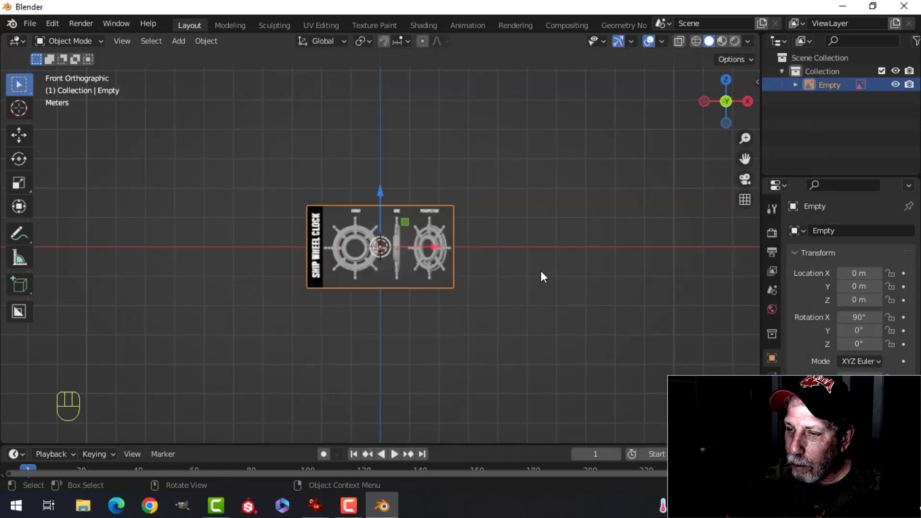
Step: From side view, shift the reference image back along Y behind the origin, then return to front view
key("s")
key("3")
left_click(545, 275)
key("KP_3")
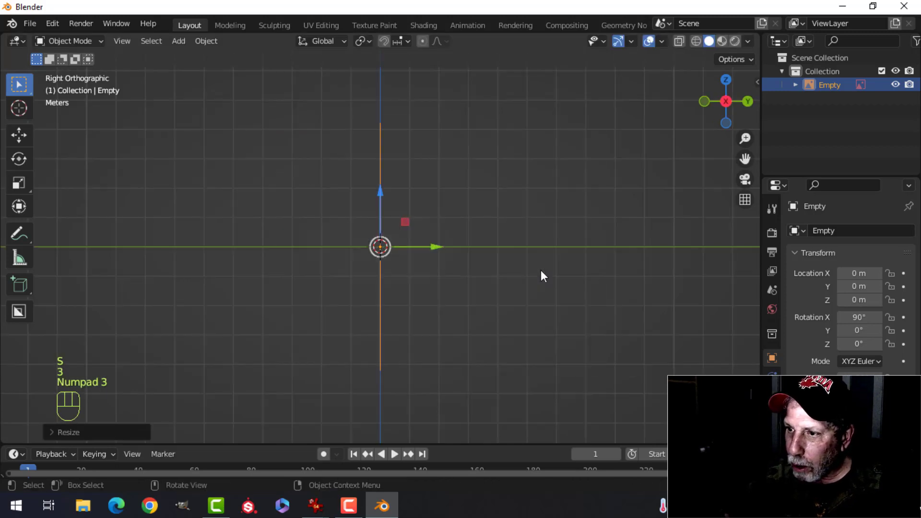
left_click_drag(439, 253, 574, 256)
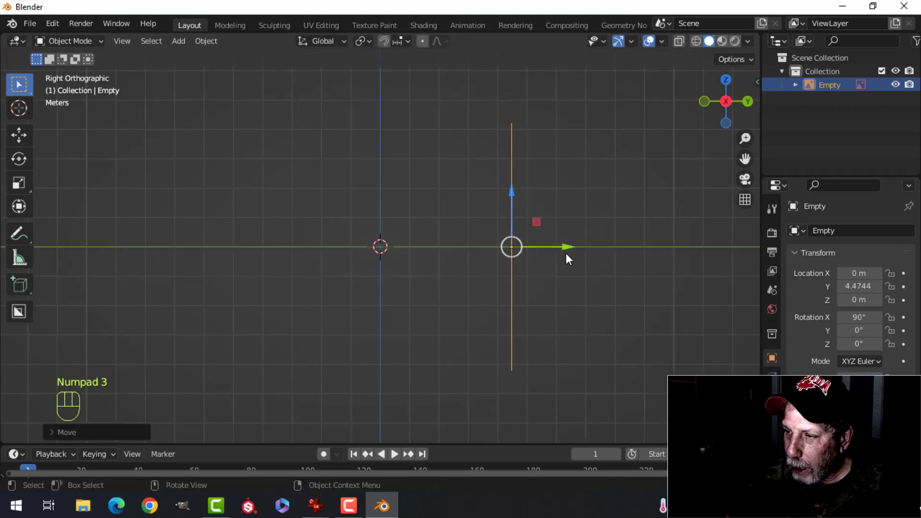
key("KP_1")
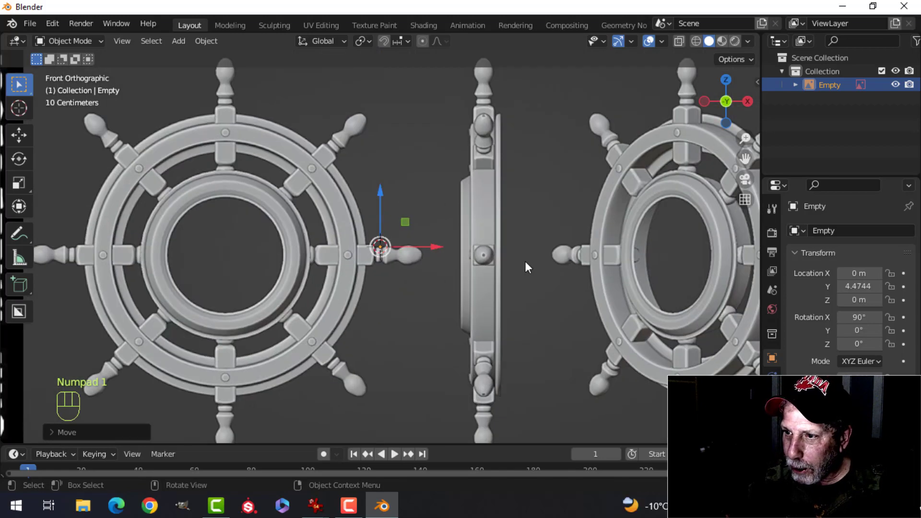
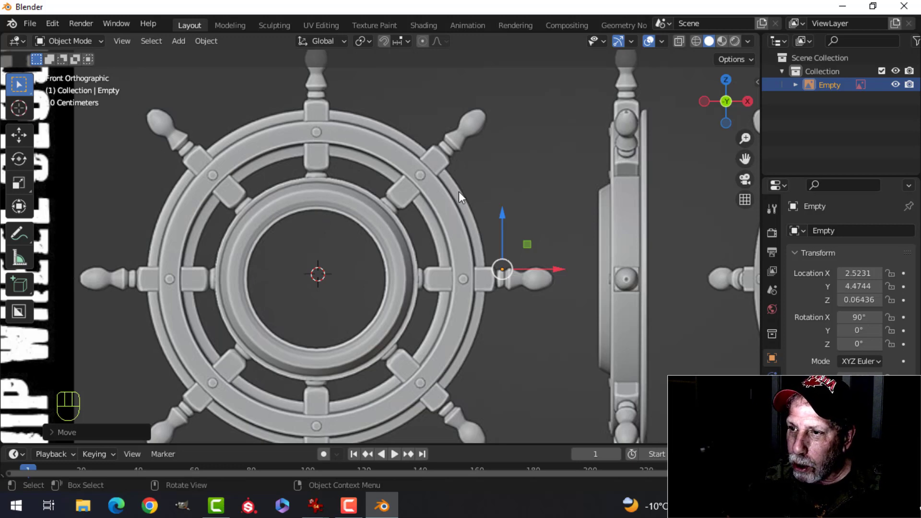
Step: Add a circle mesh and, in Edit Mode, rotate it upright and scale it to the inner ring
key("shift+a")
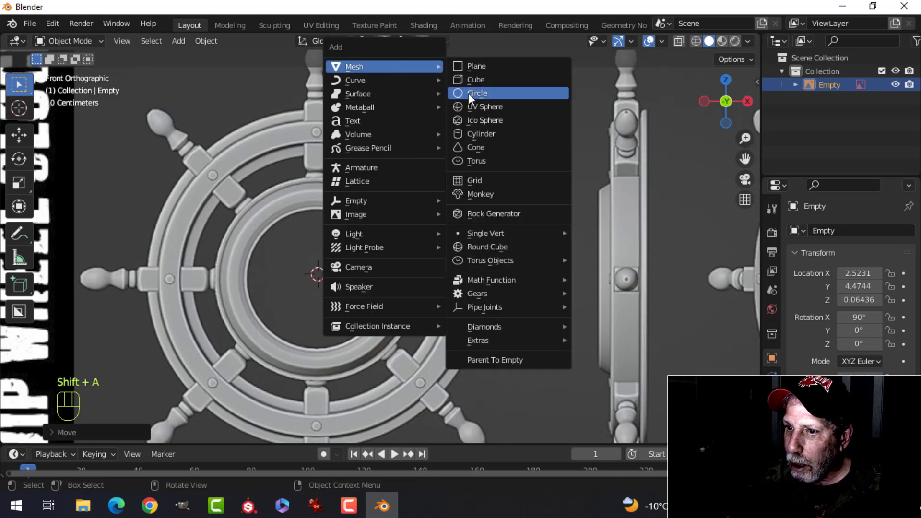
left_click(103, 440)
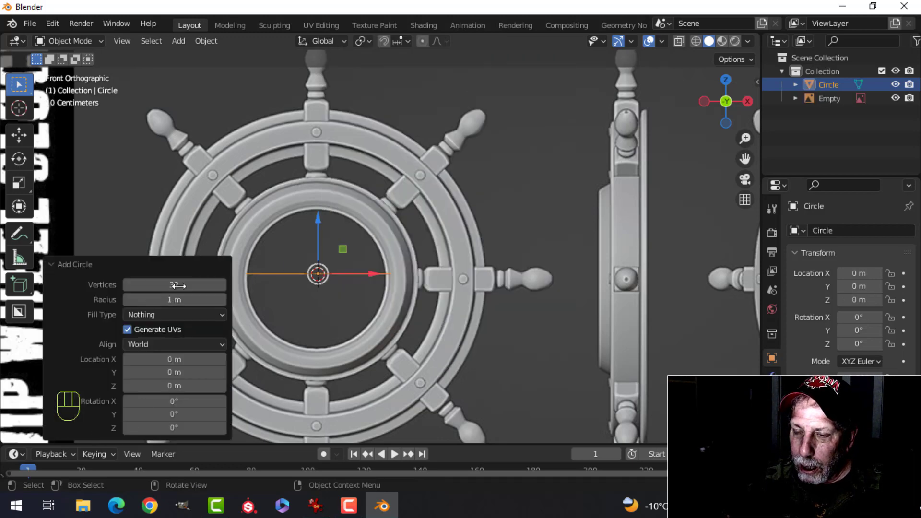
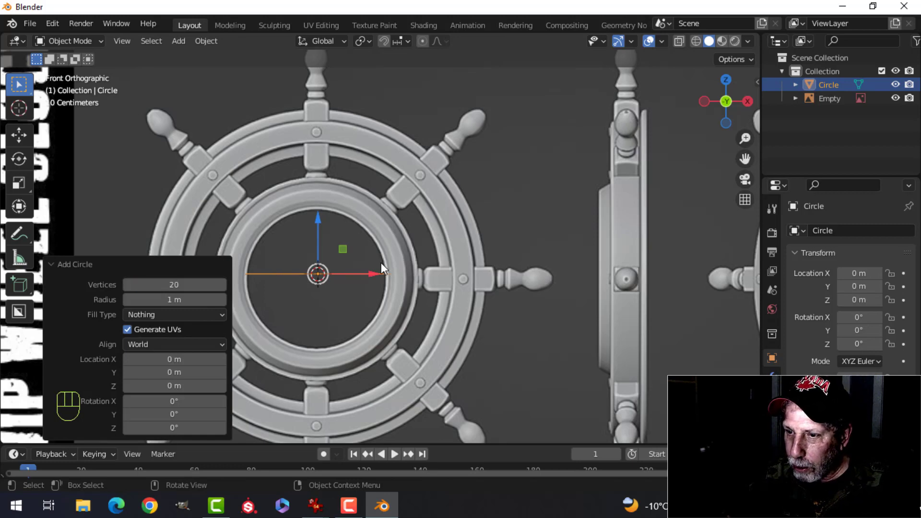
key("Tab")
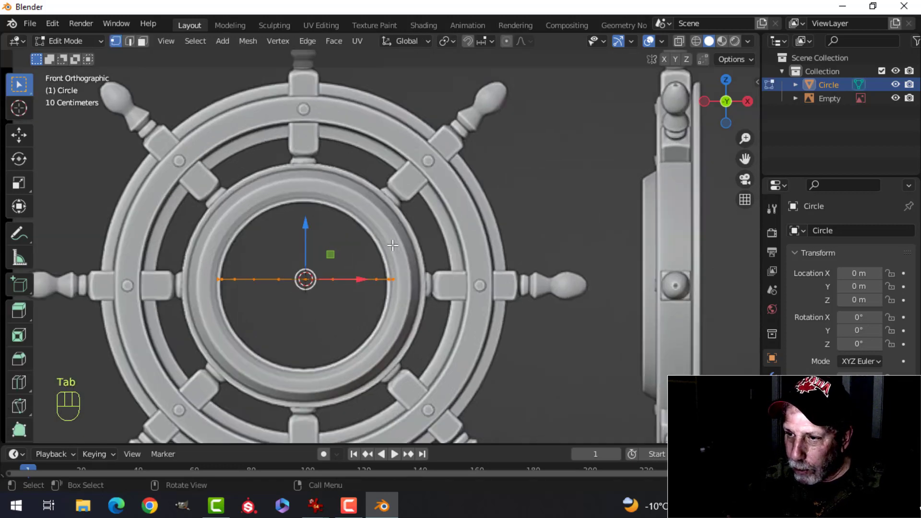
key("r")
key("x")
key("8")
key("9")
left_click(394, 243)
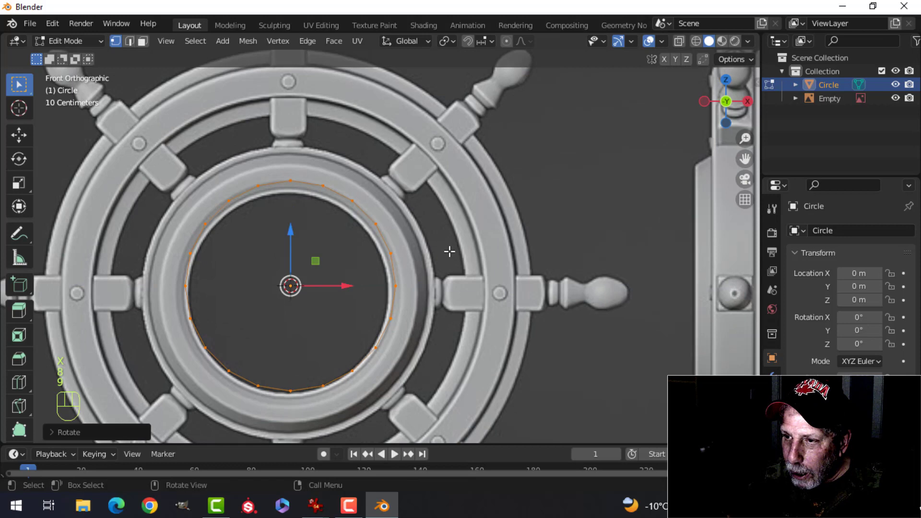
key("Tab")
Step: Nudge the reference image so the wheel's ring lines up with the circle
left_click(455, 253)
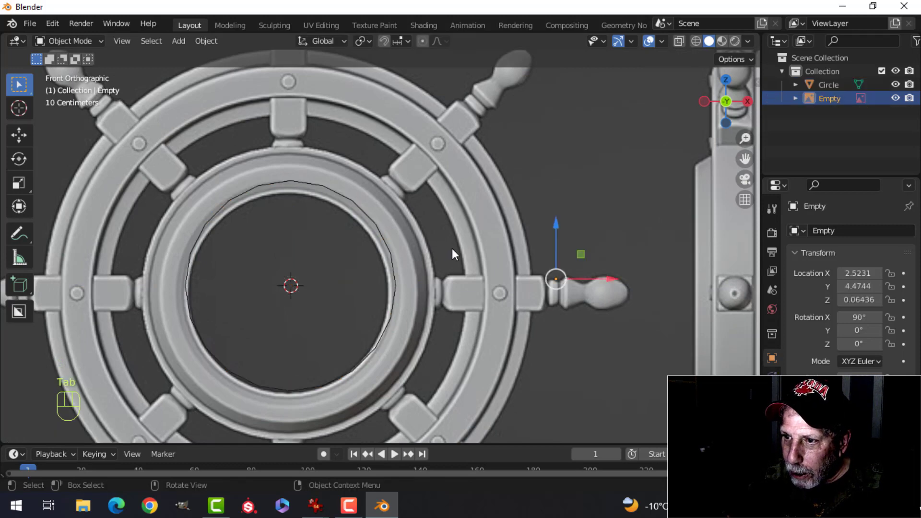
left_click_drag(557, 230, 554, 220)
left_click_drag(612, 274, 617, 272)
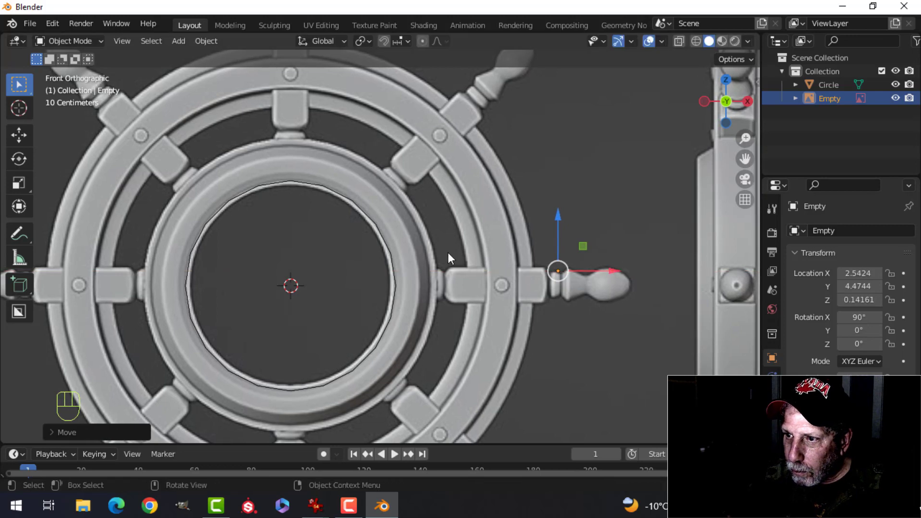
Step: Scale the circle's vertices down to about 0.94 so it traces the inner ring's edge
left_click(380, 230)
key("Tab")
key("s")
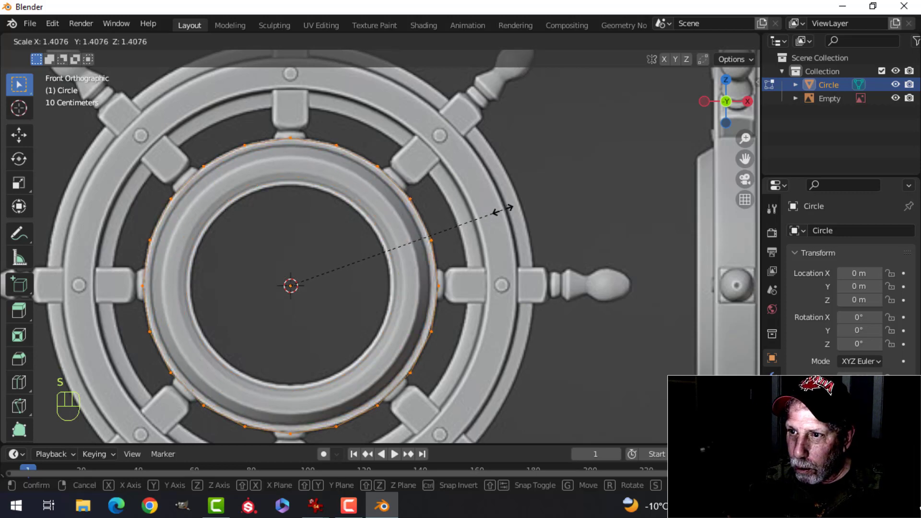
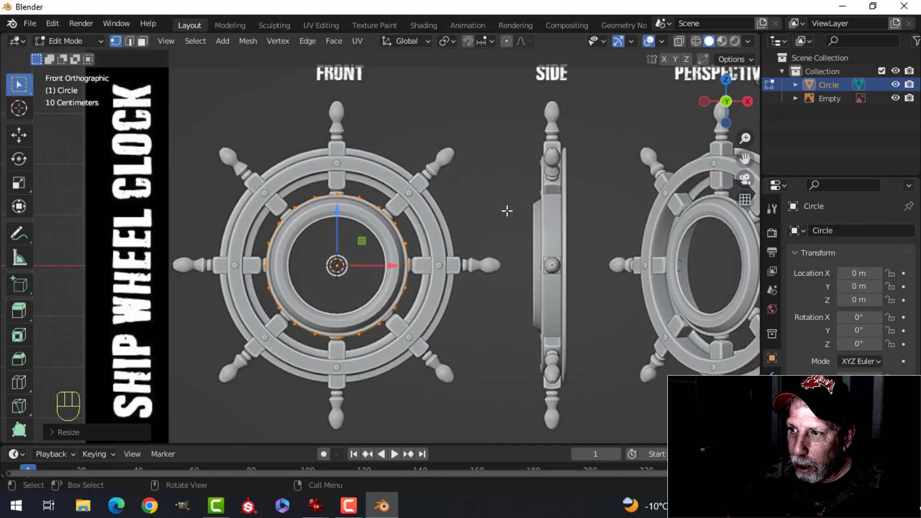
middle_click(625, 237)
middle_click(466, 226)
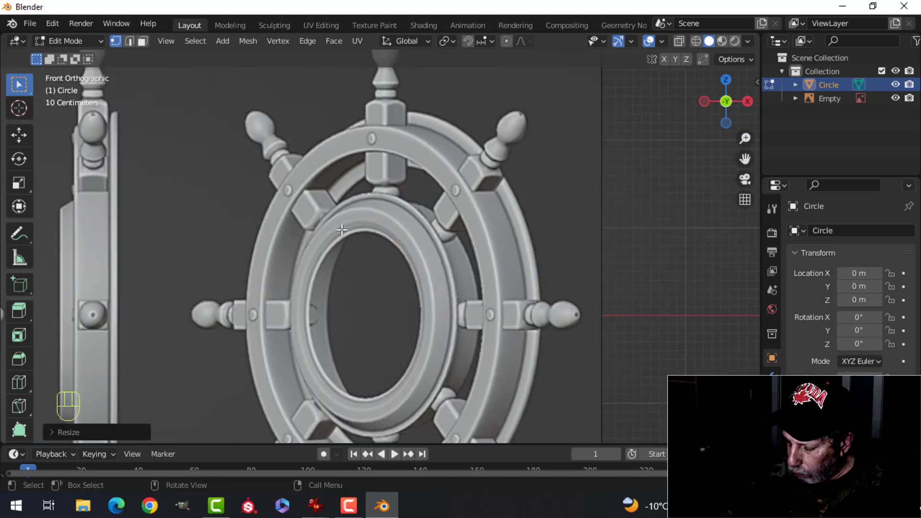
key("e")
left_click(541, 162)
key("s")
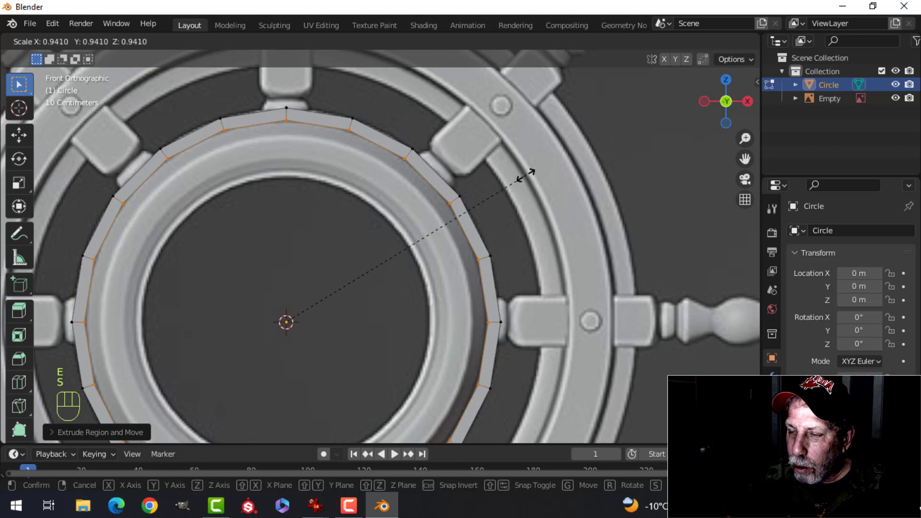
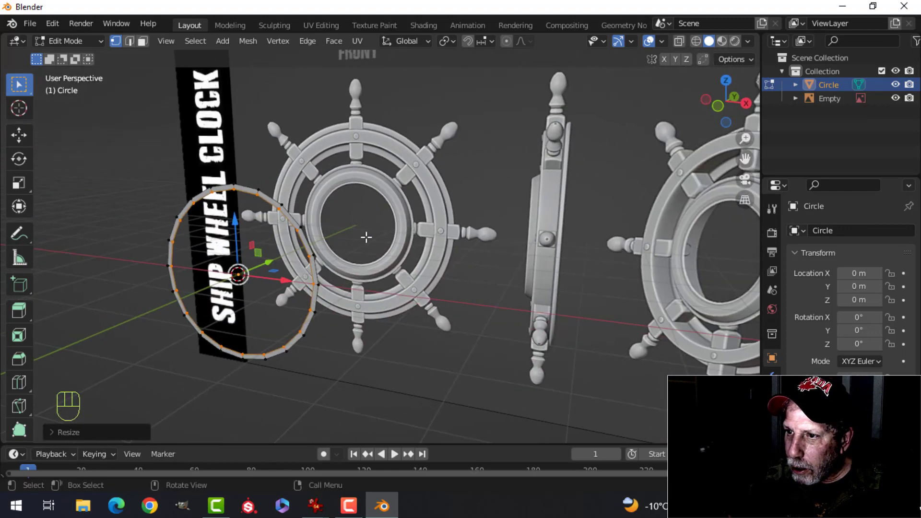
Step: Extrude and scale the circle inward twice, forming a band with an inner loop near 0.91
key("KP_1")
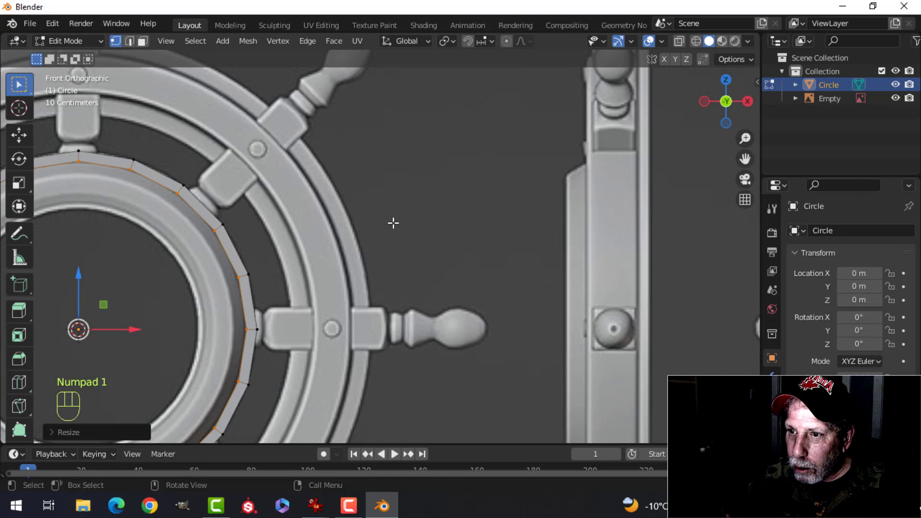
left_click(314, 208)
key("e")
left_click(459, 152)
key("s")
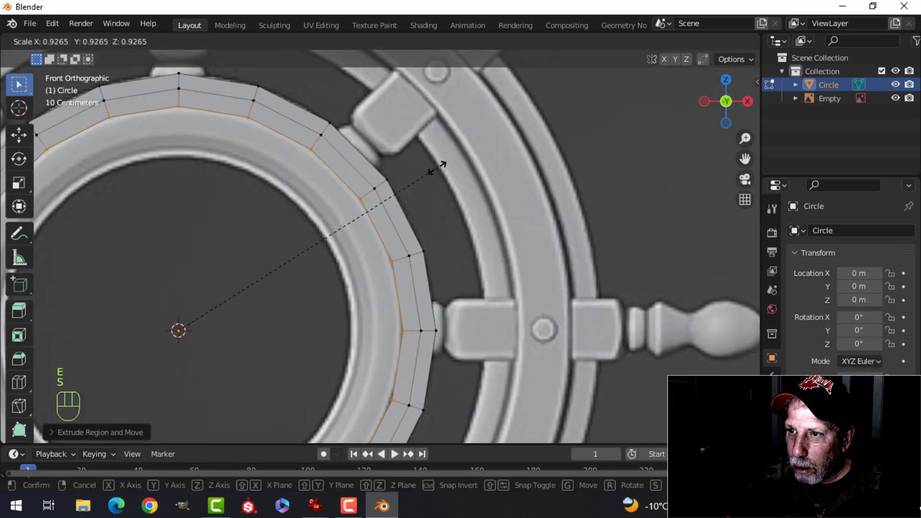
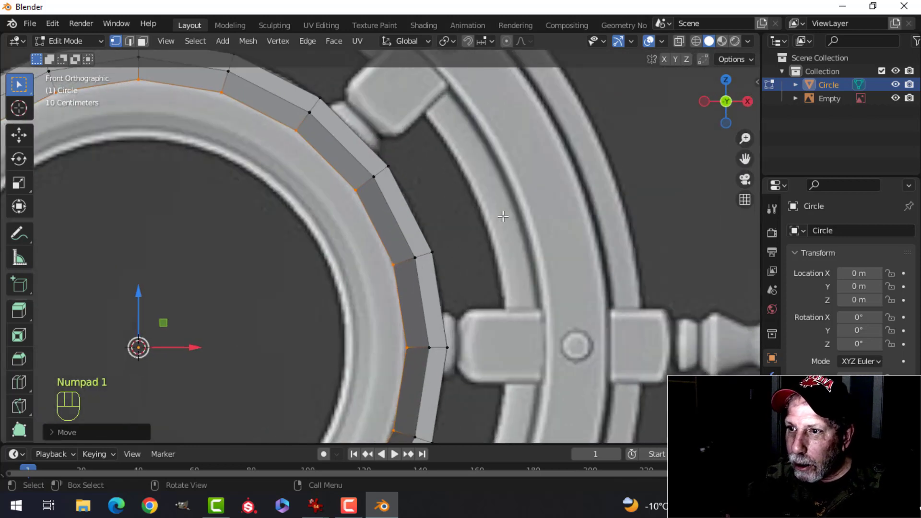
middle_click(495, 172)
key("e")
key("s")
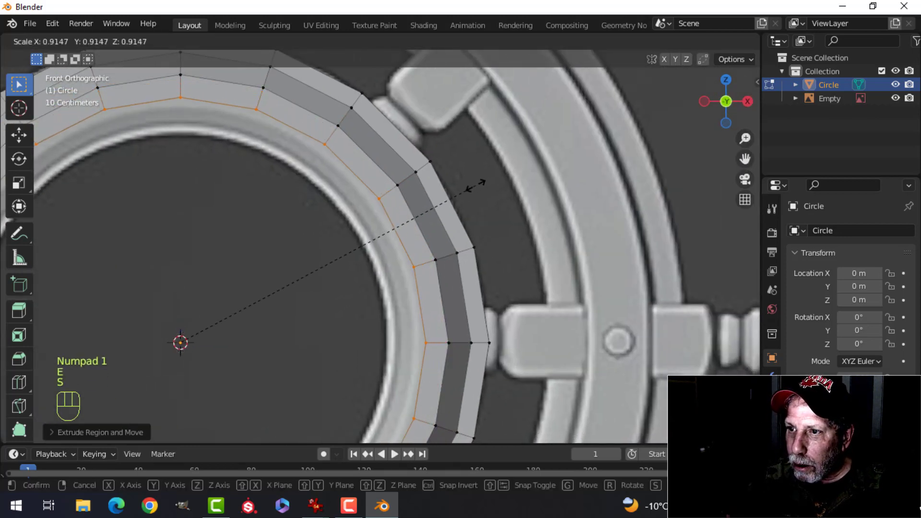
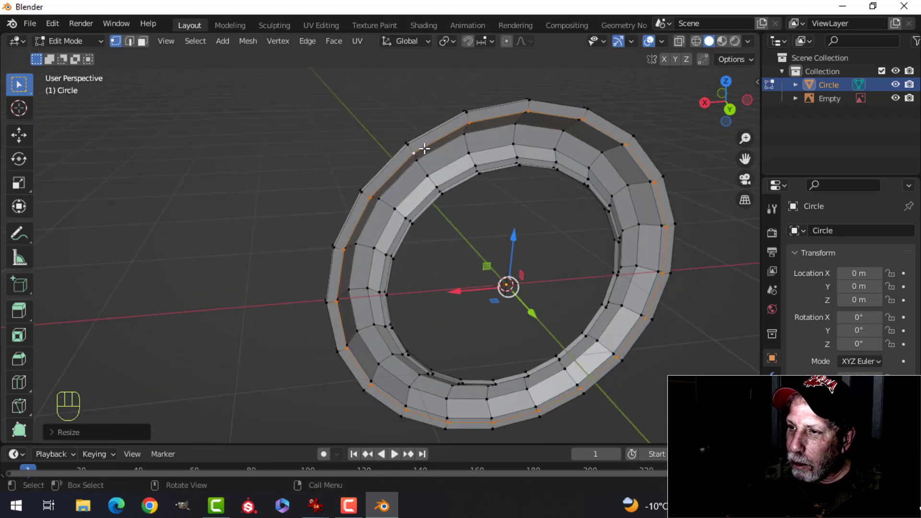
Step: Orbit the view to inspect the thick multi-loop ring
left_click_drag(430, 156, 339, 156)
middle_click(353, 161)
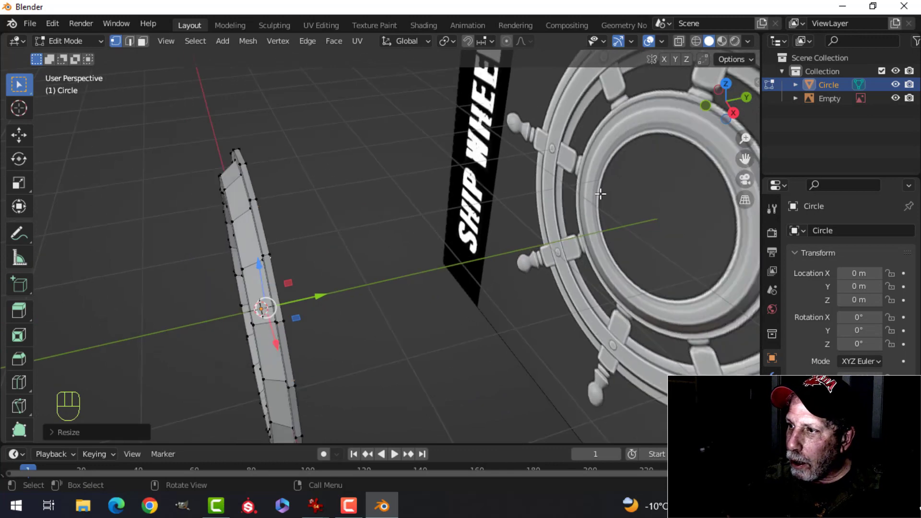
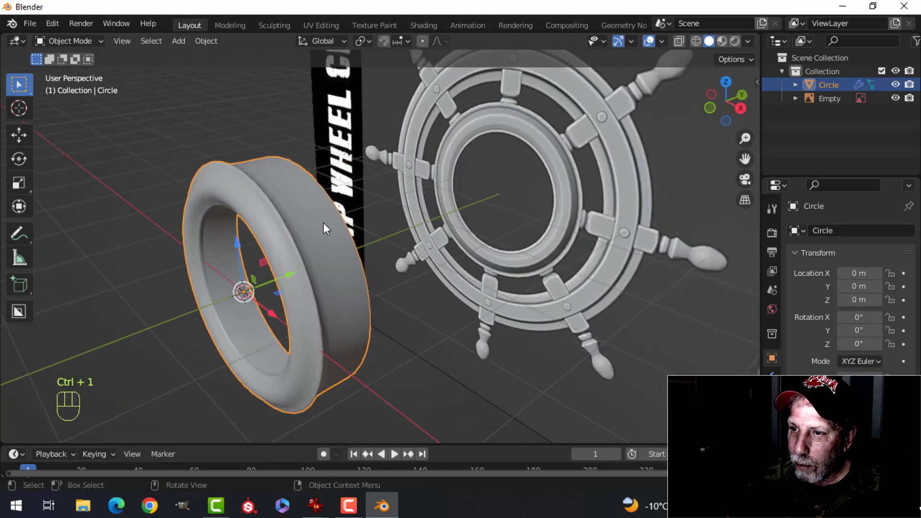
Step: Orbit around the smoothed ring and enter Edit Mode to prepare its edge loops
left_click_drag(313, 205, 358, 185)
left_click_drag(345, 193, 389, 171)
middle_click(372, 193)
key("Tab")
left_click_drag(366, 172, 381, 146)
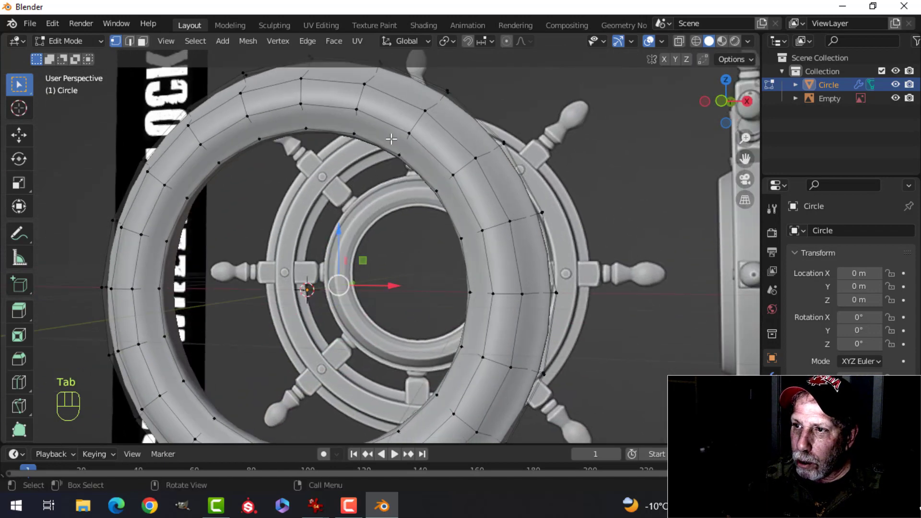
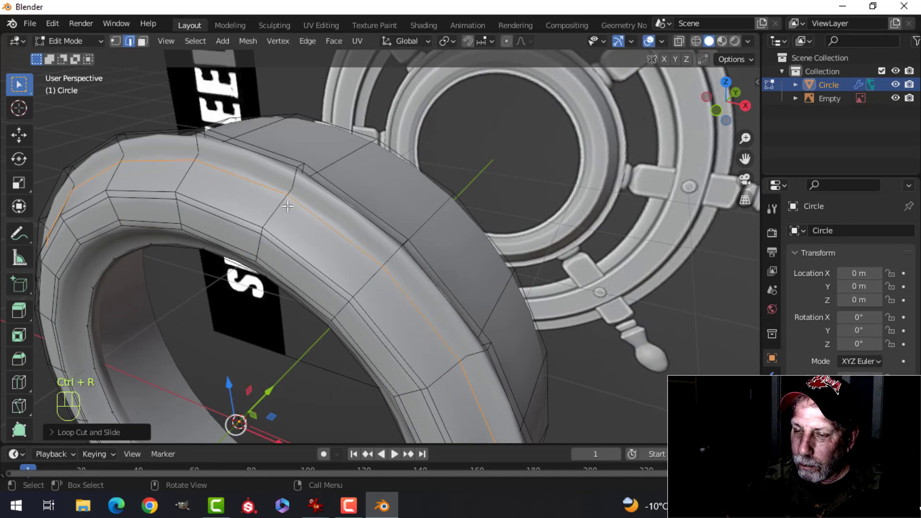
Step: Add loop cuts near the ring's borders and along its rim to hold the edges
left_click_drag(293, 205, 314, 177)
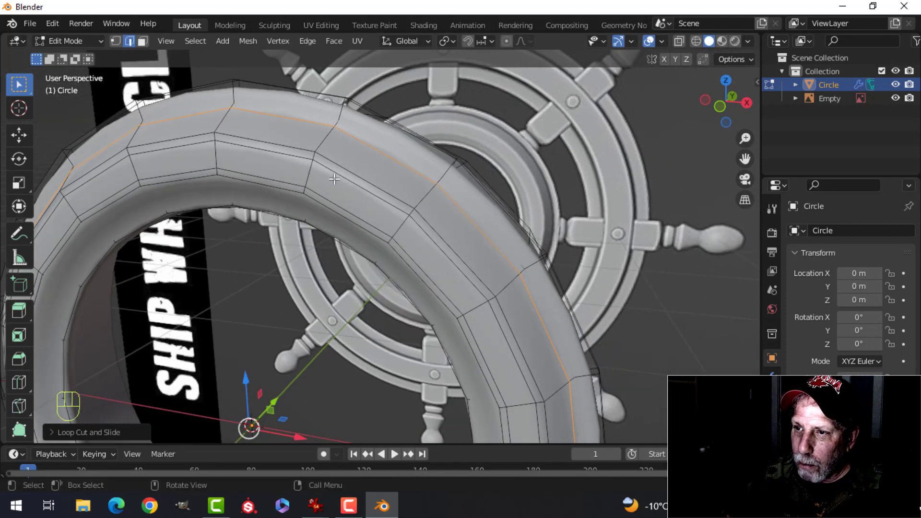
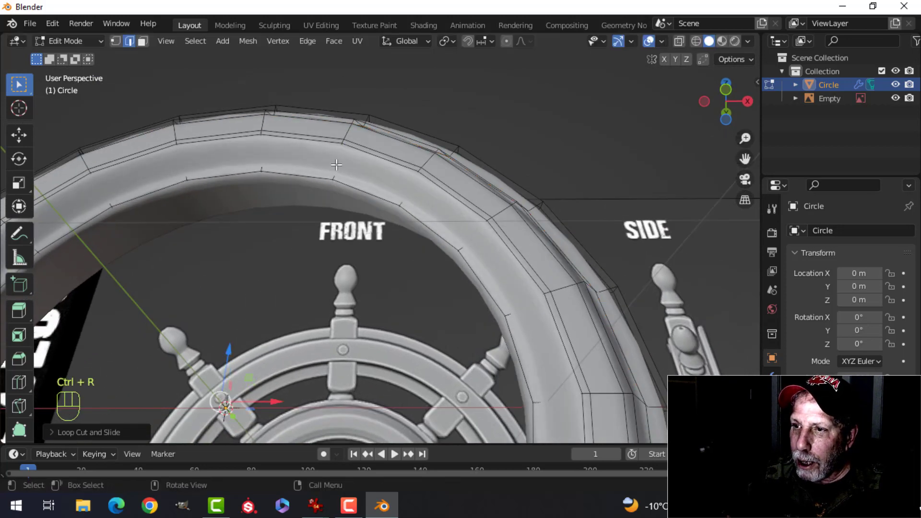
key("ctrl+r")
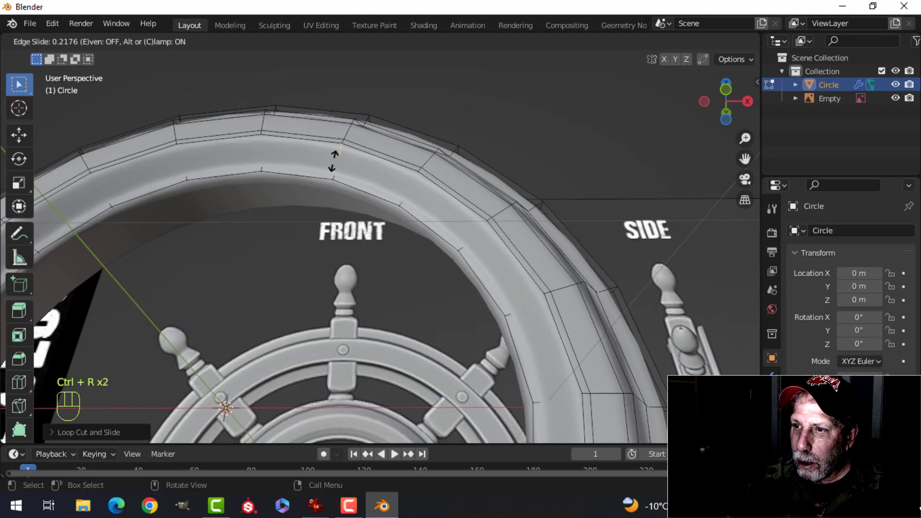
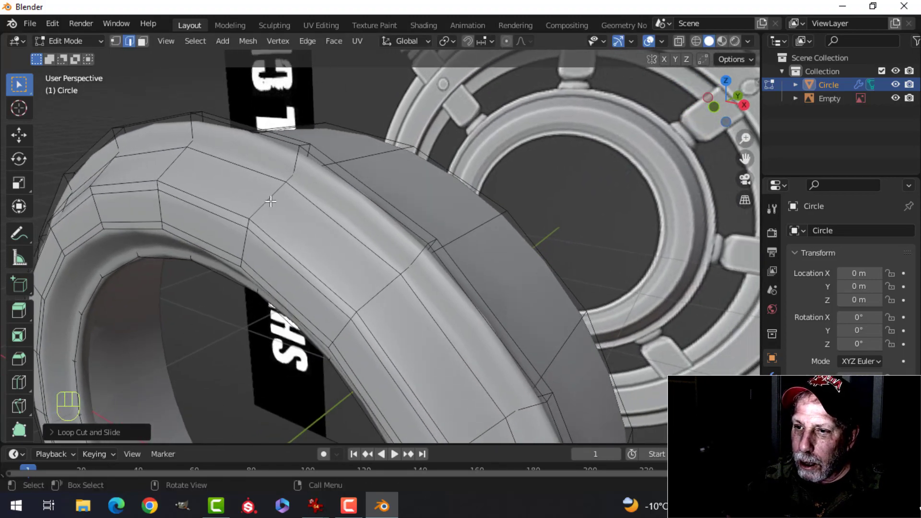
key("ctrl+r")
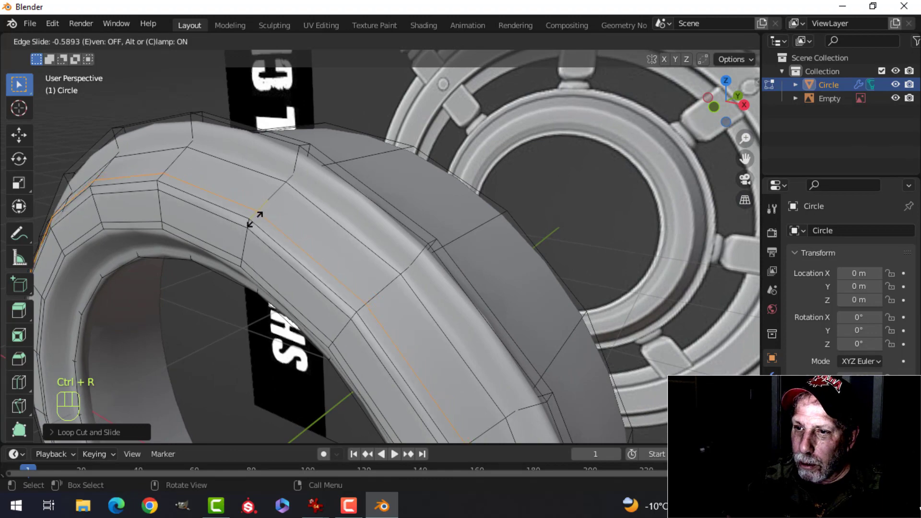
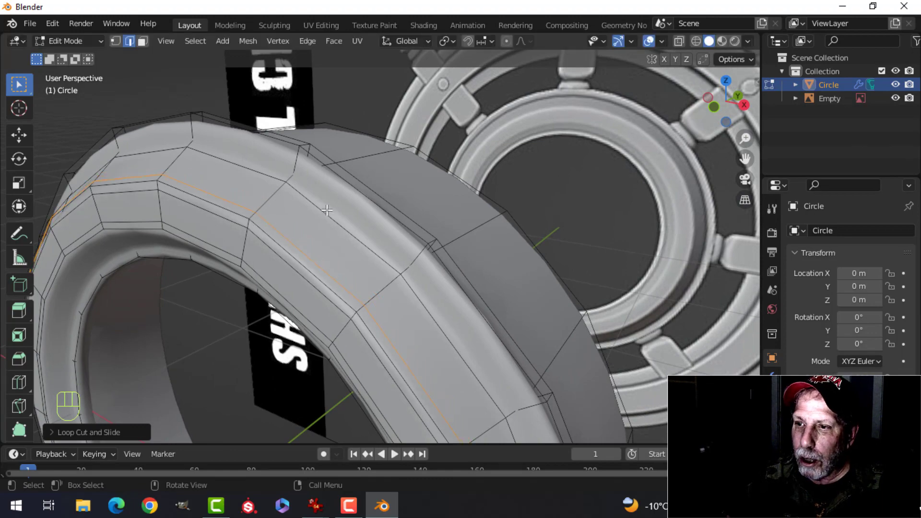
left_click_drag(332, 214, 323, 225)
middle_click(297, 229)
left_click_drag(293, 228, 316, 205)
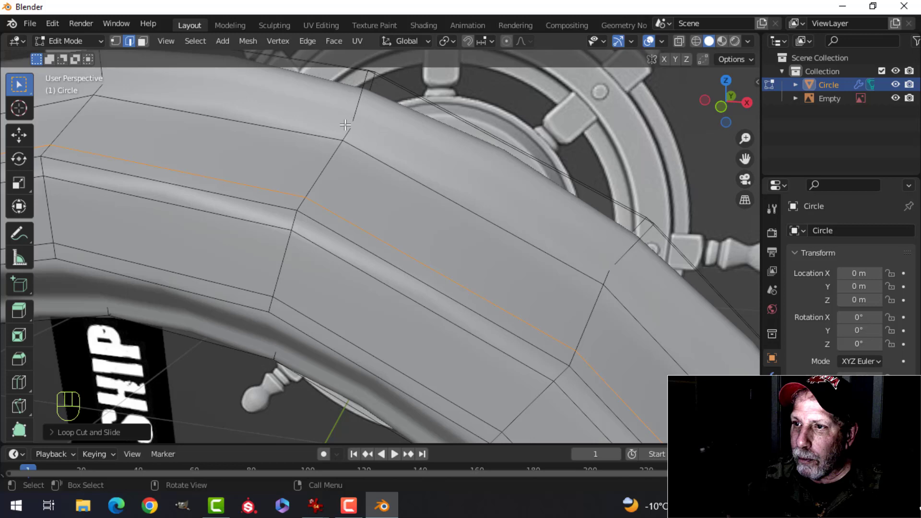
left_click(353, 163)
key("ctrl+r")
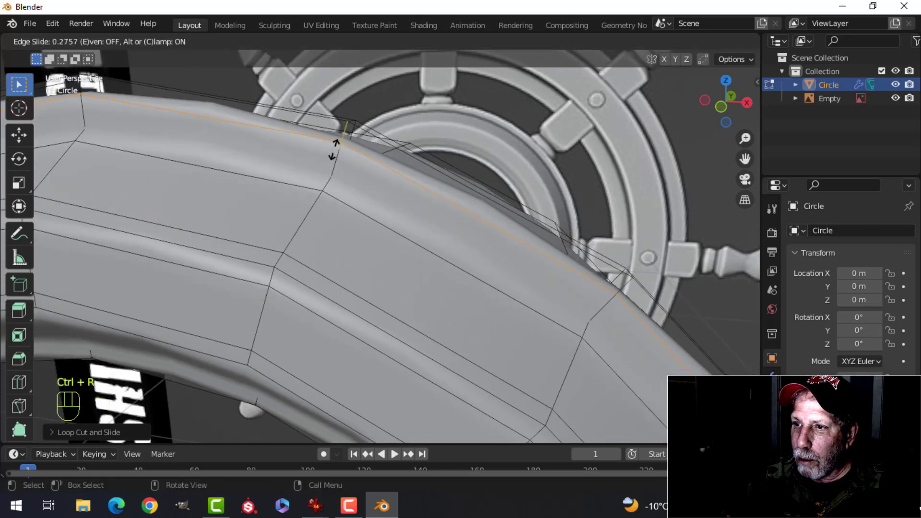
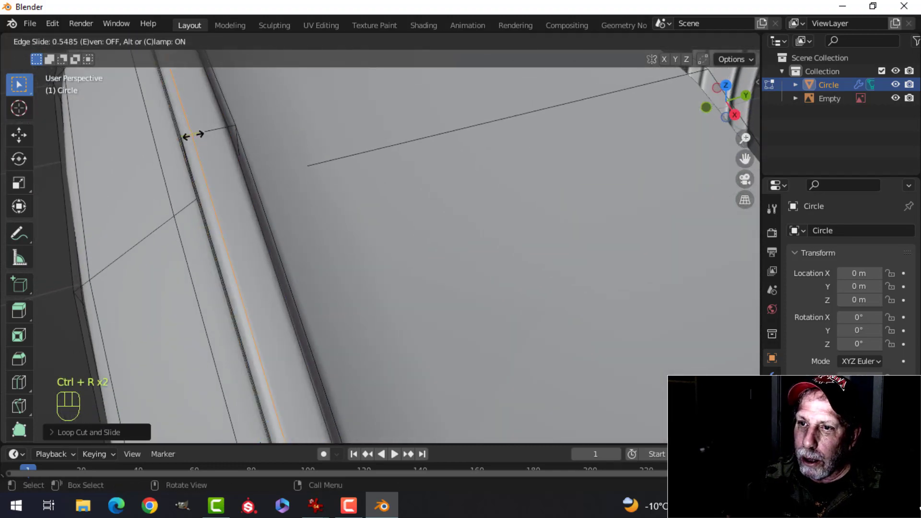
left_click(194, 133)
Step: Check the ring in Object Mode, undo a misplaced cut and redo the loop cut
key("Tab")
left_click_drag(275, 174, 327, 127)
middle_click(345, 182)
left_click_drag(352, 177, 337, 147)
middle_click(339, 149)
left_click_drag(311, 127, 380, 155)
left_click_drag(378, 154, 364, 115)
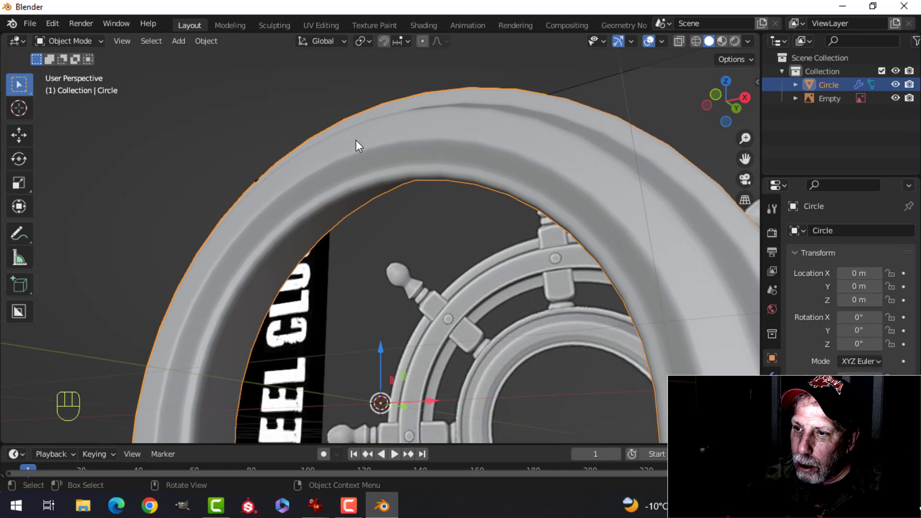
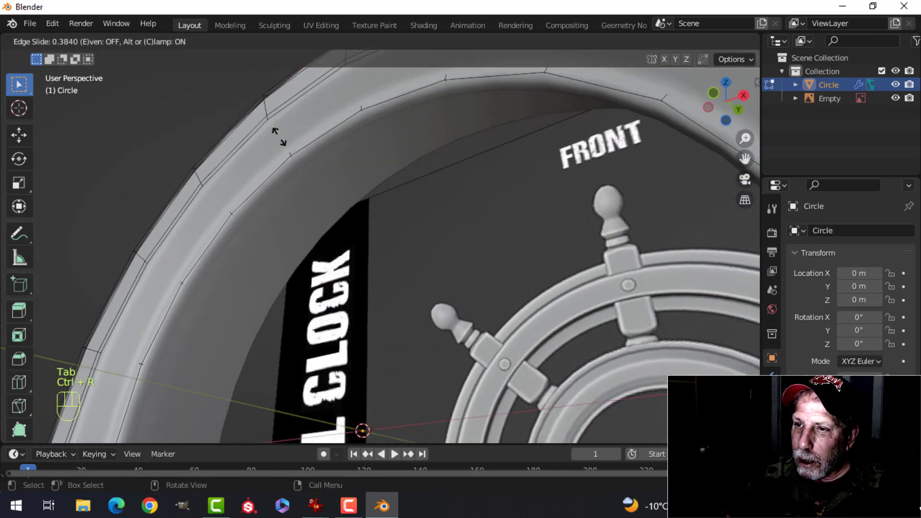
key("F1")
key("Escape")
key("ctrl+z")
key("ctrl+r")
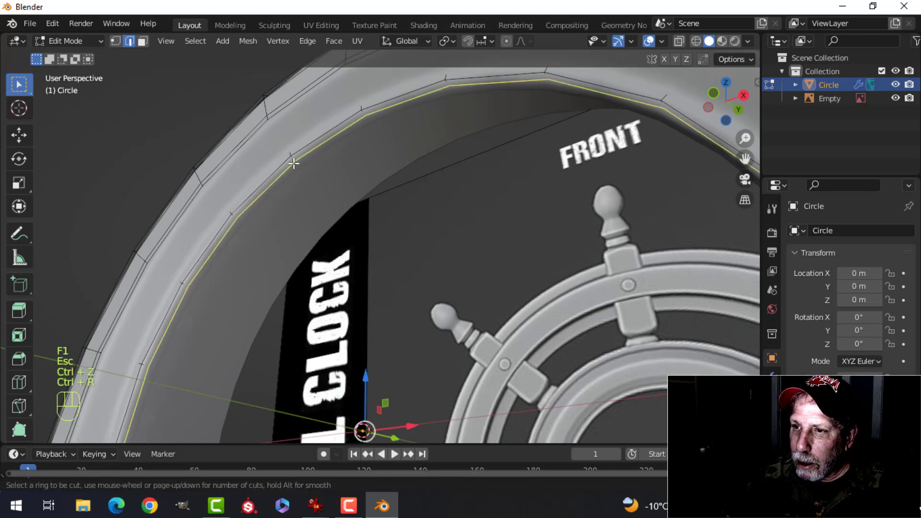
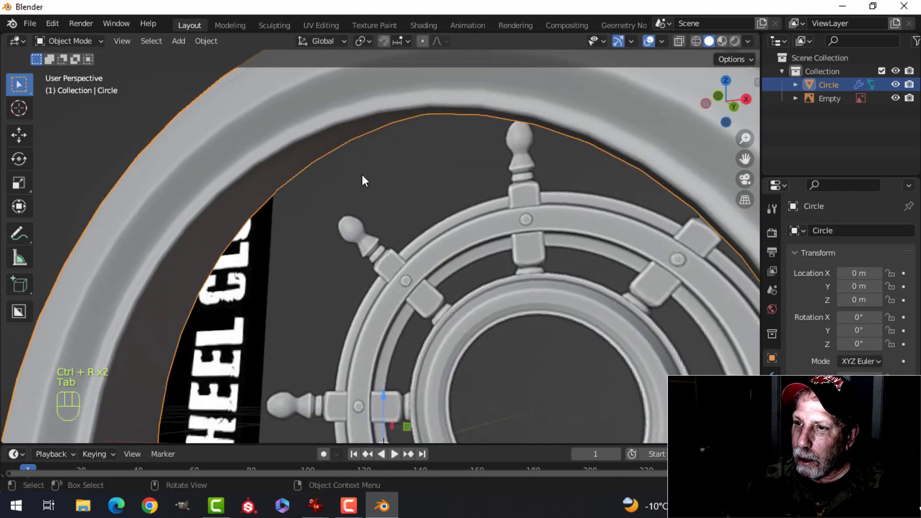
left_click_drag(386, 184, 388, 221)
left_click_drag(409, 192, 399, 187)
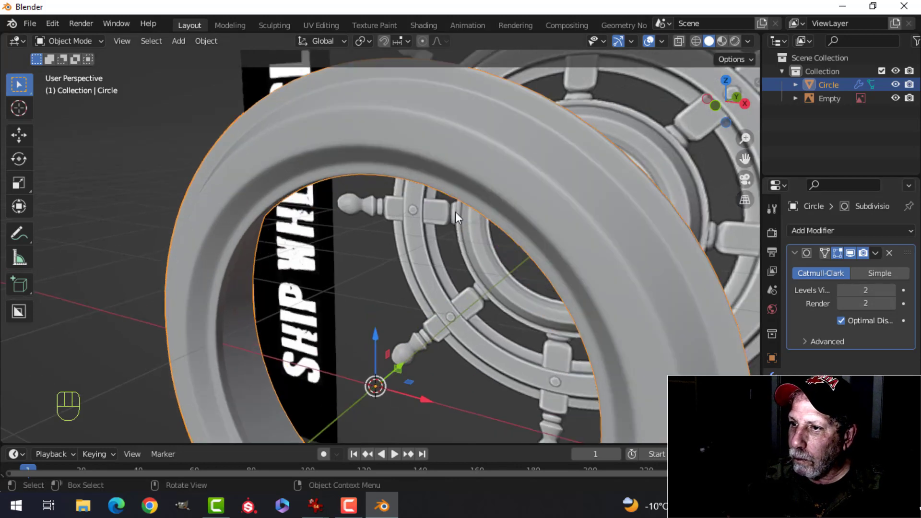
Step: Smooth the ring with subdivision and add another supporting loop near its edge
key("alt+a")
left_click_drag(443, 210, 305, 227)
left_click(304, 208)
key("Tab")
key("ctrl+r")
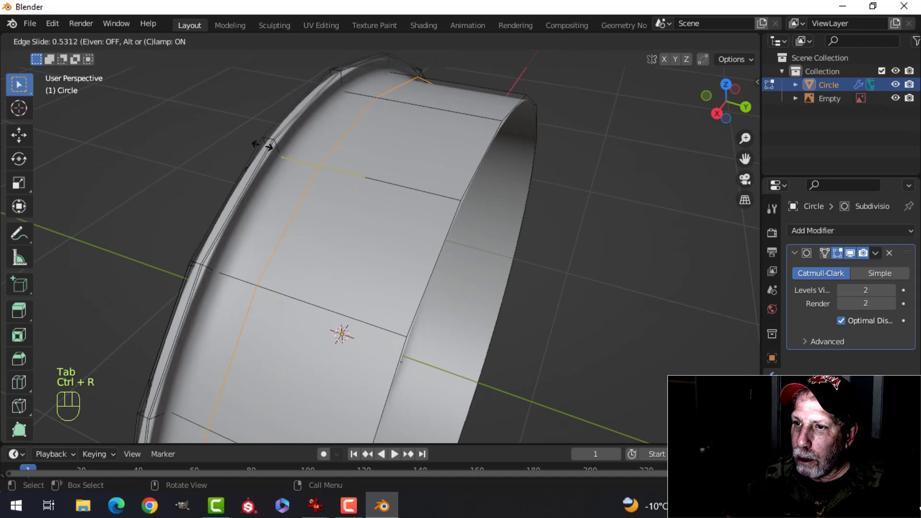
left_click(237, 128)
left_click_drag(328, 169, 356, 230)
Step: Toggle smoothing and Edit Mode while orbiting to verify the ring, ending in front view
key("alt+a")
key("Tab")
key("alt+a")
left_click_drag(384, 271, 541, 228)
left_click_drag(546, 229, 496, 232)
left_click_drag(482, 207, 500, 210)
key("Tab")
middle_click(485, 225)
left_click_drag(466, 209, 510, 135)
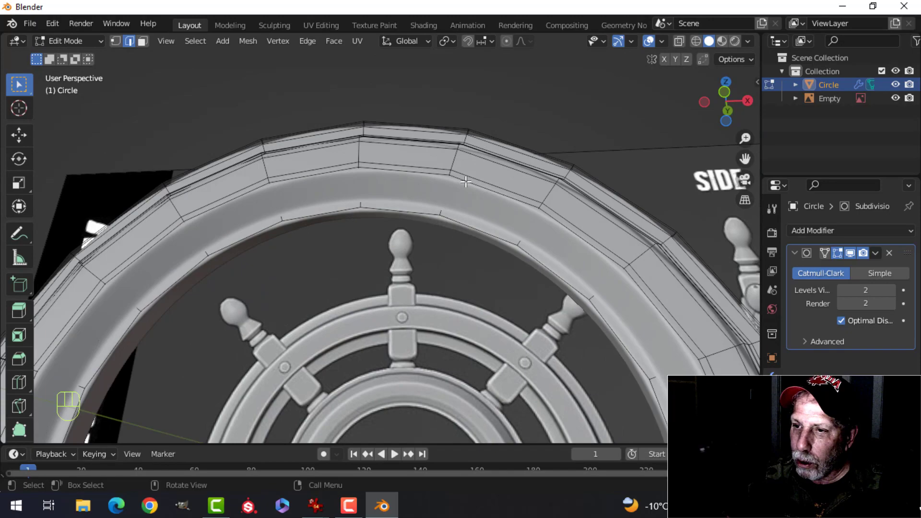
middle_click(467, 172)
key("Tab")
key("alt+a")
left_click_drag(445, 192, 458, 144)
left_click_drag(479, 162, 484, 227)
middle_click(477, 225)
left_click_drag(494, 230, 480, 232)
key("KP_1")
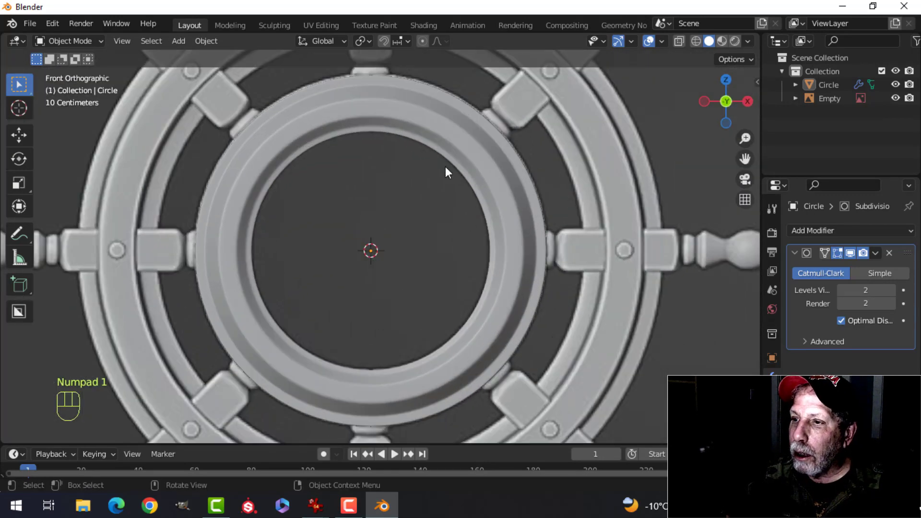
Step: Duplicate the ring's geometry in Edit Mode and scale it out to about 1.77 over the outer rim
left_click_drag(462, 166, 450, 223)
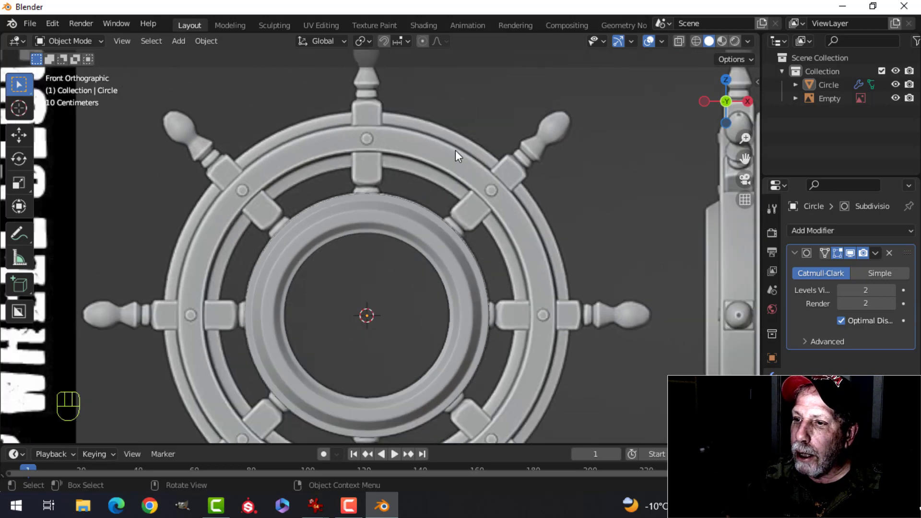
left_click_drag(457, 218, 423, 179)
left_click(382, 180)
key("Tab")
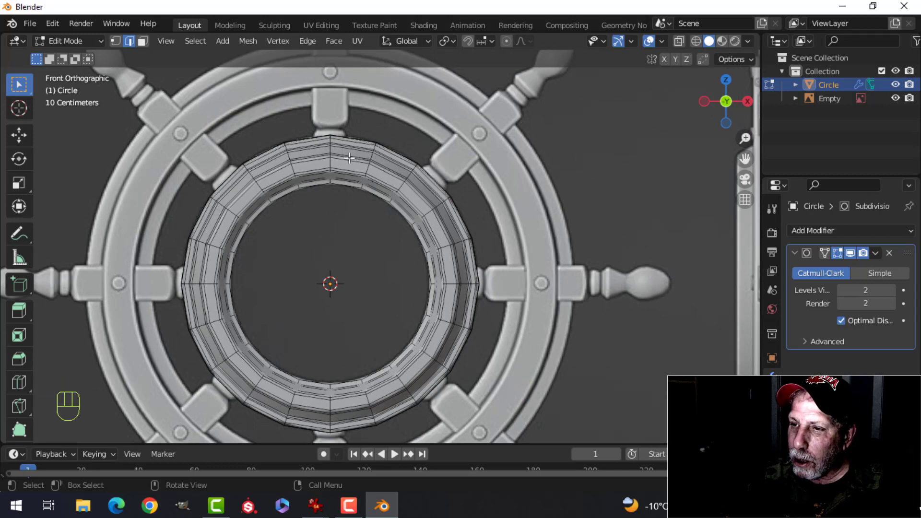
left_click(346, 160)
key("shift+d")
left_click(489, 176)
key("s")
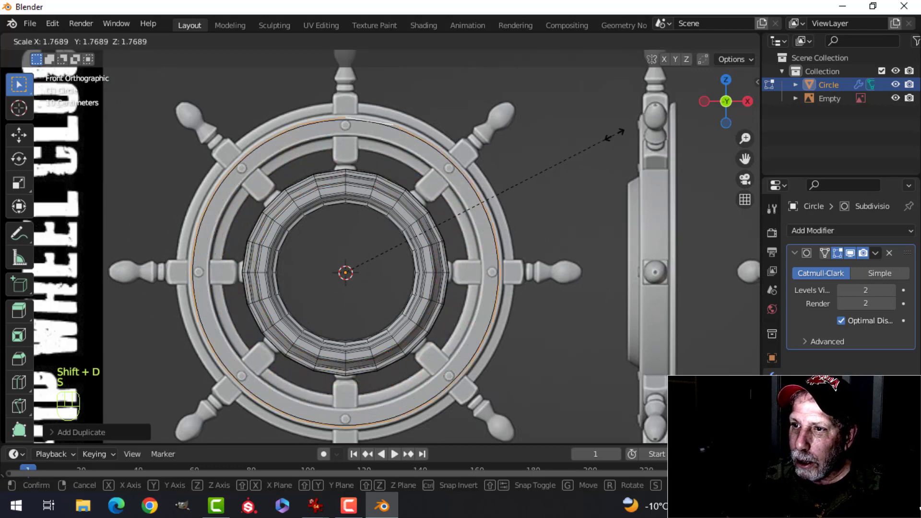
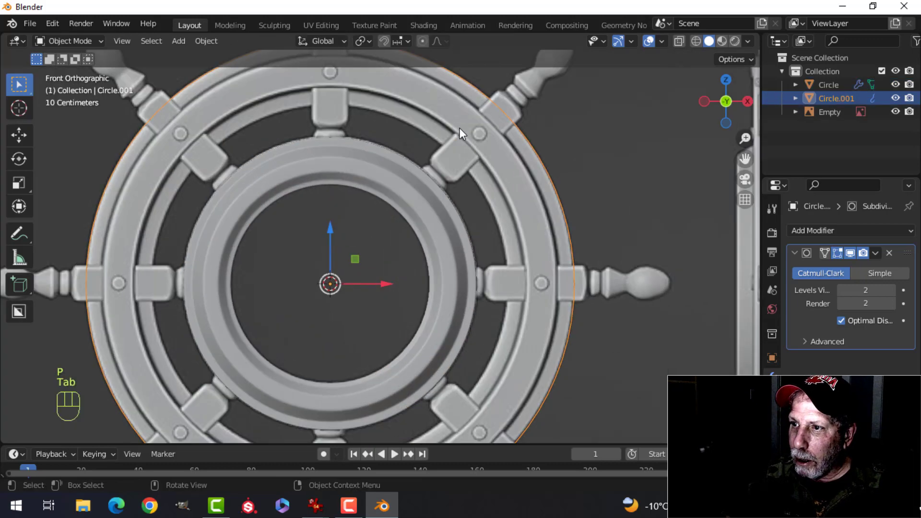
Step: Scale and move the second ring's vertices in front view to fit the outer rim band
left_click_drag(449, 151, 421, 179)
key("Tab")
key("a")
middle_click(431, 154)
key("1")
middle_click(450, 149)
key("s")
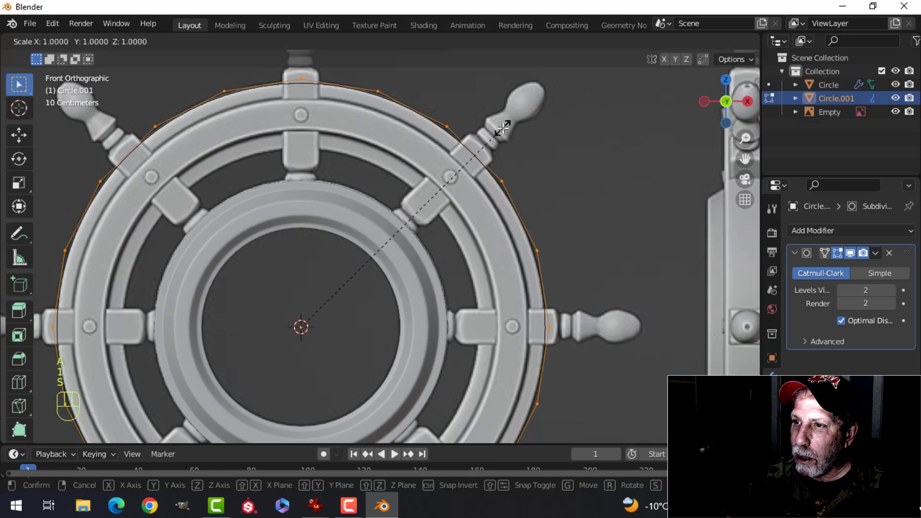
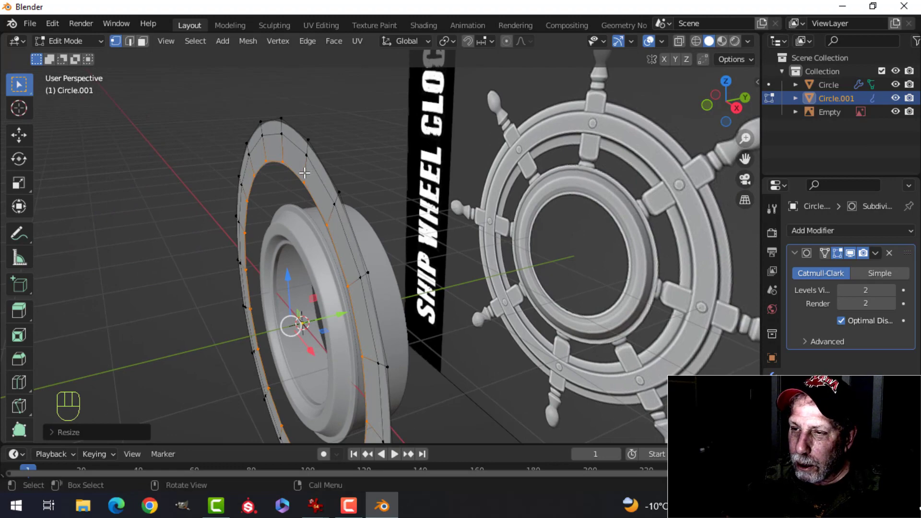
key("alt+a")
left_click_drag(323, 156, 382, 144)
key("KP_1")
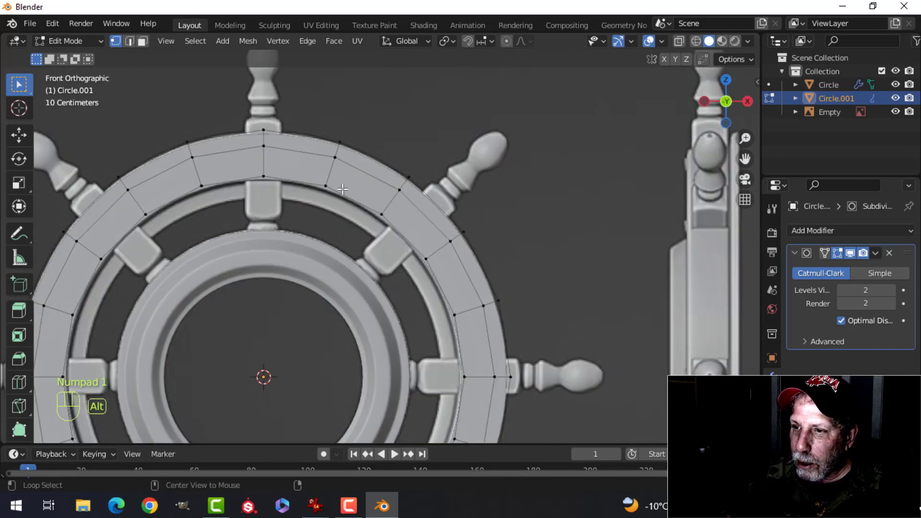
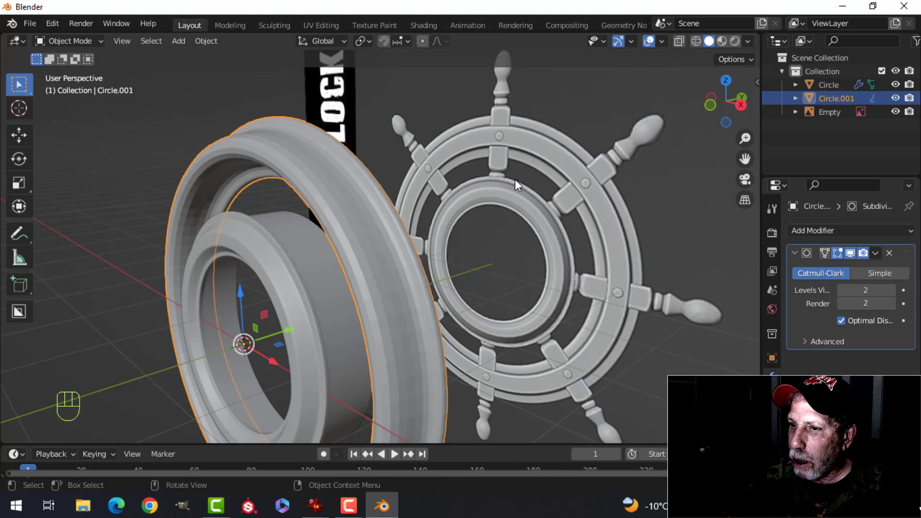
Step: Orbit around the wheel to inspect both smoothed rings
middle_click(565, 278)
left_click_drag(445, 225, 408, 251)
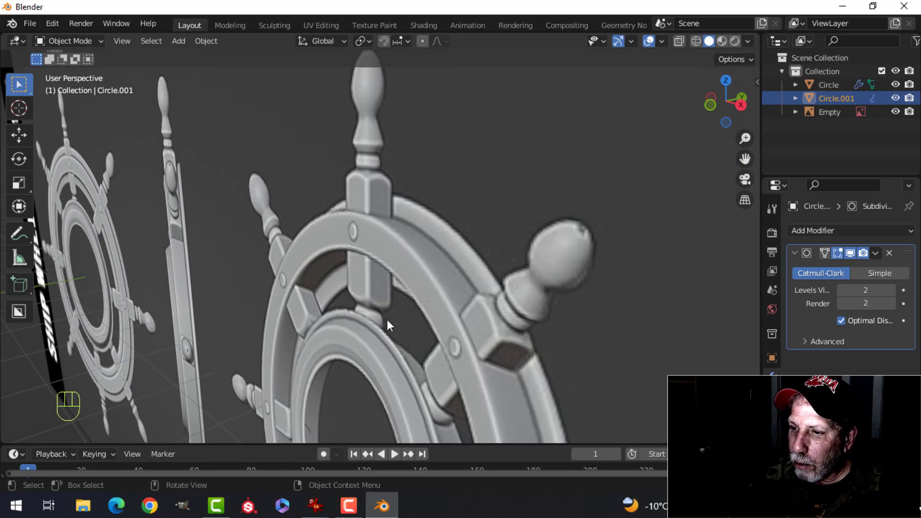
left_click_drag(305, 278, 434, 300)
left_click_drag(349, 281, 364, 259)
key("alt+a")
left_click_drag(242, 242, 333, 229)
left_click_drag(336, 218, 358, 190)
left_click_drag(358, 194, 351, 162)
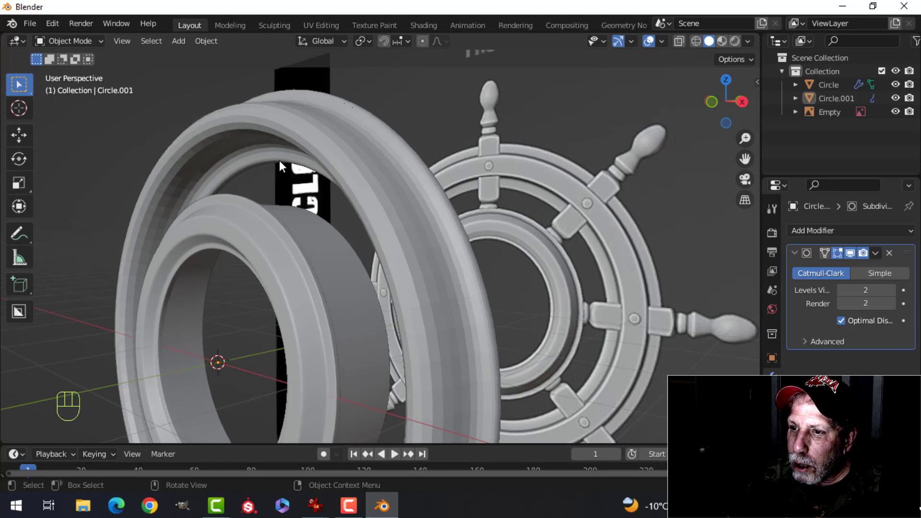
middle_click(342, 175)
Step: Add a holding loop cut around the second ring and slide it near the border
left_click(339, 183)
key("Tab")
left_click(356, 179)
left_click_drag(335, 172, 314, 182)
key("ctrl+r")
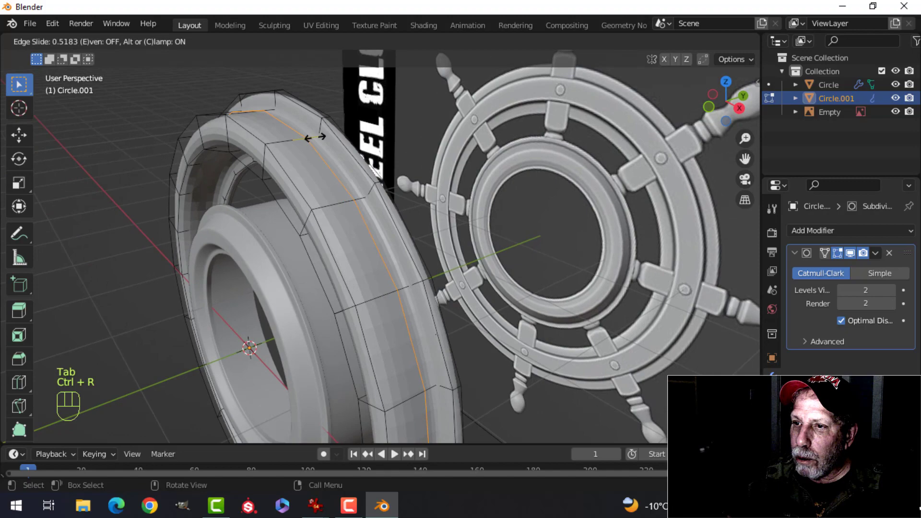
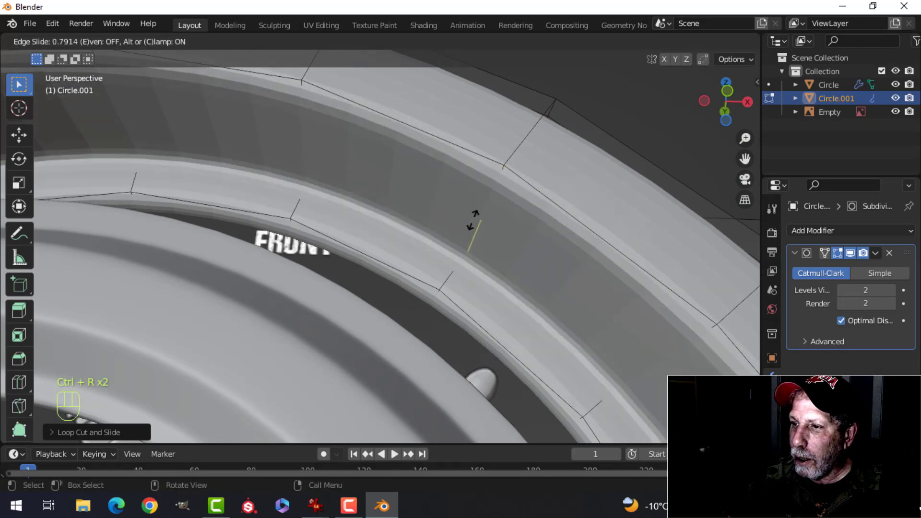
left_click(472, 223)
left_click_drag(506, 197, 455, 217)
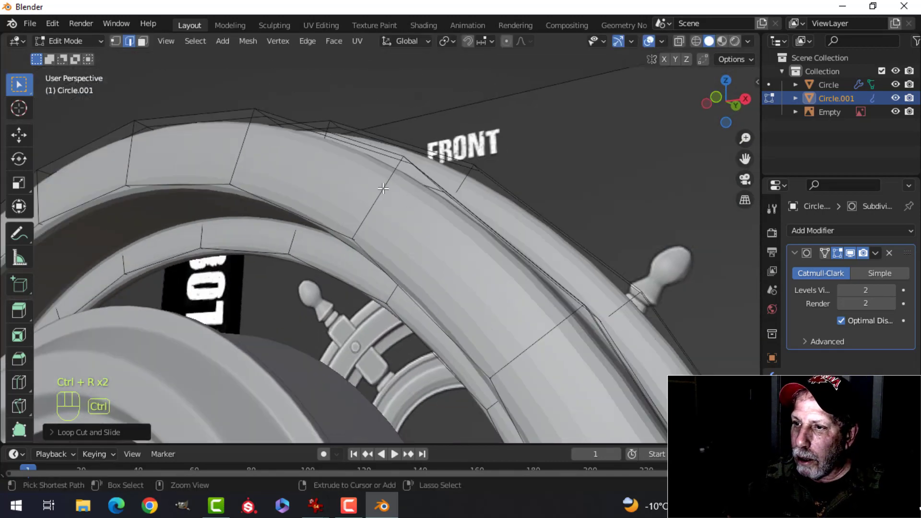
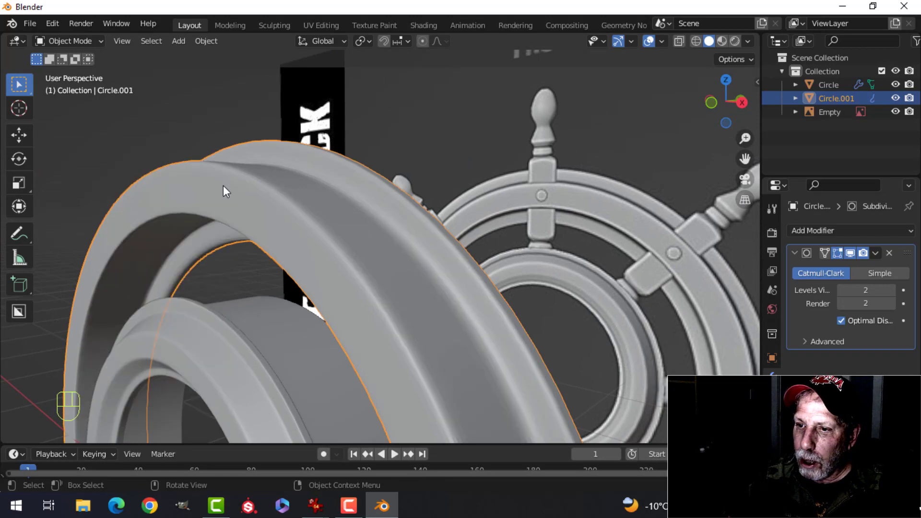
Step: Review the rings, then re-enter the second ring and start another loop cut toward its inner border
middle_click(318, 208)
left_click_drag(323, 262, 322, 234)
key("alt+a")
left_click_drag(342, 191, 336, 185)
left_click_drag(350, 203, 368, 198)
left_click_drag(431, 221, 467, 214)
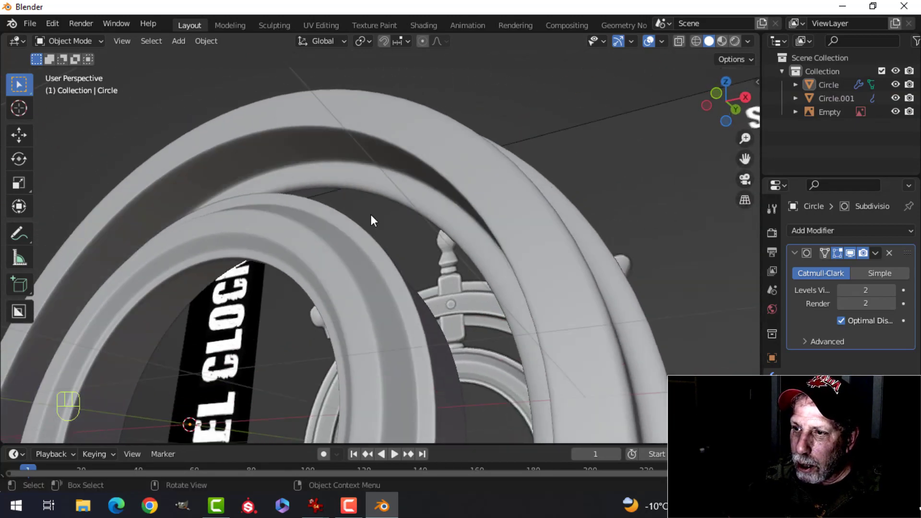
left_click_drag(354, 240, 347, 289)
middle_click(362, 277)
key("Tab")
left_click(358, 254)
key("alt+a")
key("ctrl+r")
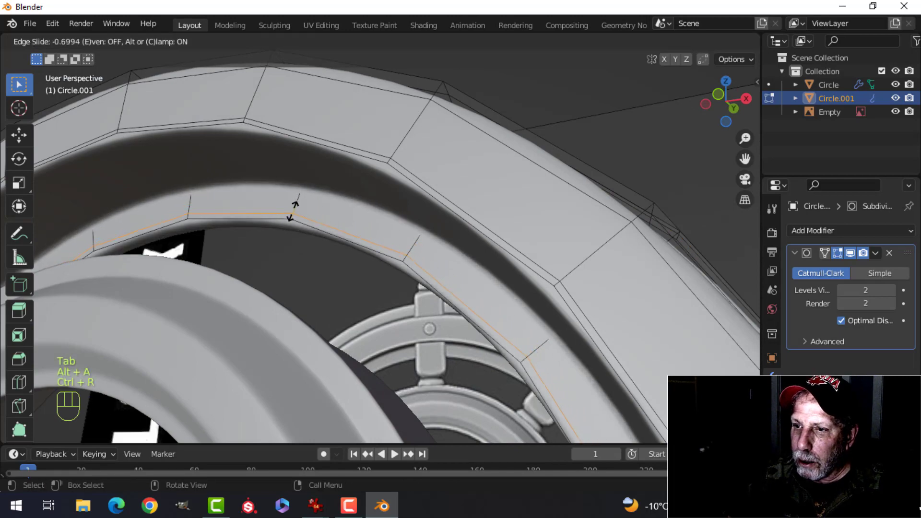
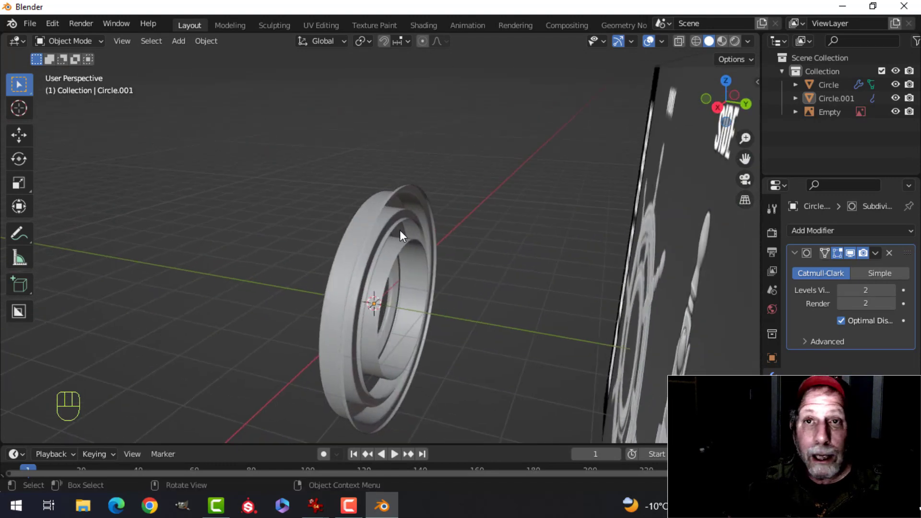
Step: Bring the wheel's top spoke into front view and save the ship wheel clock file
left_click_drag(351, 234, 453, 228)
middle_click(355, 241)
left_click_drag(361, 243, 428, 254)
middle_click(418, 261)
left_click_drag(416, 269, 414, 252)
key("KP_1")
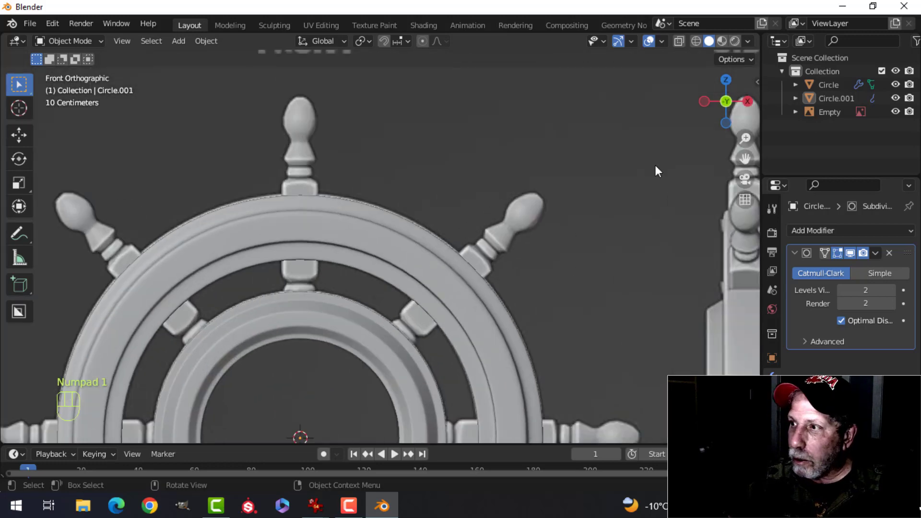
left_click_drag(755, 46, 491, 280)
left_click_drag(441, 213, 450, 161)
left_click_drag(661, 73, 428, 250)
left_click(360, 229)
key("Tab")
key("a")
key("alt+n")
key("alt+a")
key("Tab")
key("alt+a")
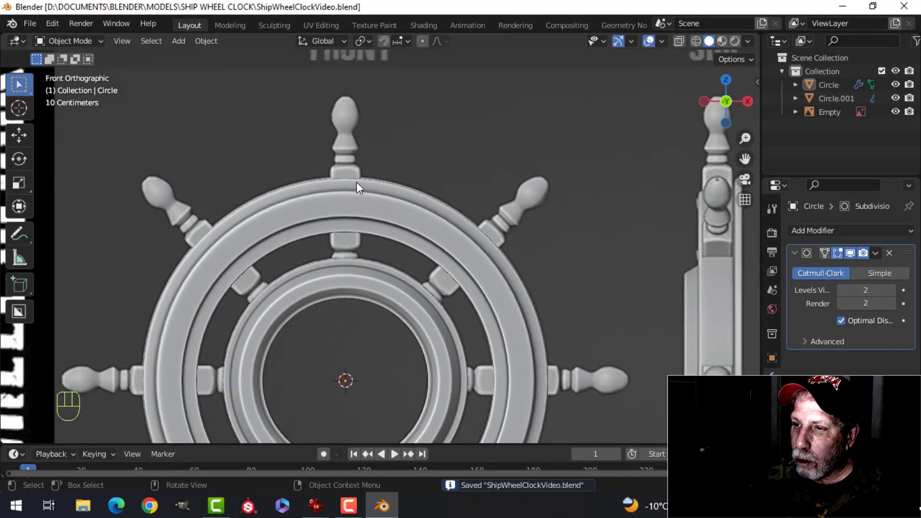
Step: Add a new cube at the wheel's centre and shrink it to about 0.19
left_click(377, 240)
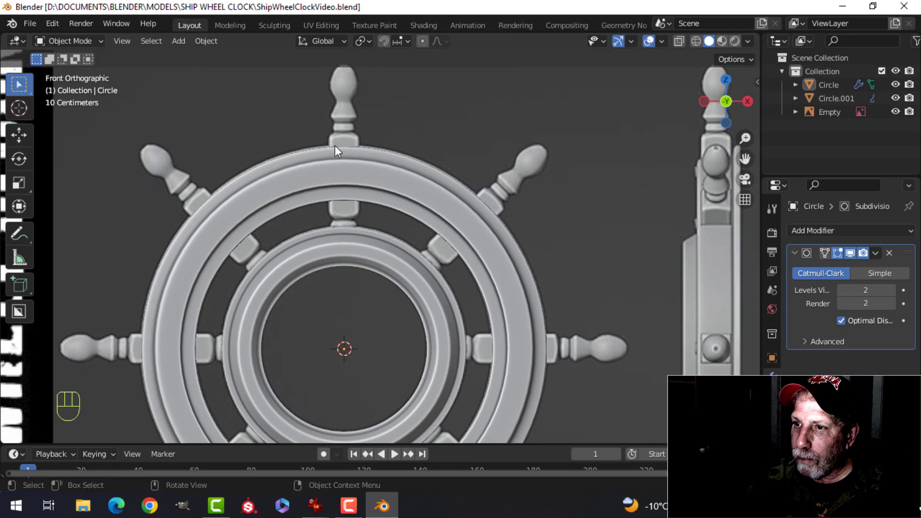
key("shift+a")
key("Tab")
key("s")
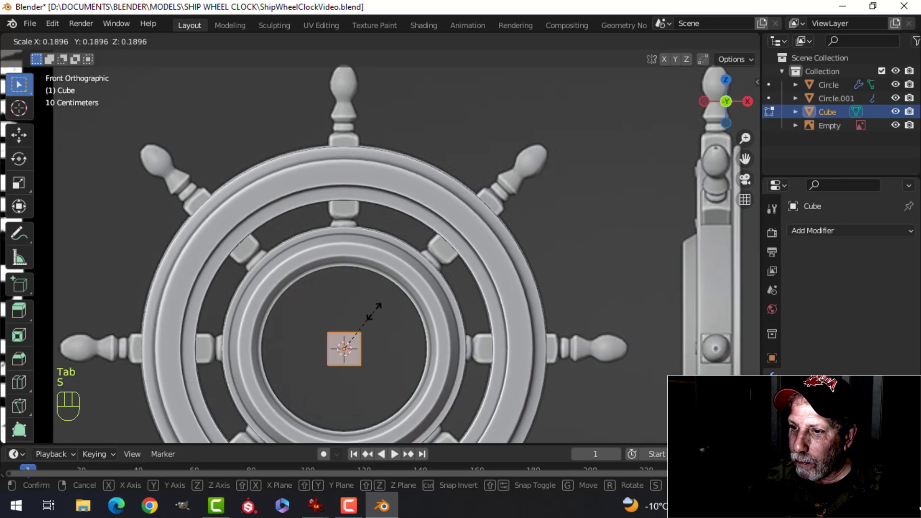
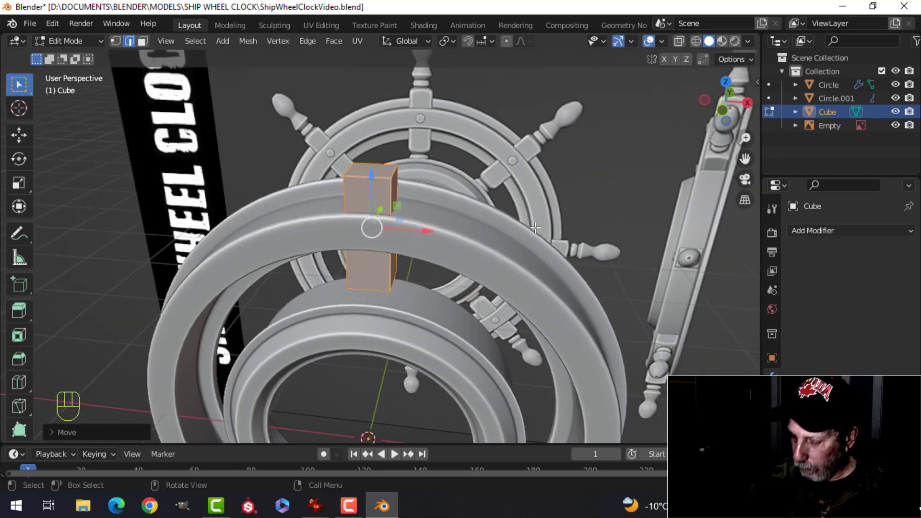
Step: With X-ray on, narrow the tall block sideways to about 0.93 while keeping its height
key("KP_1")
key("Tab")
key("a")
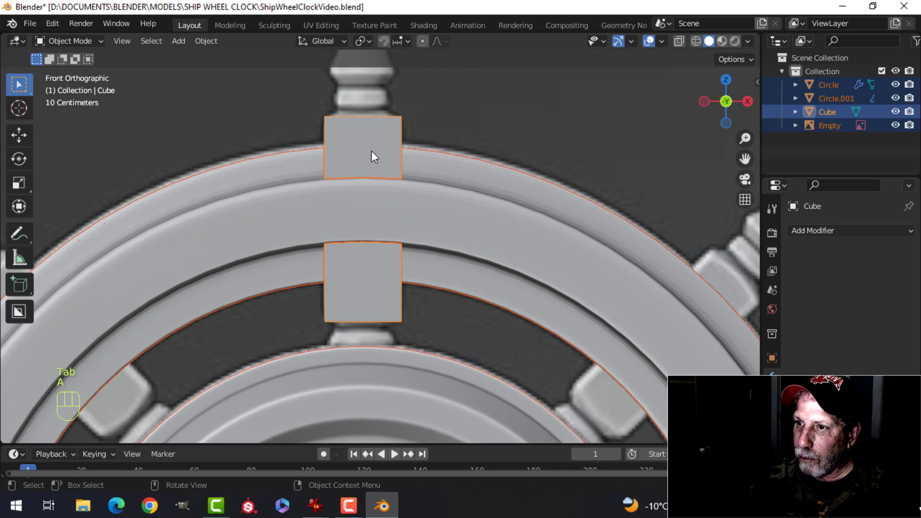
left_click(387, 136)
key("Tab")
key("a")
key("z")
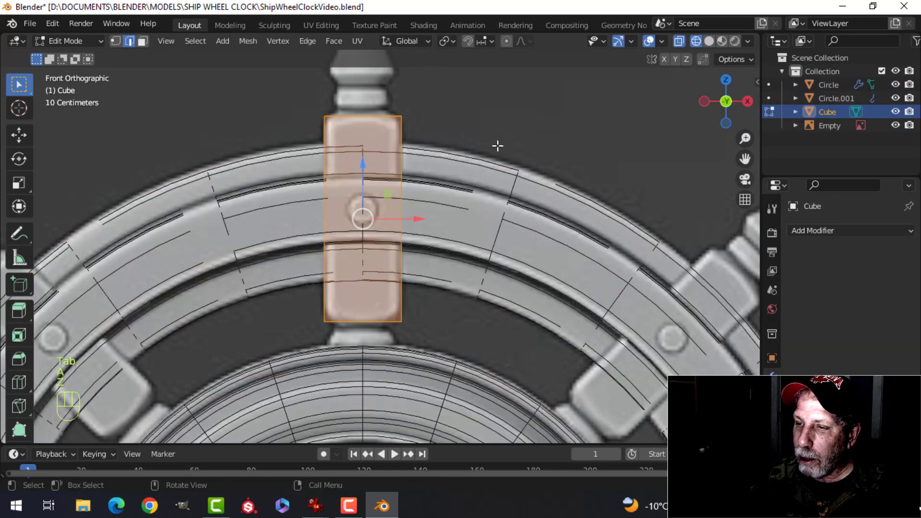
key("s")
key("shift+z")
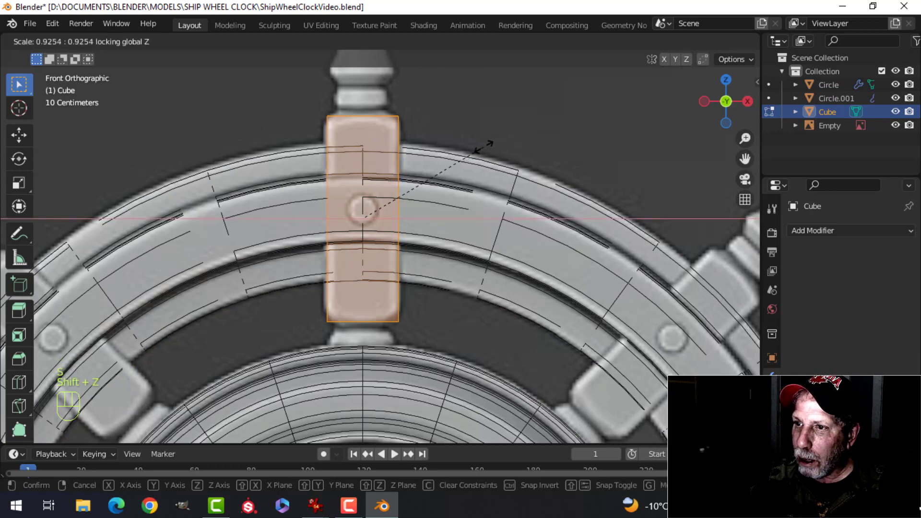
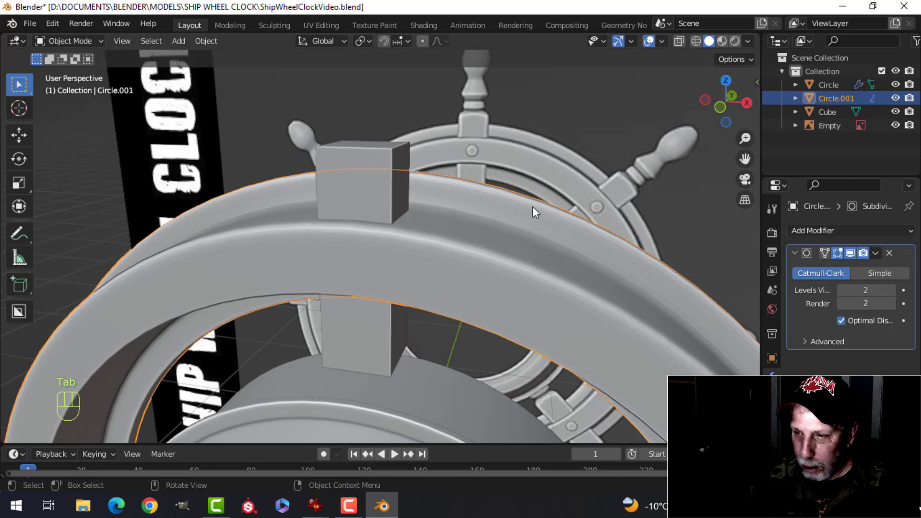
Step: Hide the outer ring Circle.001, add a vertical loop cut and taper the block's ends to points
key("h")
middle_click(403, 218)
key("Tab")
key("1")
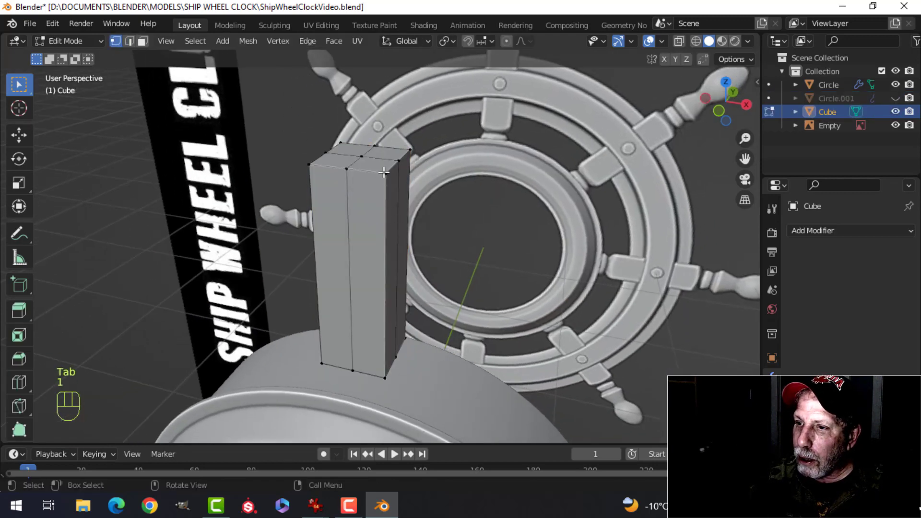
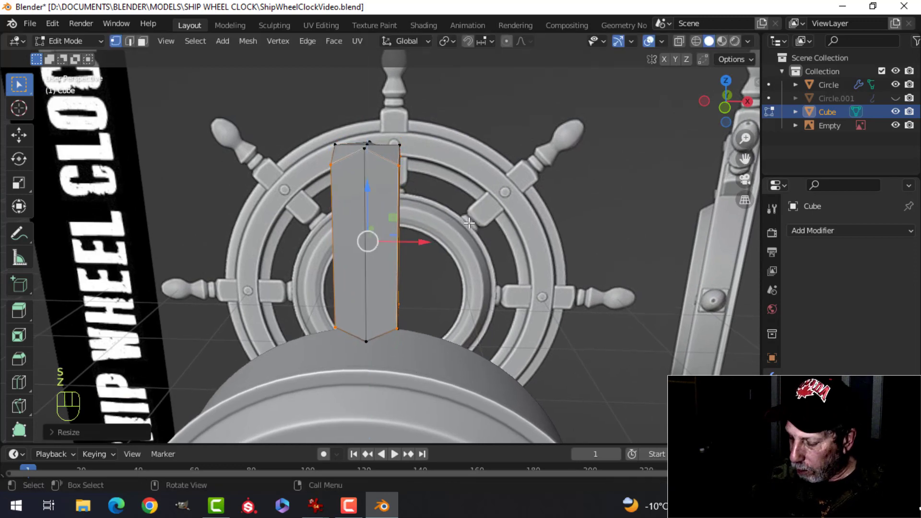
key("KP_1")
key("z")
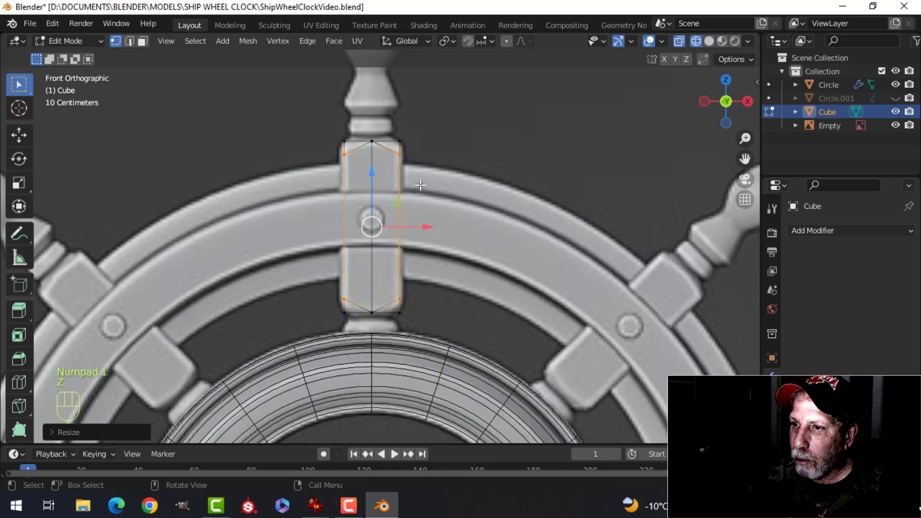
left_click_drag(422, 188, 403, 213)
middle_click(427, 195)
key("z")
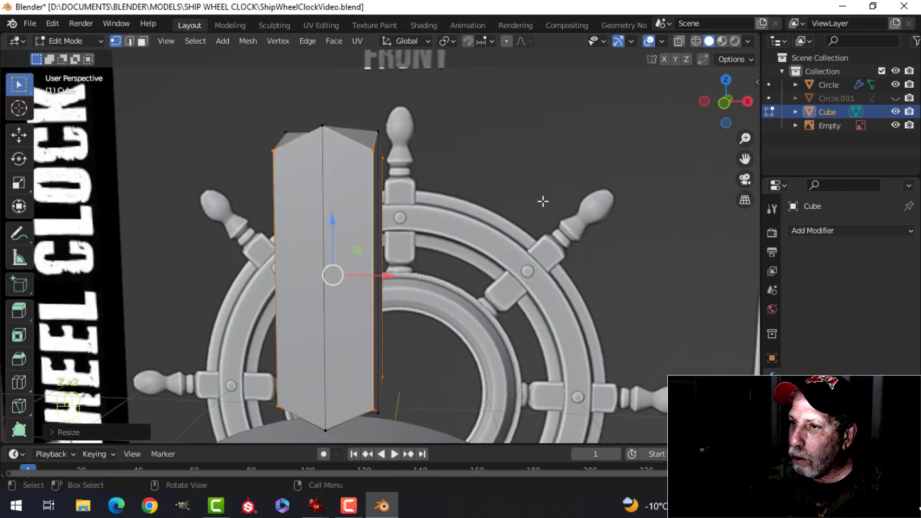
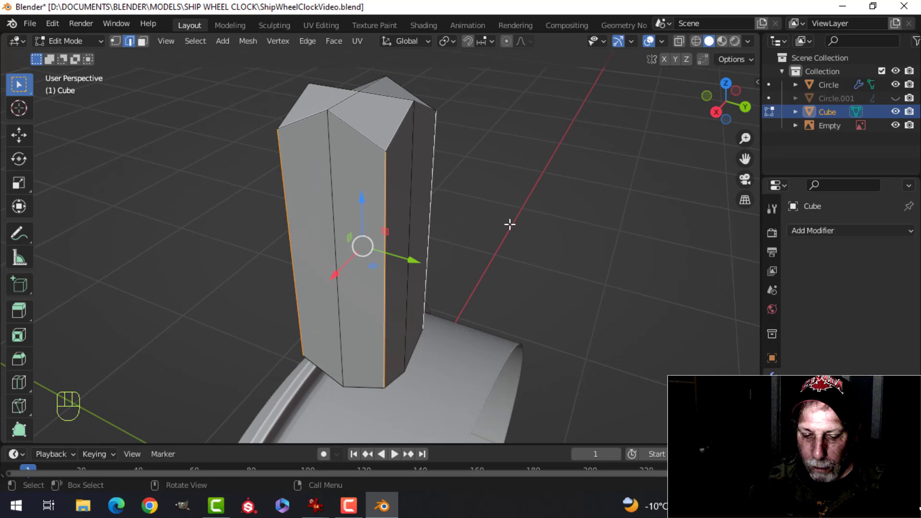
Step: Crease the block's vertical side edges fully to 1.0 and return to object mode
key("shift+e")
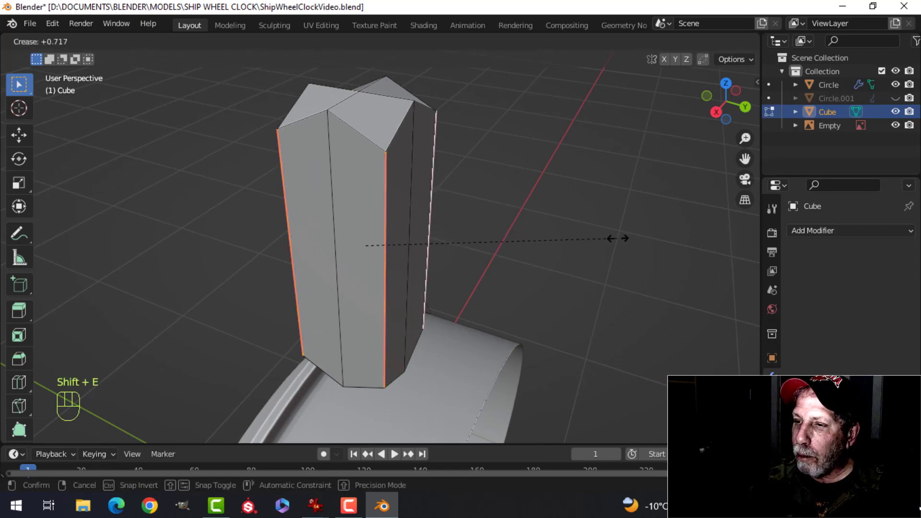
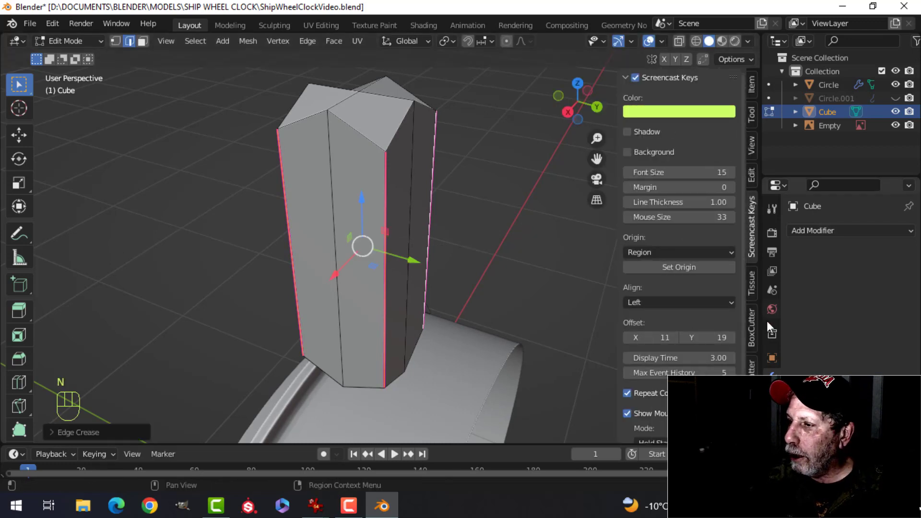
left_click(757, 90)
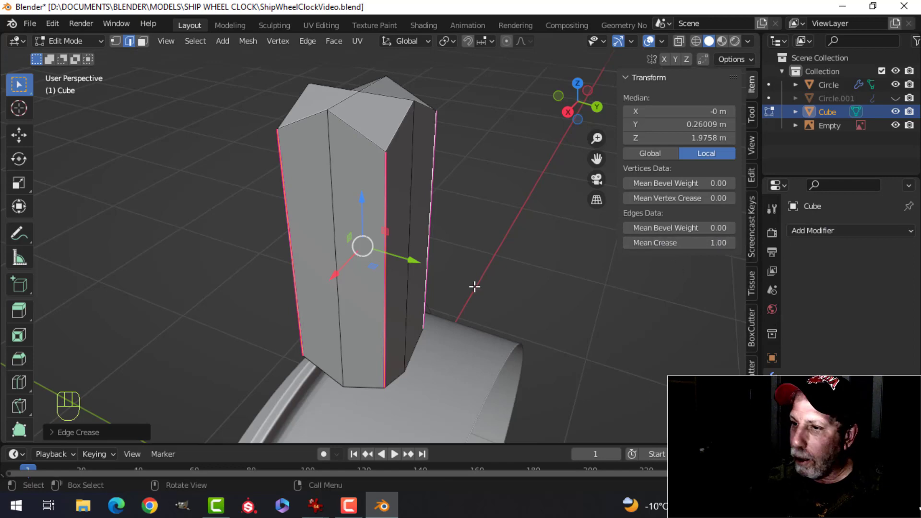
key("n")
middle_click(394, 280)
key("Tab")
middle_click(376, 262)
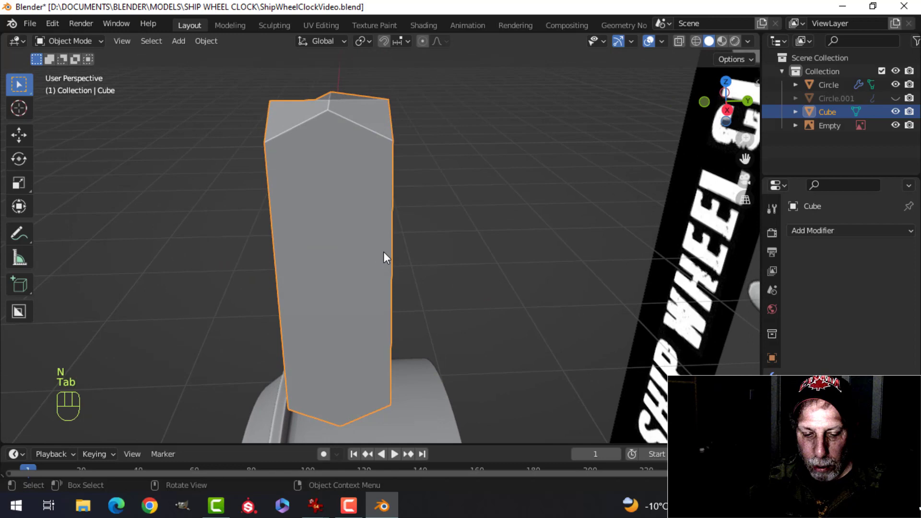
Step: Add a Subdivision Surface (Ctrl+2), shade the block smooth and bevel its creased side edges
key("ctrl+2")
right_click(353, 167)
left_click_drag(399, 216, 374, 216)
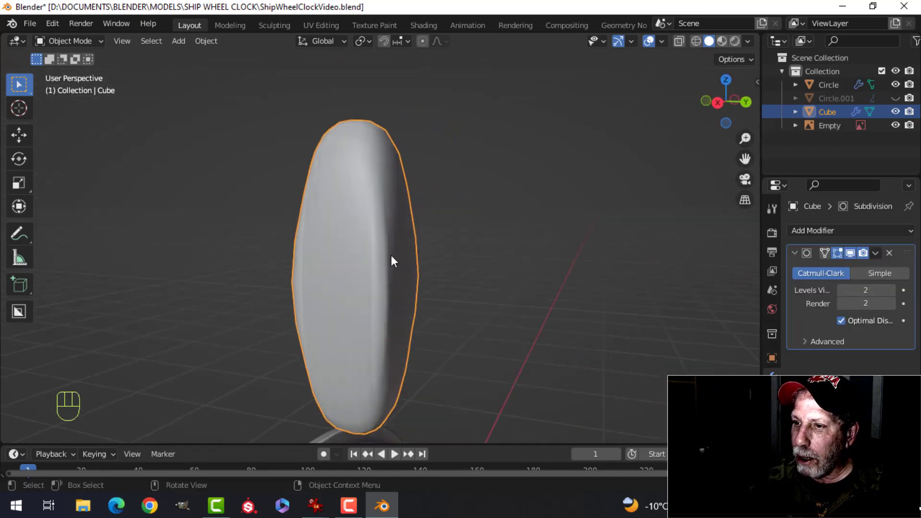
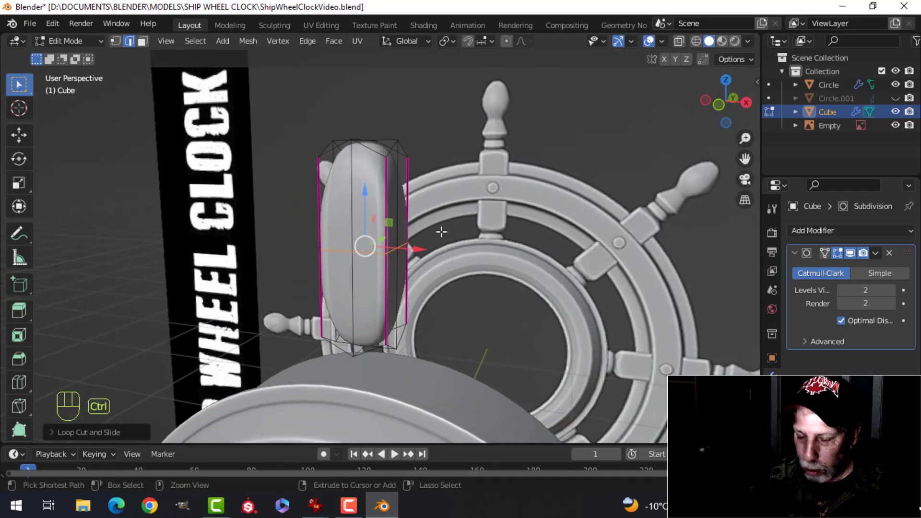
key("ctrl+b")
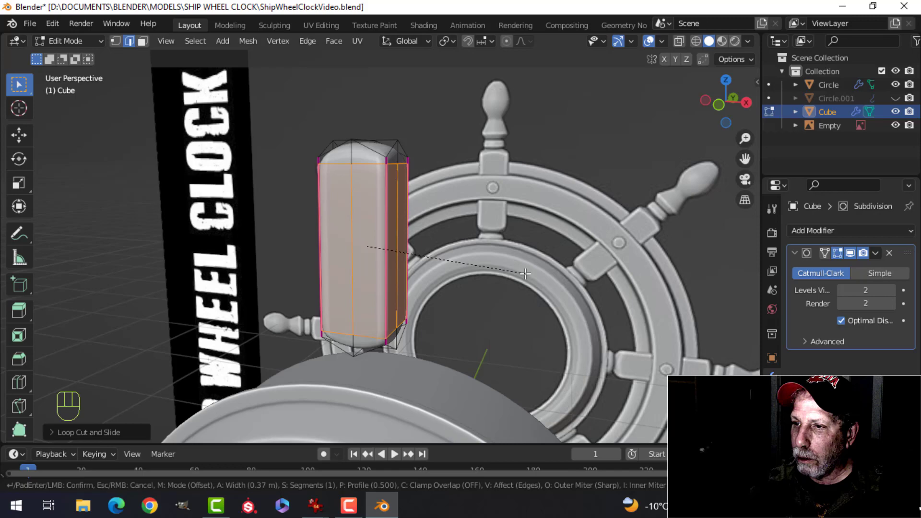
left_click(524, 269)
left_click_drag(451, 213, 368, 232)
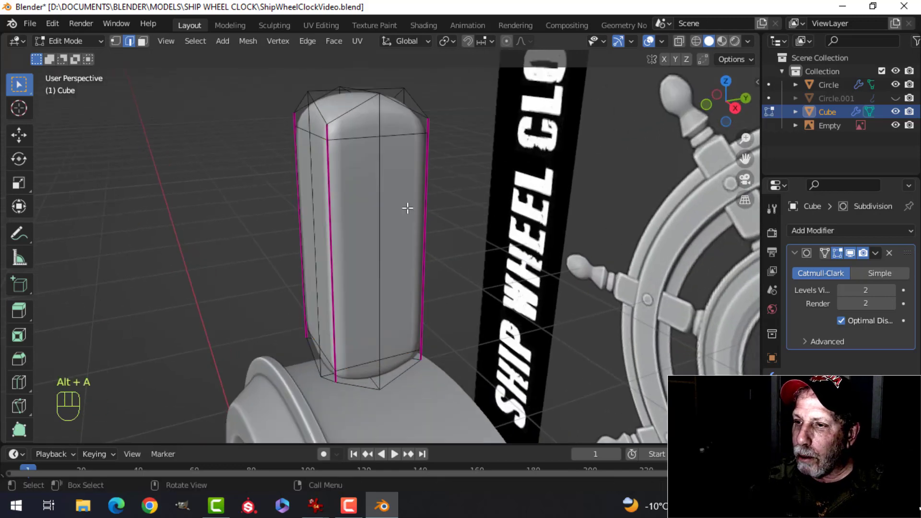
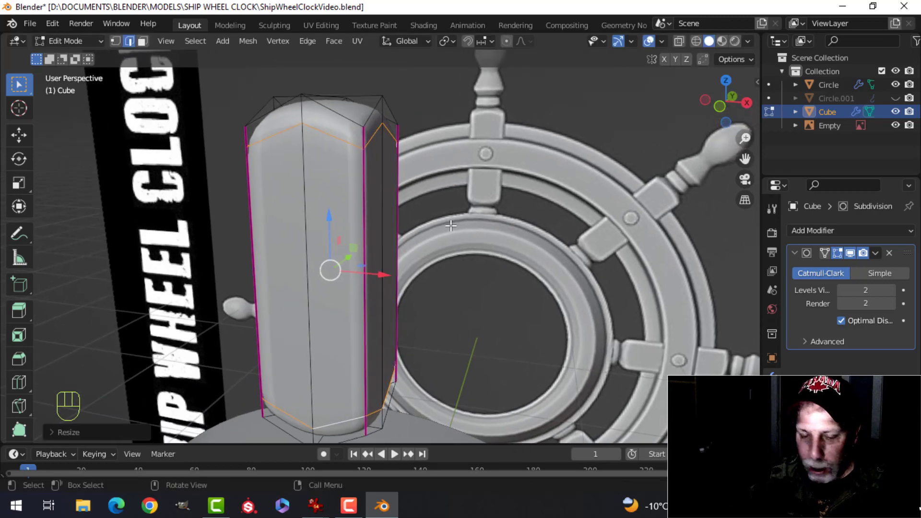
Step: Lower the crease on the block's side edges and review the rounded bar shape
key("shift+e")
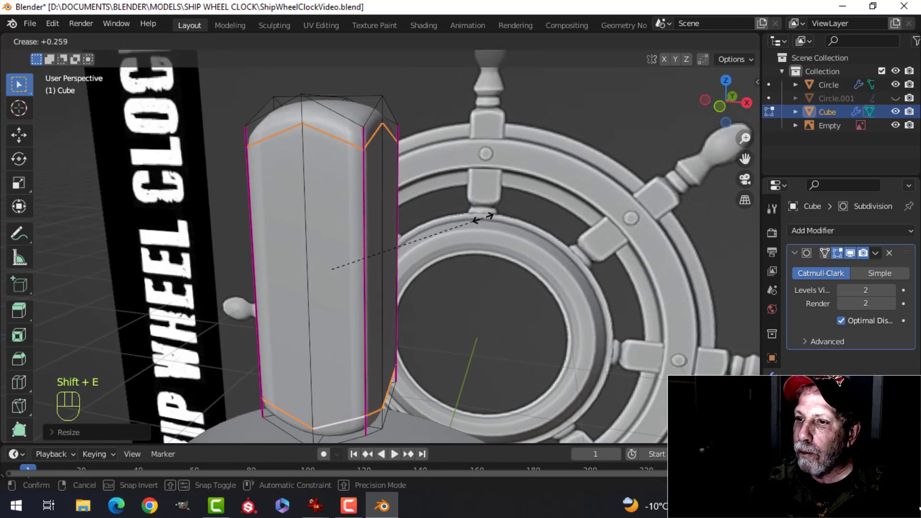
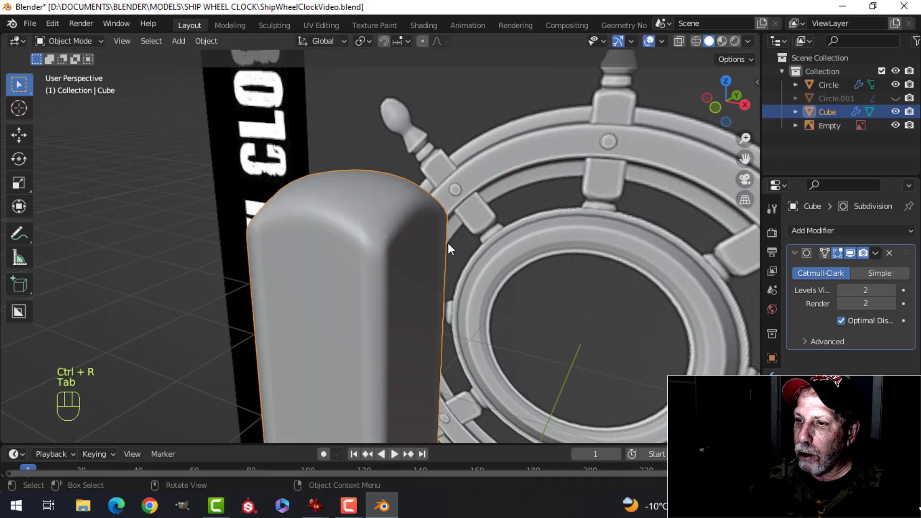
left_click_drag(425, 251, 447, 238)
left_click_drag(413, 271, 387, 199)
middle_click(398, 244)
left_click(344, 238)
key("Tab")
left_click(380, 256)
key("Tab")
Step: Slide an edge loop near the block's lower end to tighten its corners, then leave edit mode
left_click_drag(423, 260, 405, 257)
key("alt+a")
left_click(364, 263)
left_click(341, 219)
key("ctrl+r")
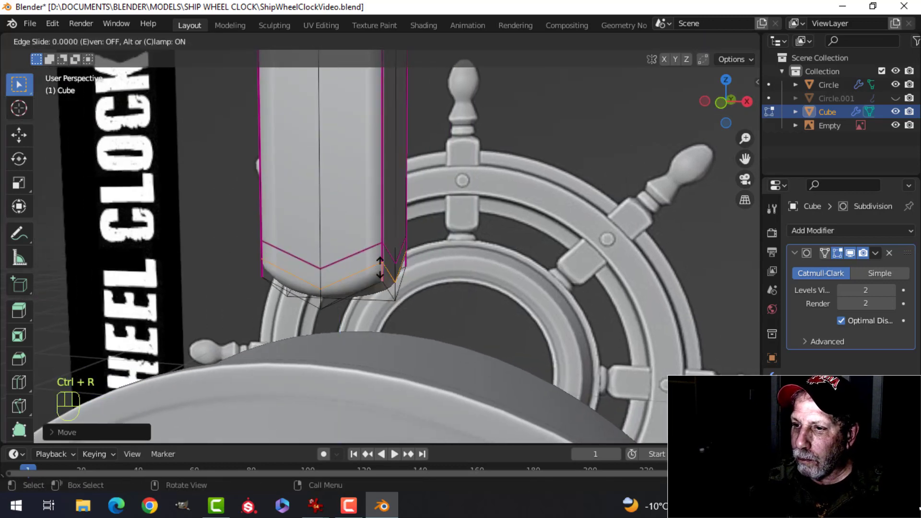
right_click(382, 265)
key("Tab")
middle_click(454, 222)
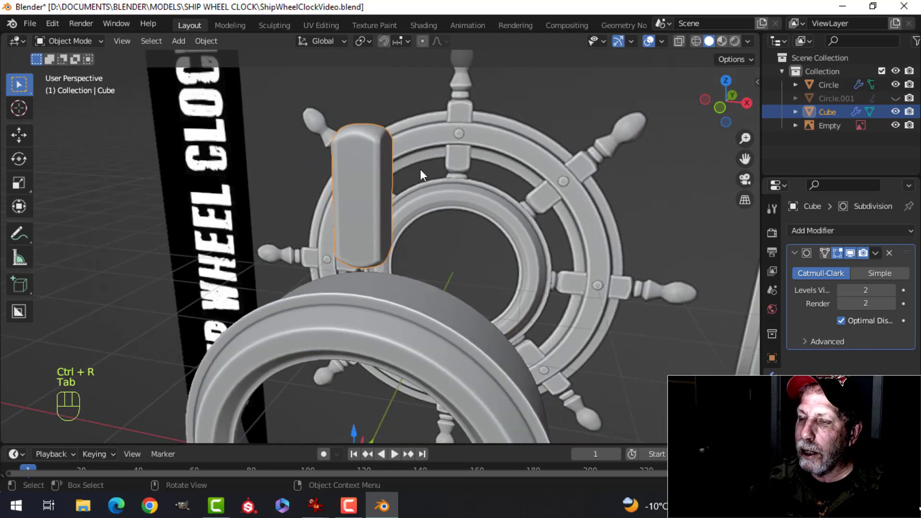
Step: Enlarge the whole block slightly so it fully covers the rings at the top spoke joint
middle_click(410, 208)
left_click_drag(415, 221, 434, 219)
key("alt+a")
left_click_drag(372, 197, 436, 192)
key("KP_1")
middle_click(410, 195)
key("Tab")
key("a")
key("s")
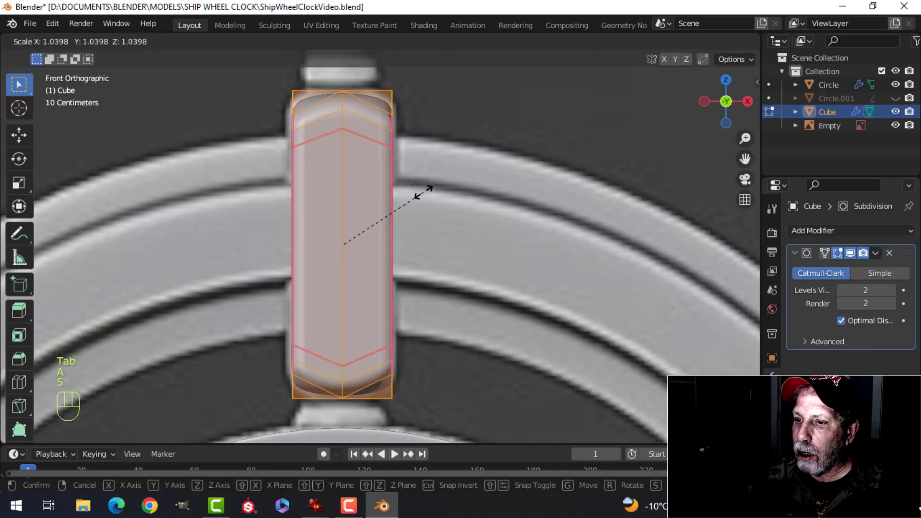
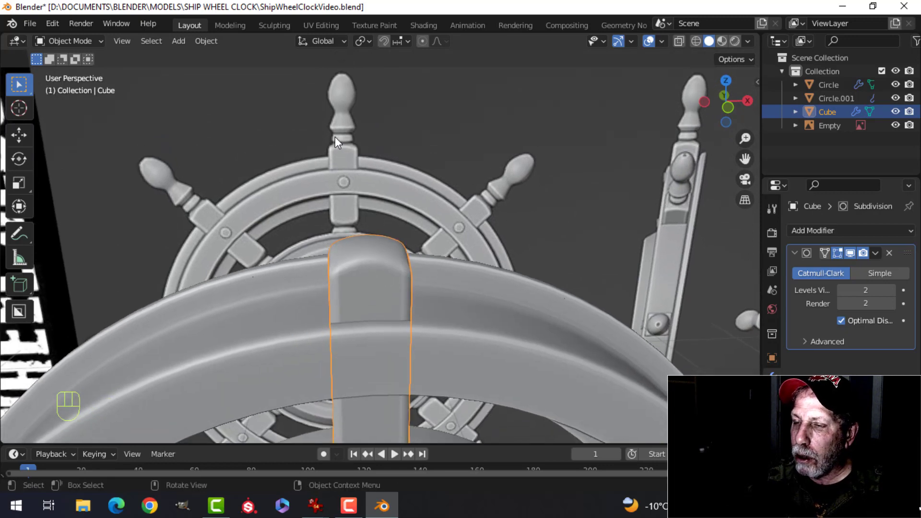
Step: Isolate the rounded block in local view to check its shape on its own
middle_click(420, 263)
middle_click(418, 277)
key("Tab")
middle_click(402, 266)
key("alt+a")
middle_click(402, 268)
key("2")
key("3")
key("c")
key("Escape")
key("`")
key("Tab")
key("/")
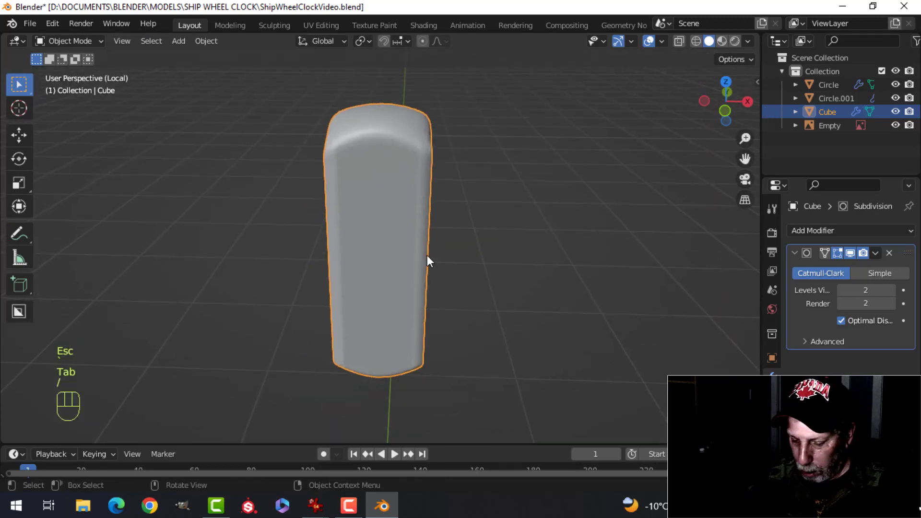
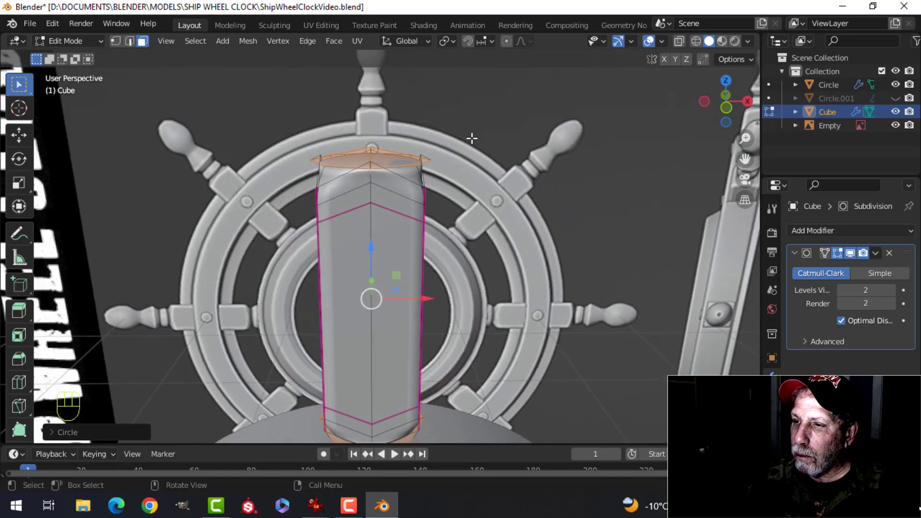
Step: Scale the handle post's top faces down and delete the top face to open it
left_click_drag(453, 47, 473, 90)
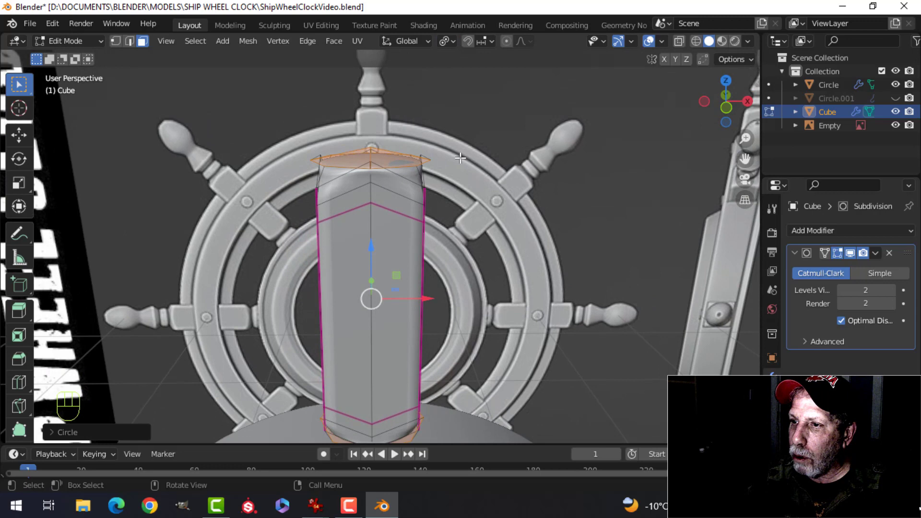
middle_click(464, 183)
key("s")
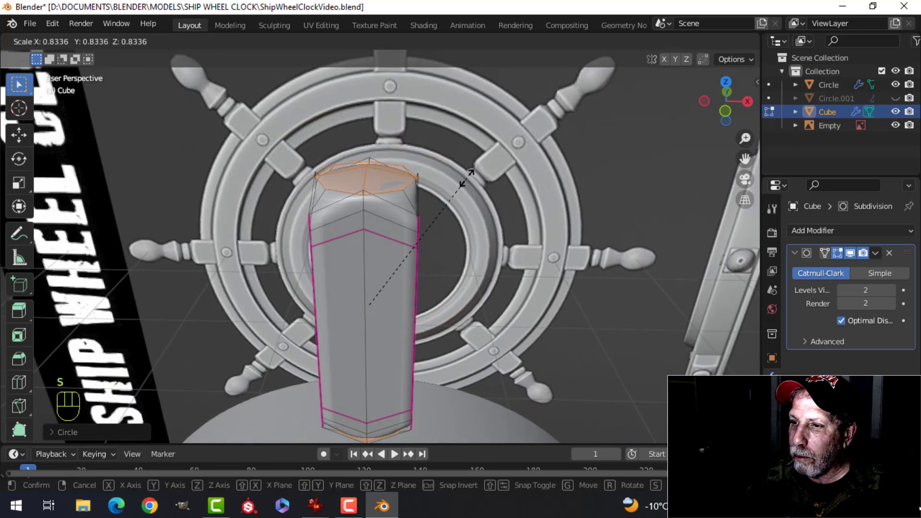
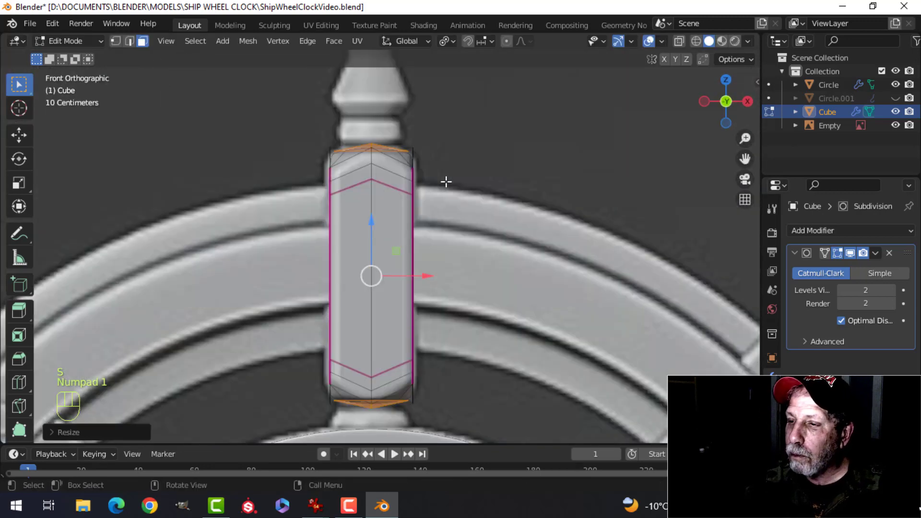
key("s")
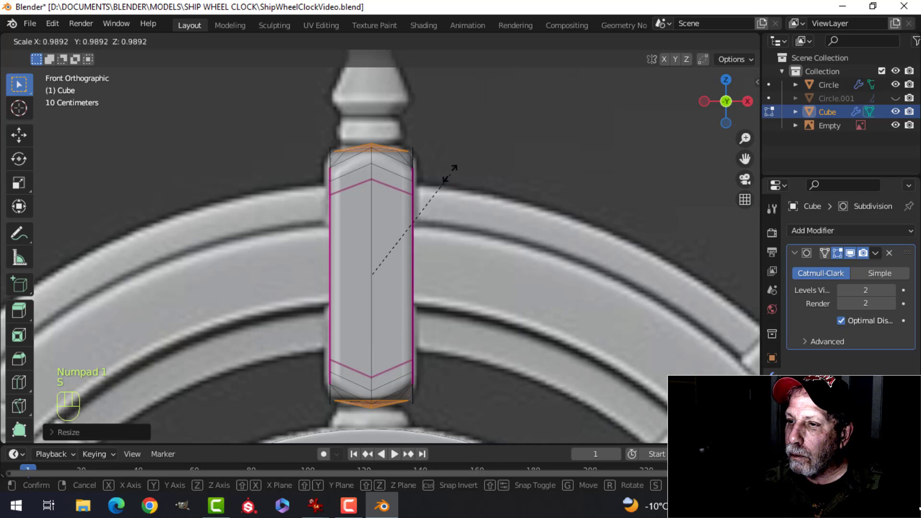
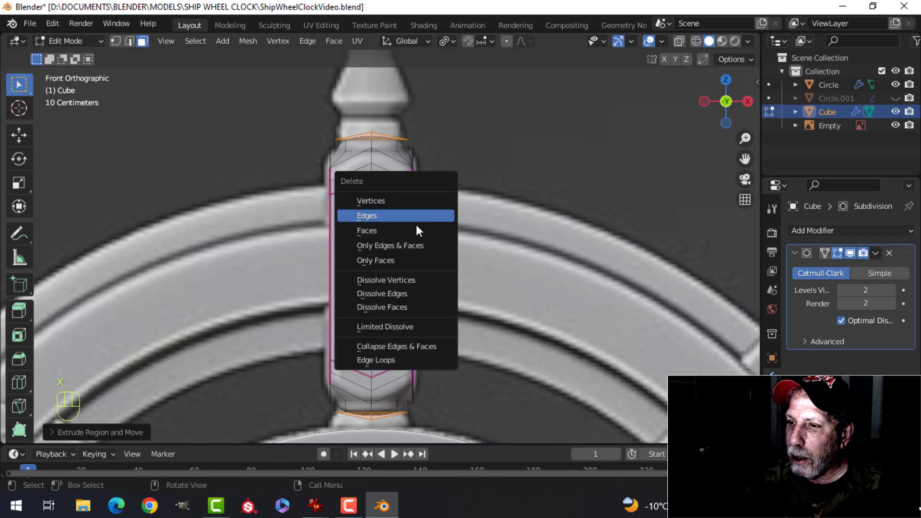
left_click_drag(456, 194, 443, 233)
middle_click(430, 252)
key("Tab")
left_click_drag(440, 226, 460, 213)
key("KP_1")
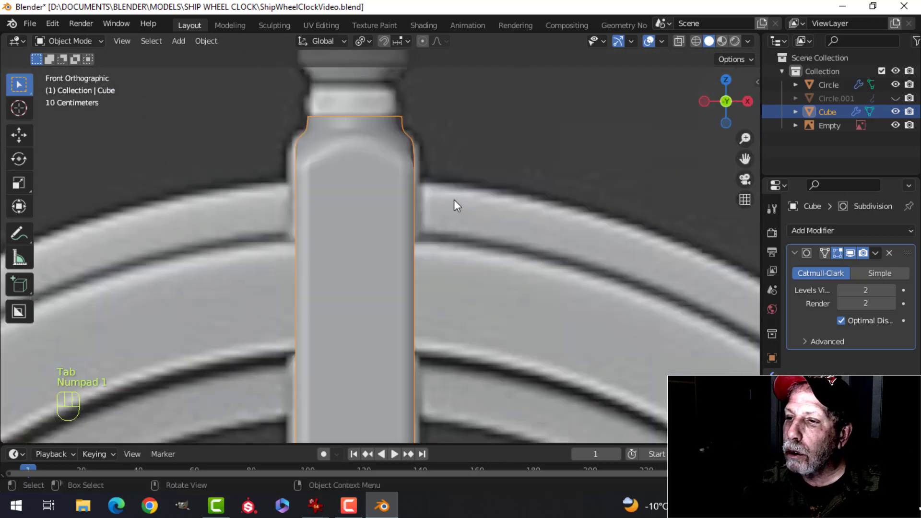
Step: Scale the post's top edge loop inward sideways to about 0.96 to form a narrower lip
key("Tab")
key("a")
key("alt+a")
middle_click(409, 172)
key("2")
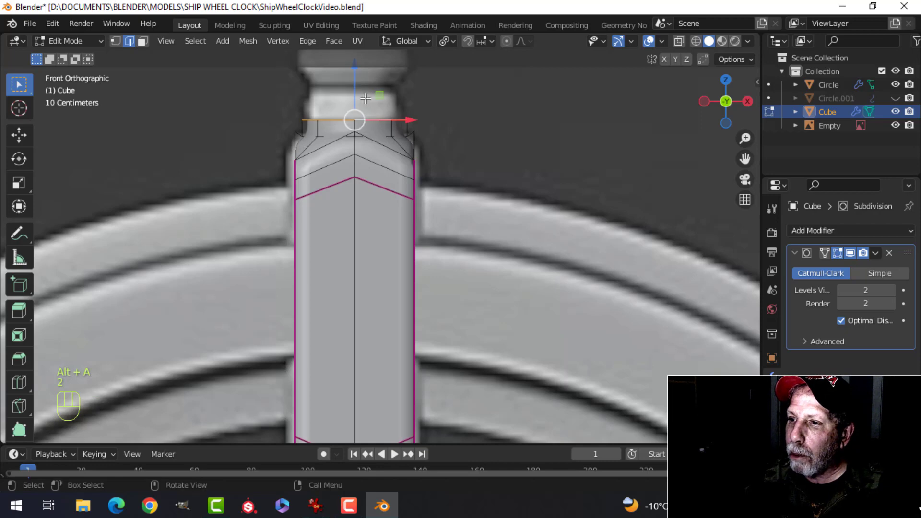
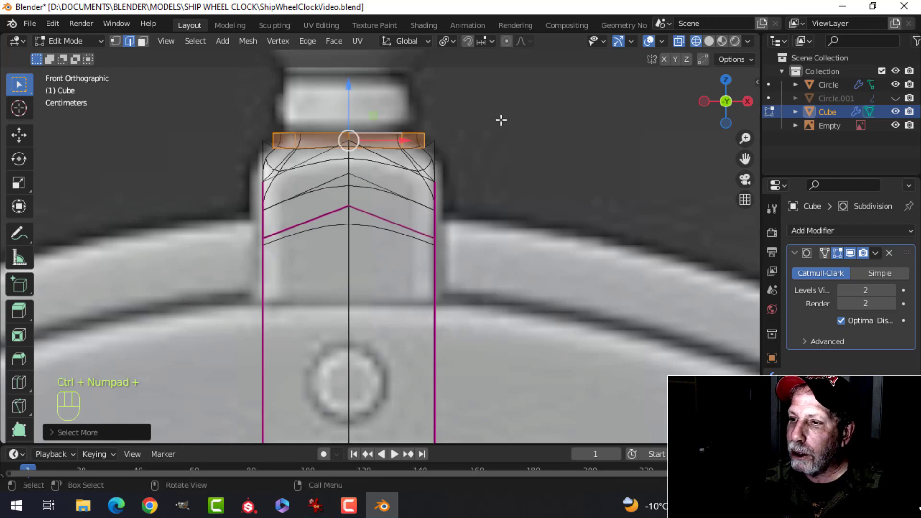
key("s")
key("shift+z")
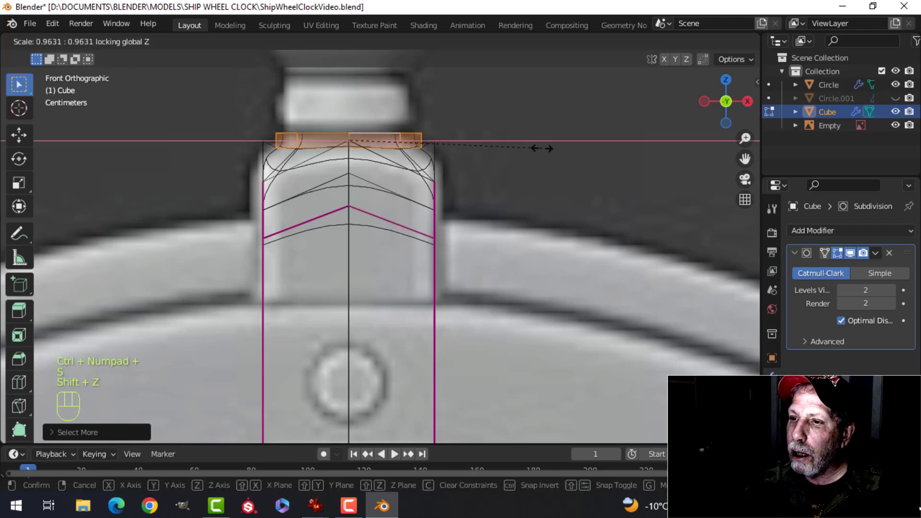
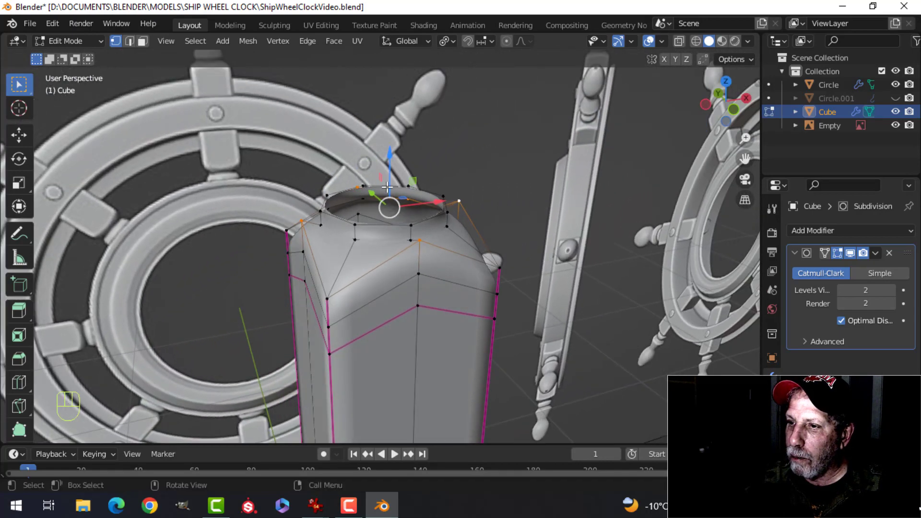
Step: Extrude the post's top edge loop upward into a short collar neck
left_click_drag(391, 152, 385, 166)
key("Tab")
left_click_drag(491, 222, 454, 208)
double_click(461, 195)
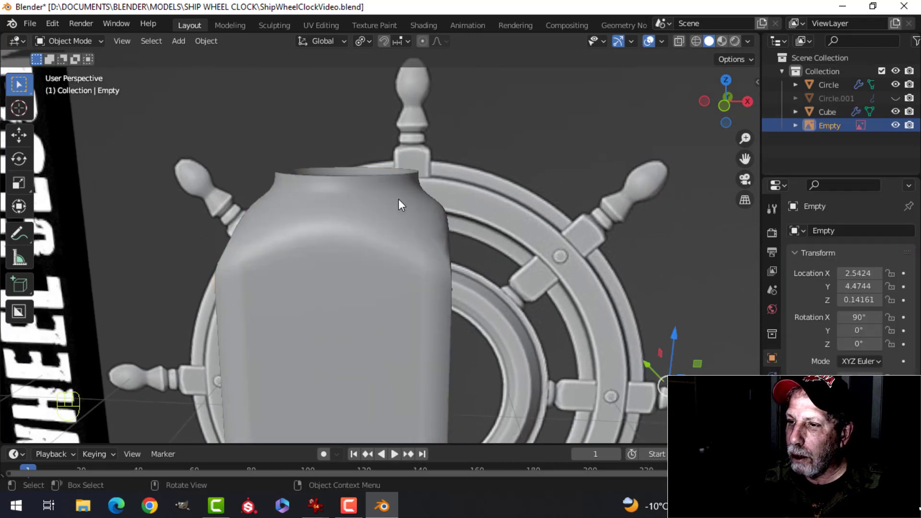
key("Tab")
key("ctrl+r")
left_click(401, 189)
key("Tab")
key("alt+a")
left_click_drag(394, 256, 411, 247)
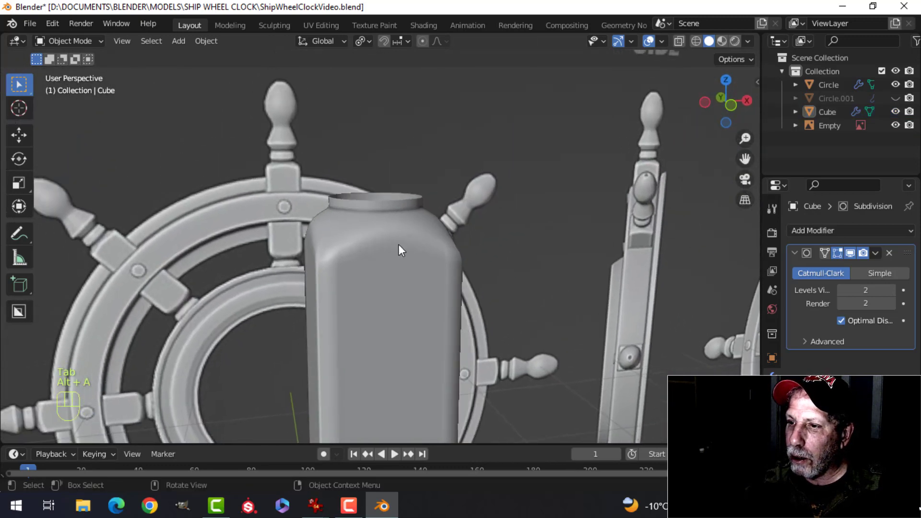
middle_click(408, 262)
left_click(402, 236)
key("KP_1")
key("Tab")
middle_click(391, 238)
key("alt+a")
middle_click(393, 247)
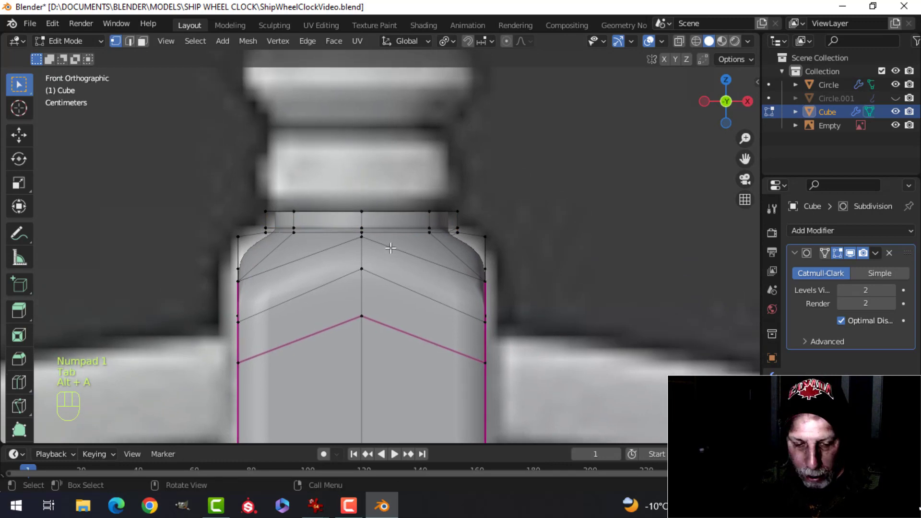
key("2")
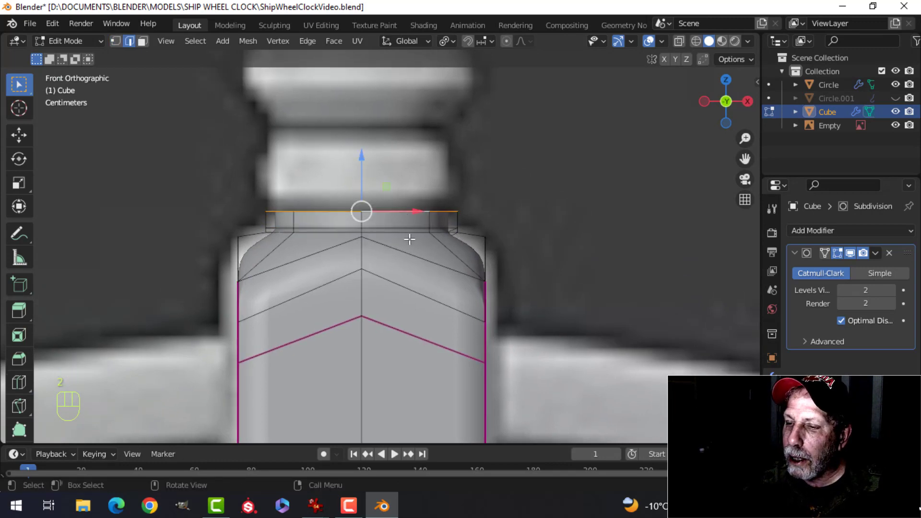
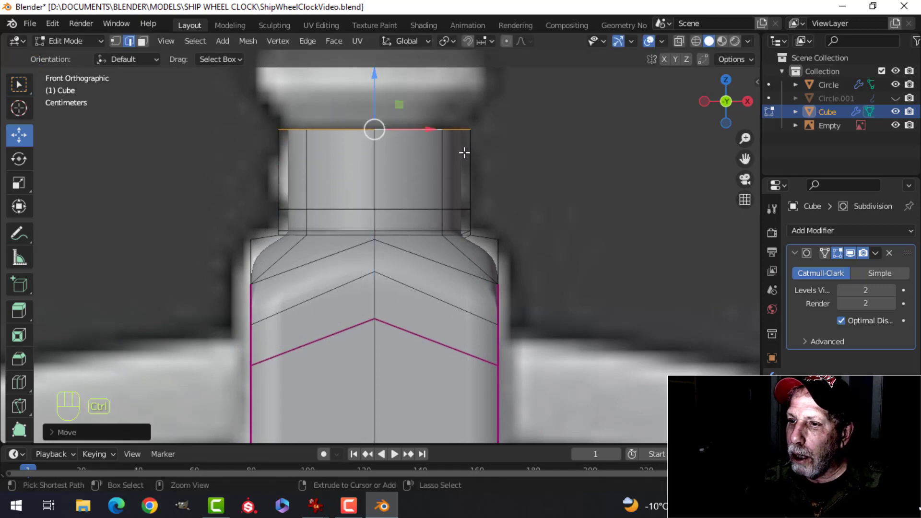
Step: Slide an edge loop along the collar and widen its middle band of faces to about 1.05
key("ctrl+r")
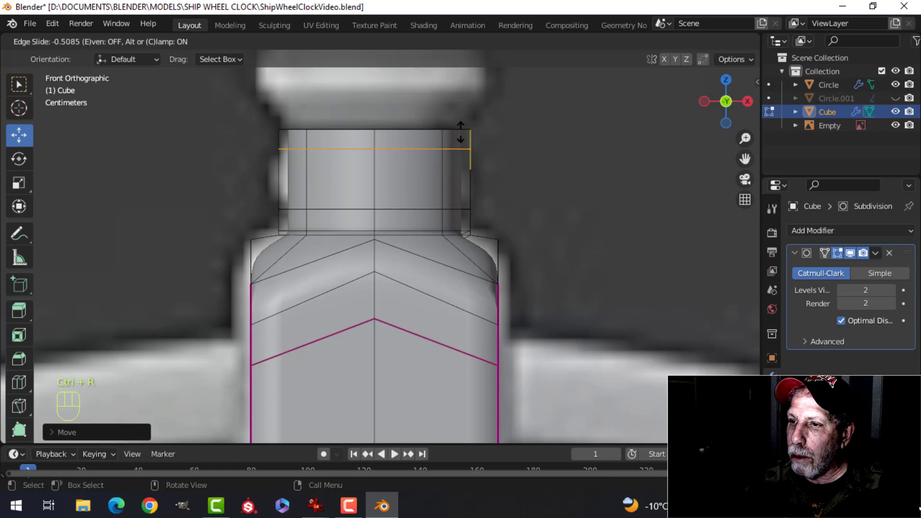
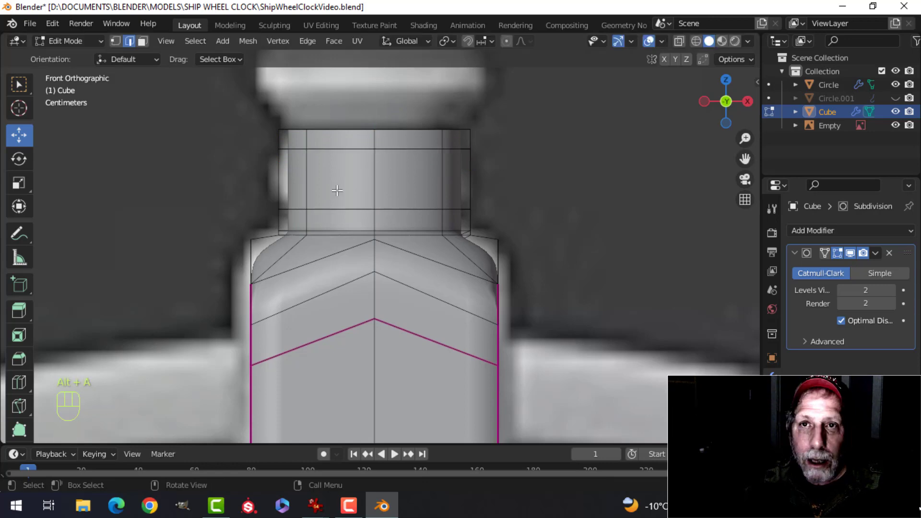
key("3")
left_click(377, 173)
key("s")
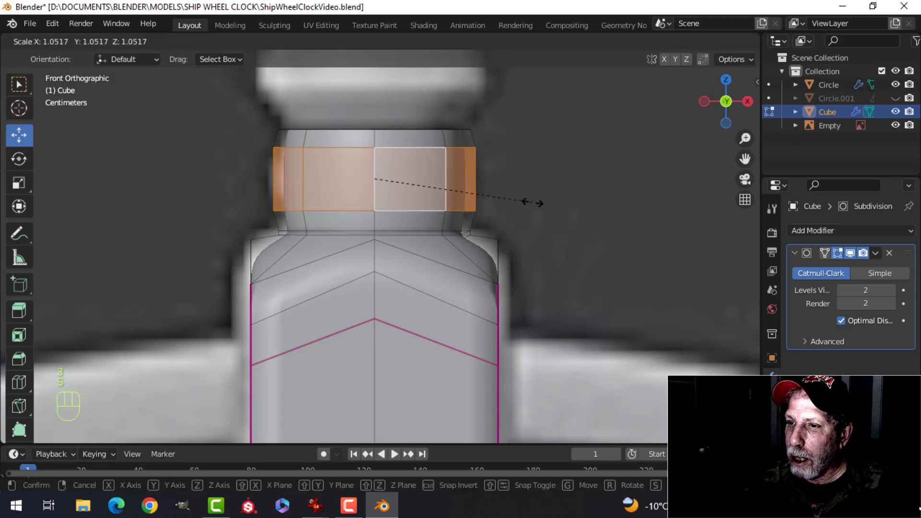
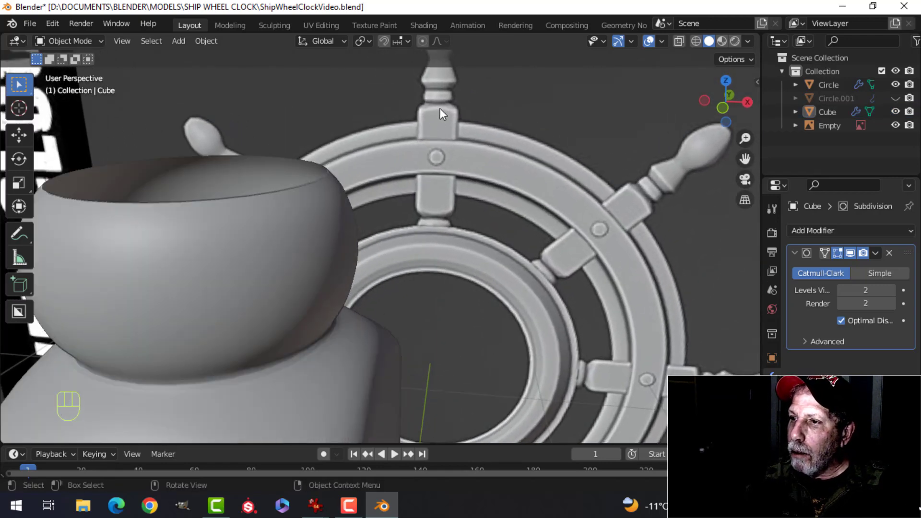
Step: Scale the collar's upper faces sideways to about 0.97, rounding the top into a bead
left_click(403, 232)
middle_click(416, 231)
left_click(346, 226)
key("alt+a")
left_click_drag(453, 234, 416, 242)
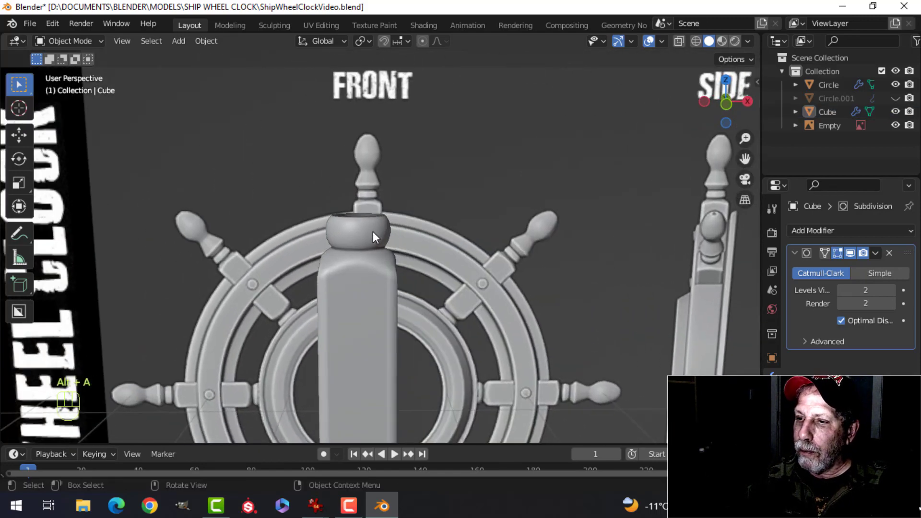
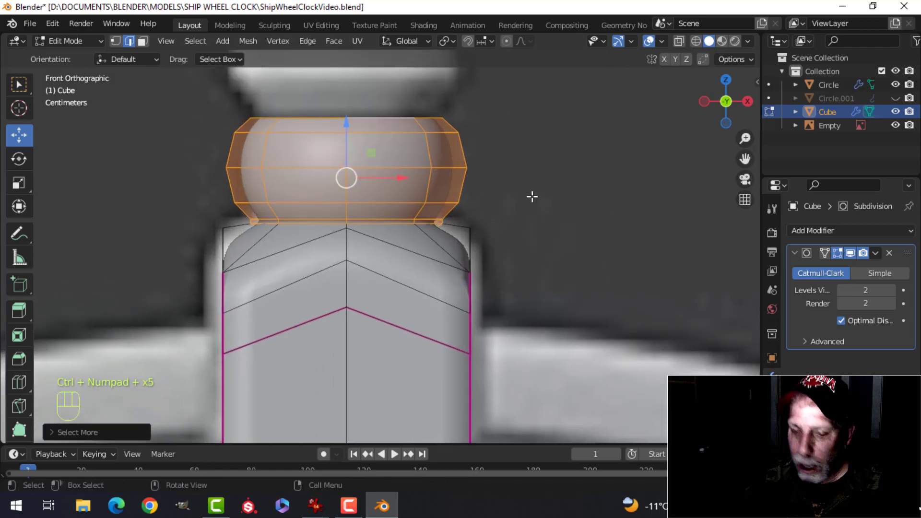
key("s")
key("shift+z")
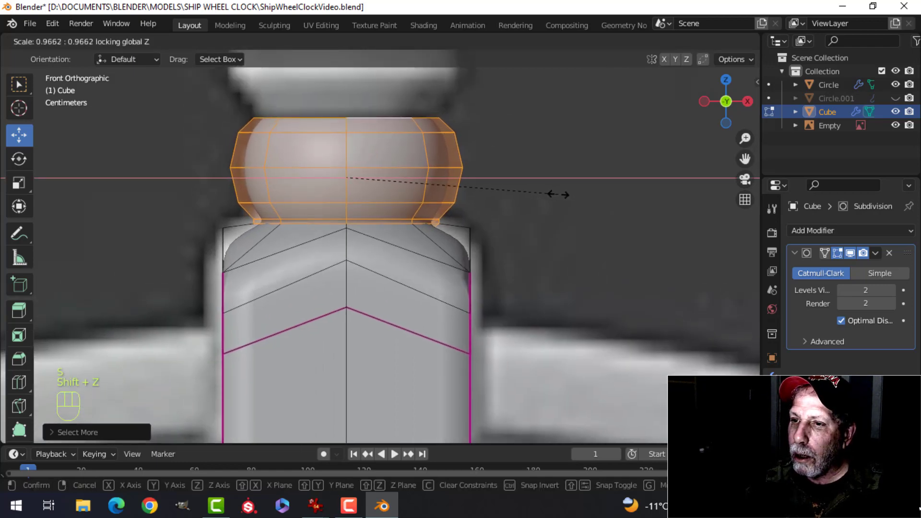
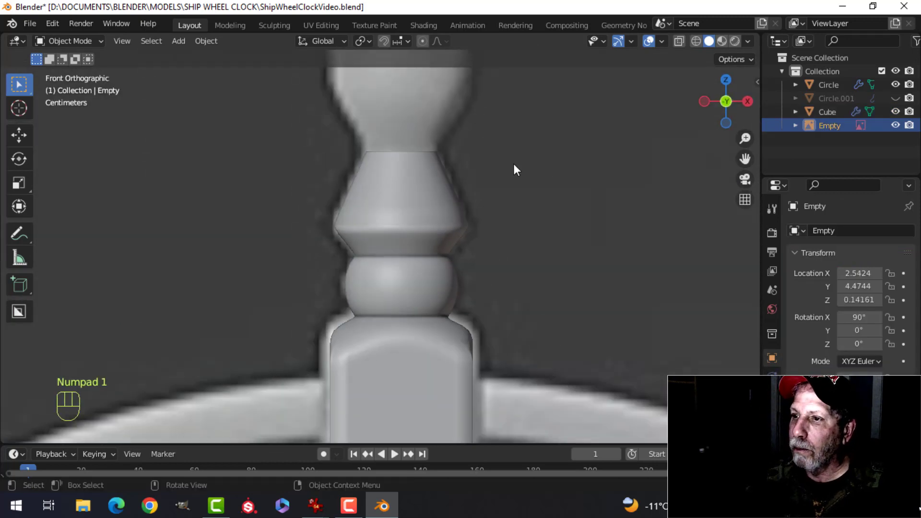
Step: Select the taper's top edge loop for the egg-shaped knob, undoing a mis-step along the way
left_click_drag(434, 210, 411, 227)
left_click(391, 217)
key("Tab")
middle_click(392, 222)
key("alt+a")
left_click(389, 200)
left_click(456, 248)
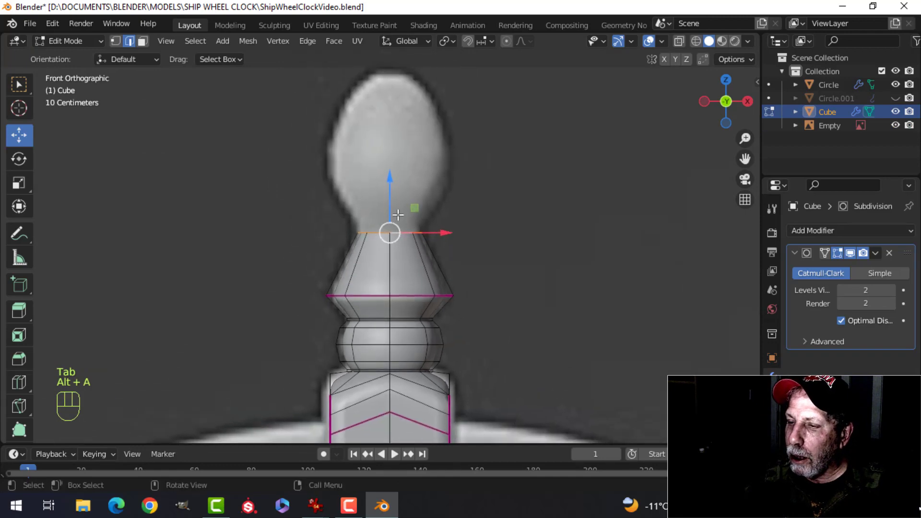
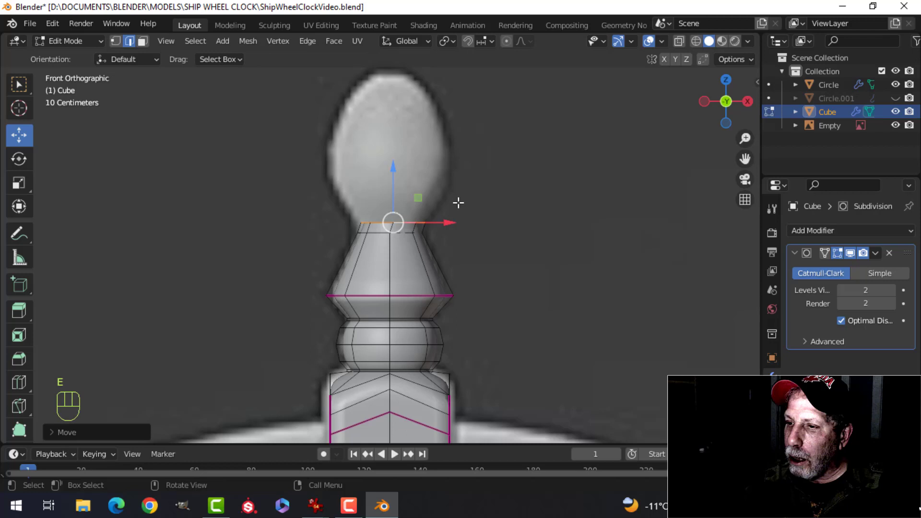
key("ctrl+z")
key("ctrl+z")
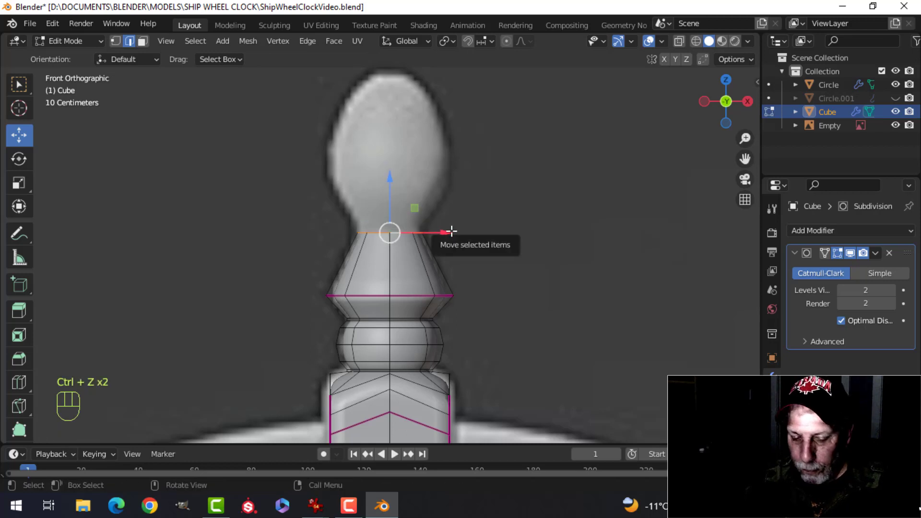
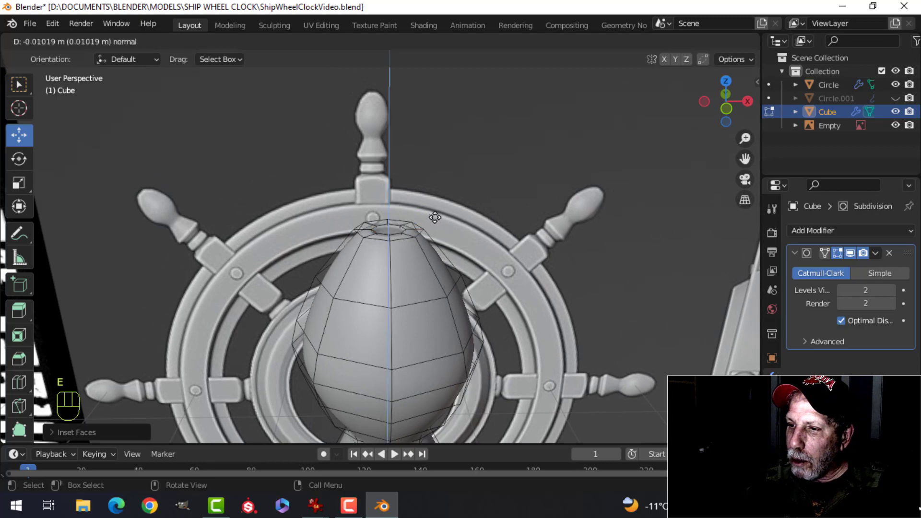
Step: Bevel an edge near the knob's base to tighten the bottom corner of the handle post
left_click(436, 217)
key("alt+a")
left_click(408, 236)
key("ctrl+b")
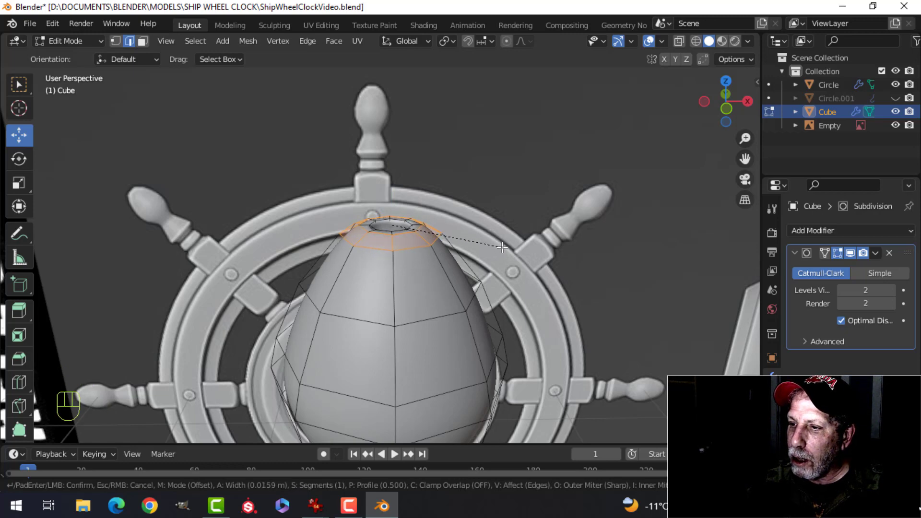
left_click(501, 238)
key("Tab")
left_click_drag(480, 249, 469, 259)
key("alt+a")
left_click_drag(428, 269, 410, 292)
left_click_drag(361, 291, 398, 247)
Step: Orbit around the spoke's base joint to inspect where it meets the inner ring
middle_click(410, 239)
middle_click(413, 228)
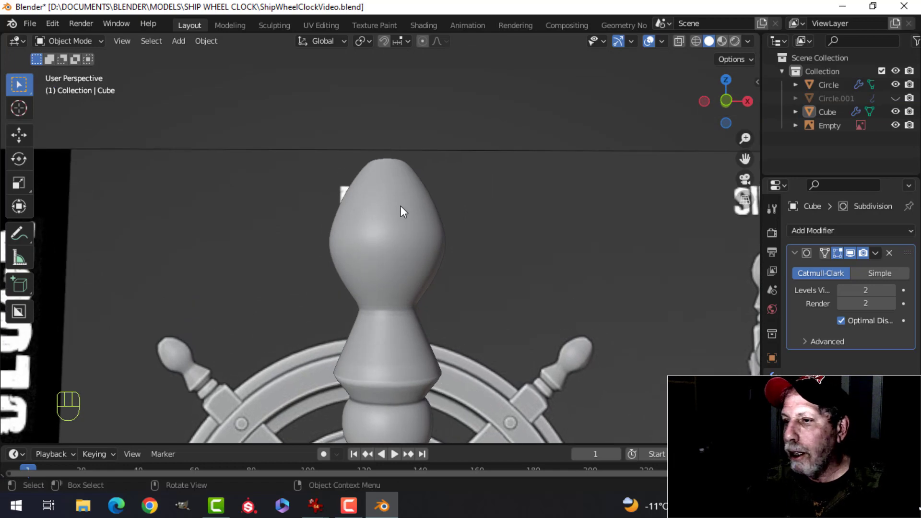
middle_click(429, 239)
left_click_drag(420, 258, 410, 249)
middle_click(421, 284)
middle_click(415, 276)
middle_click(392, 273)
left_click(405, 271)
left_click_drag(434, 298, 430, 245)
middle_click(424, 257)
middle_click(427, 254)
key("KP_1")
left_click_drag(426, 251, 426, 222)
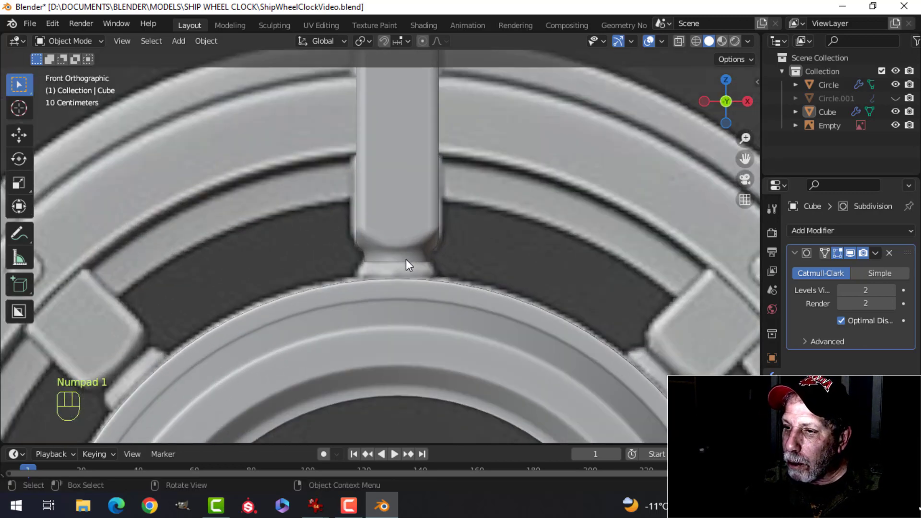
Step: Select the spoke handle object and add a loop cut near its base
key("Tab")
key("alt+a")
key("ctrl+r")
left_click(411, 262)
middle_click(451, 264)
key("Tab")
Step: Lower the spoke handle's bottom edge loop toward the ring in Edit Mode
left_click_drag(458, 251, 455, 264)
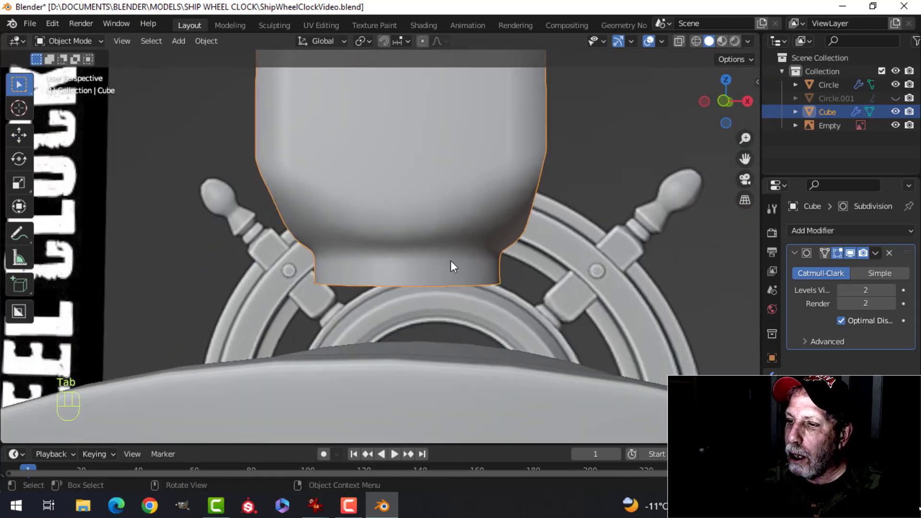
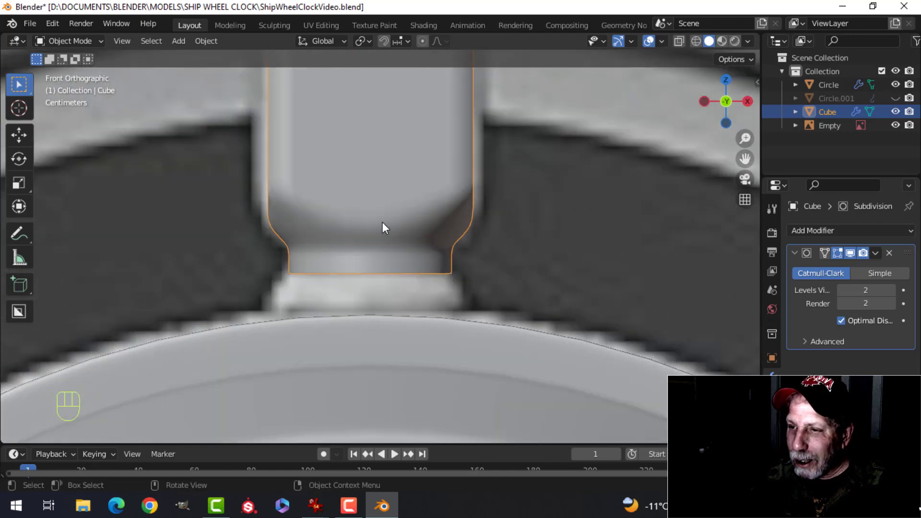
key("Tab")
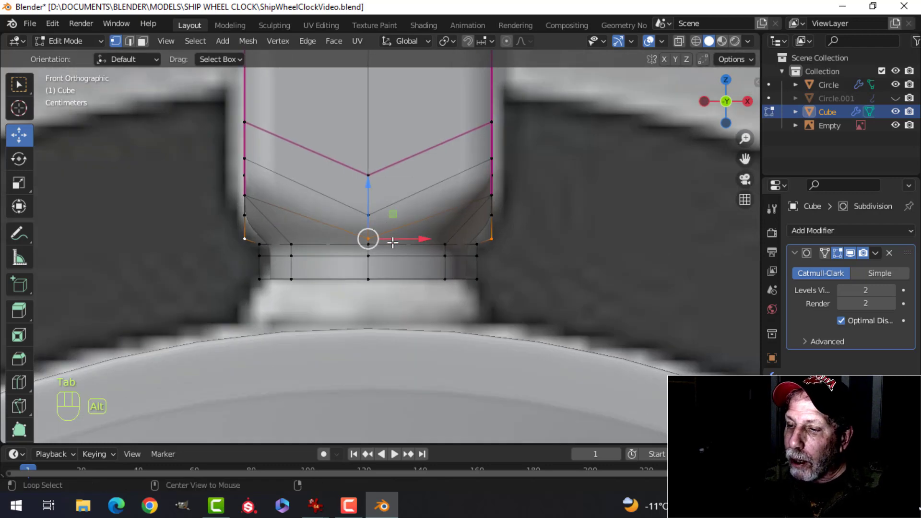
key("alt+a")
left_click_drag(389, 278, 420, 270)
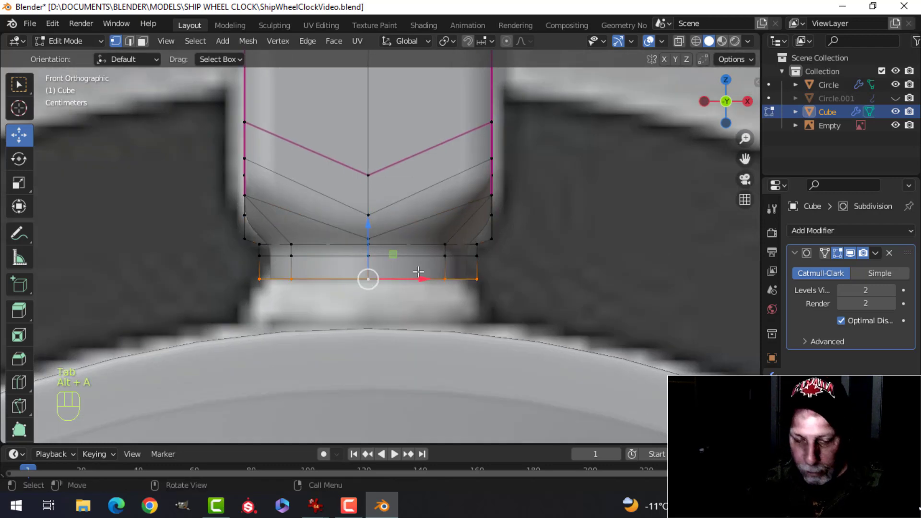
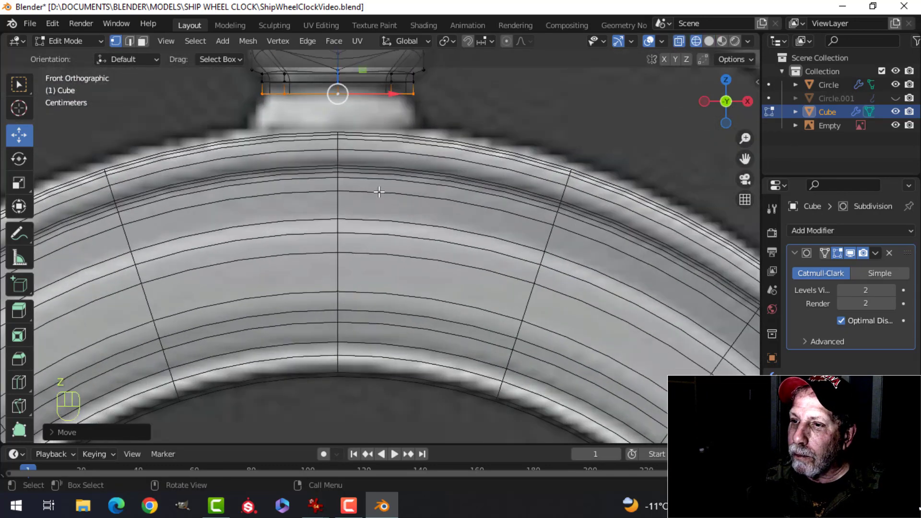
Step: Extrude and reposition the spoke base loop above the ring
middle_click(387, 222)
middle_click(383, 205)
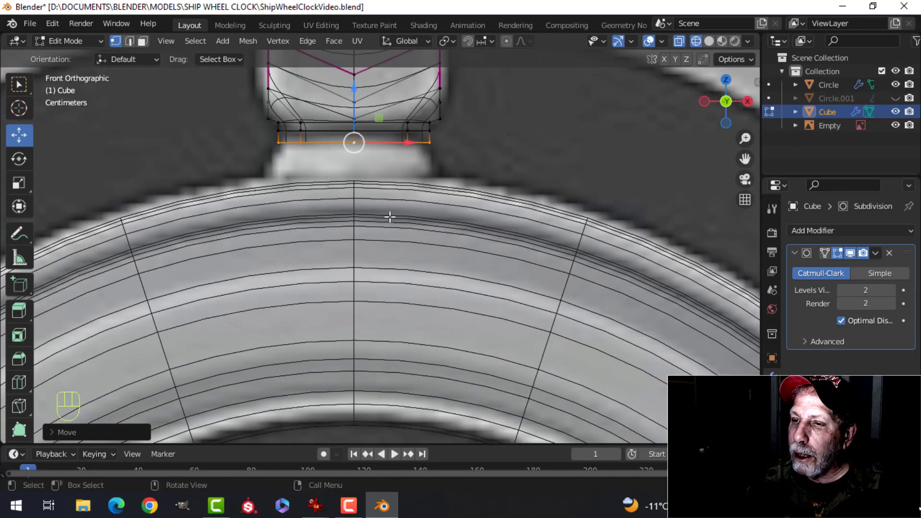
key("e")
left_click_drag(391, 215, 353, 88)
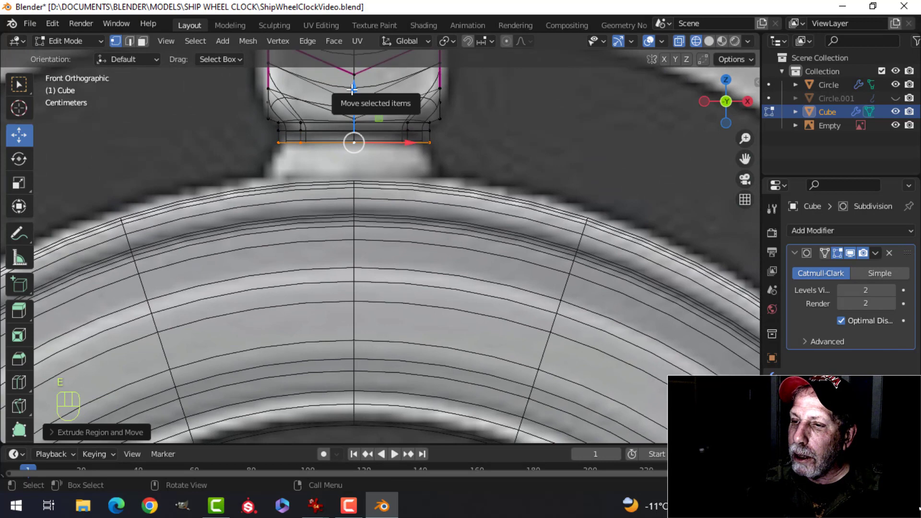
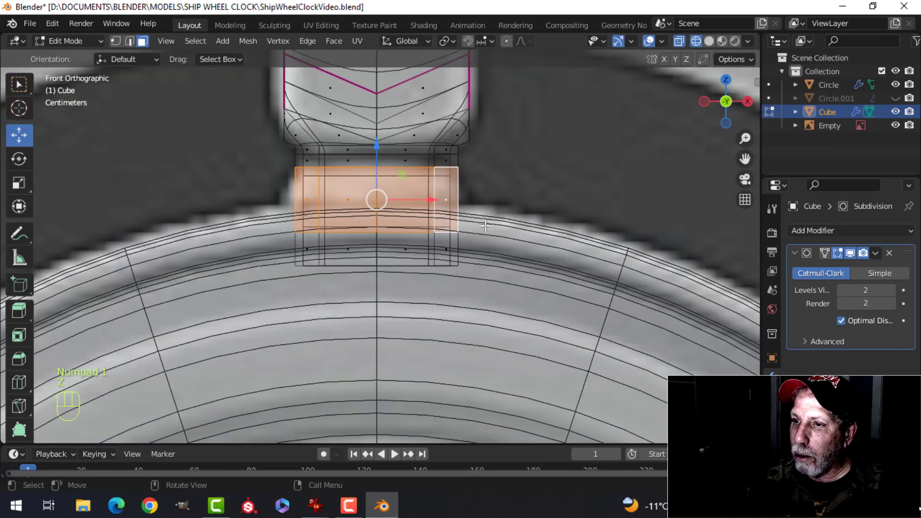
Step: Scale the bottom collar faces outward to about 1.2 so the base flares over the ring
key("z")
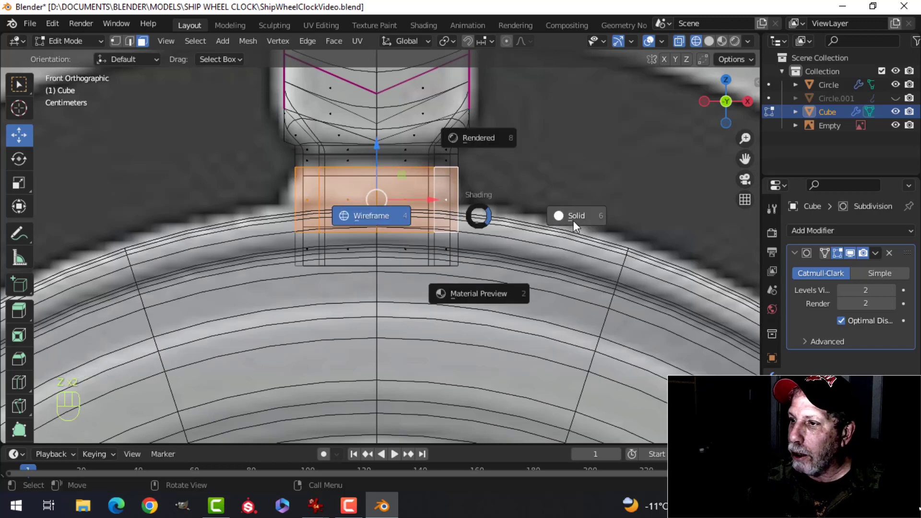
key("s")
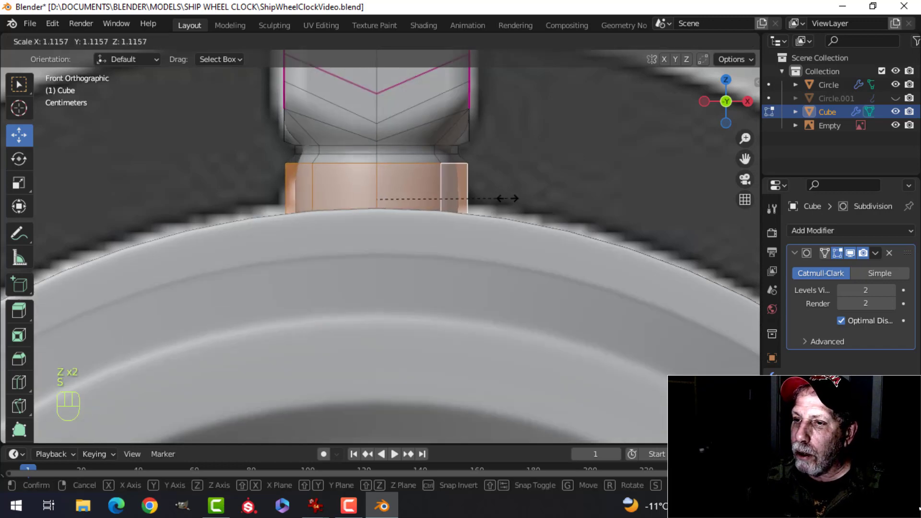
key("Escape")
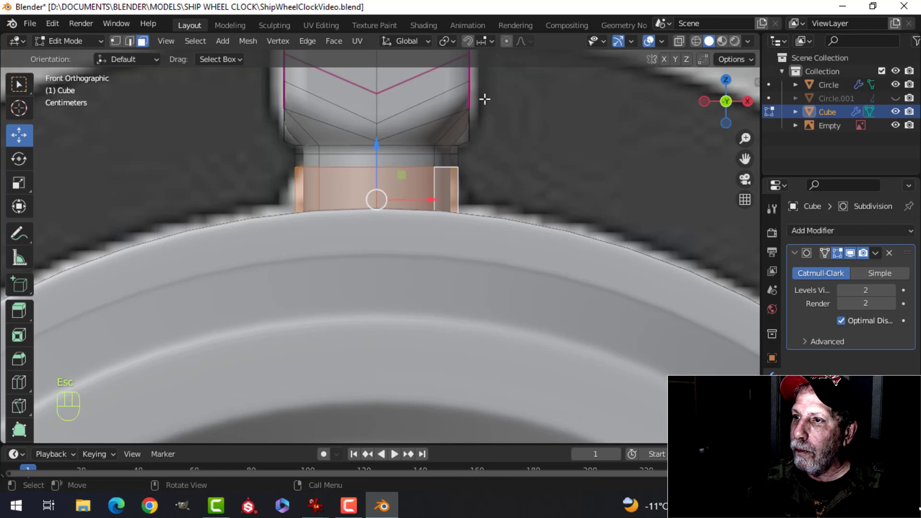
key("s")
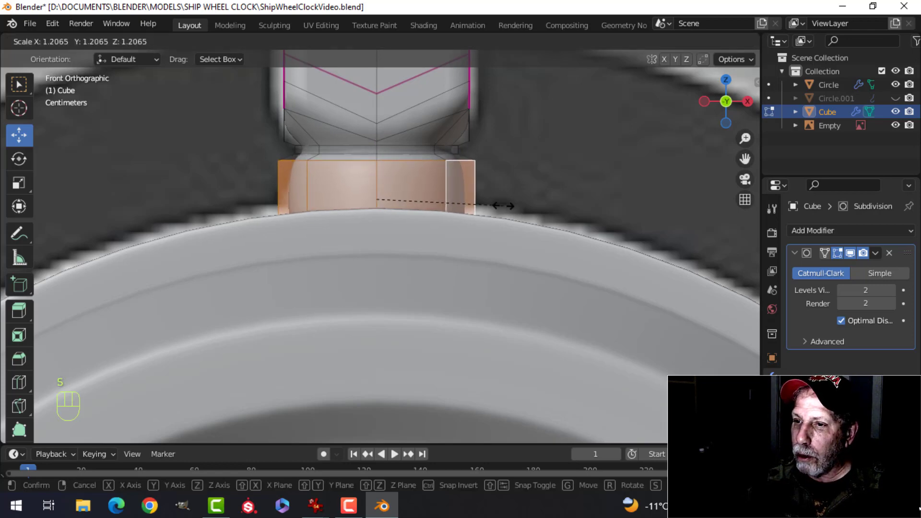
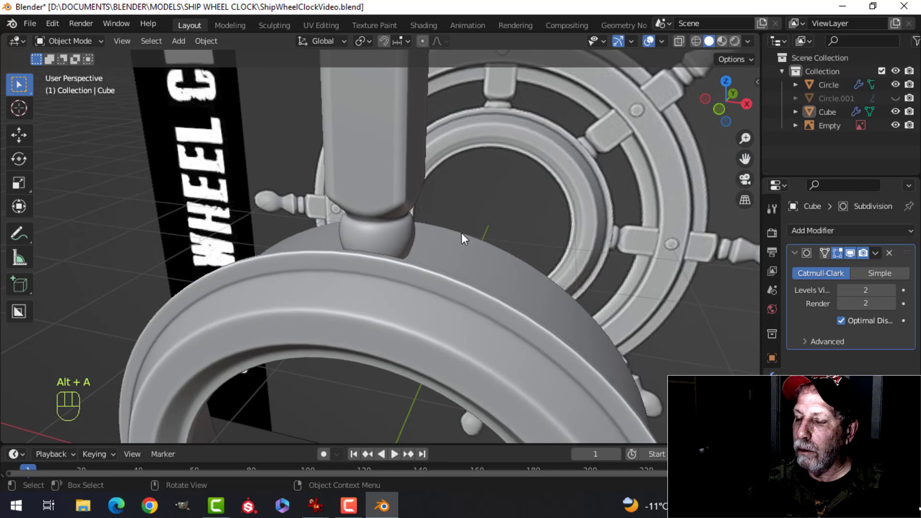
Step: Orbit around the widened spoke base to check how the collar rests on the ring
left_click_drag(452, 241, 431, 232)
left_click_drag(424, 240, 360, 229)
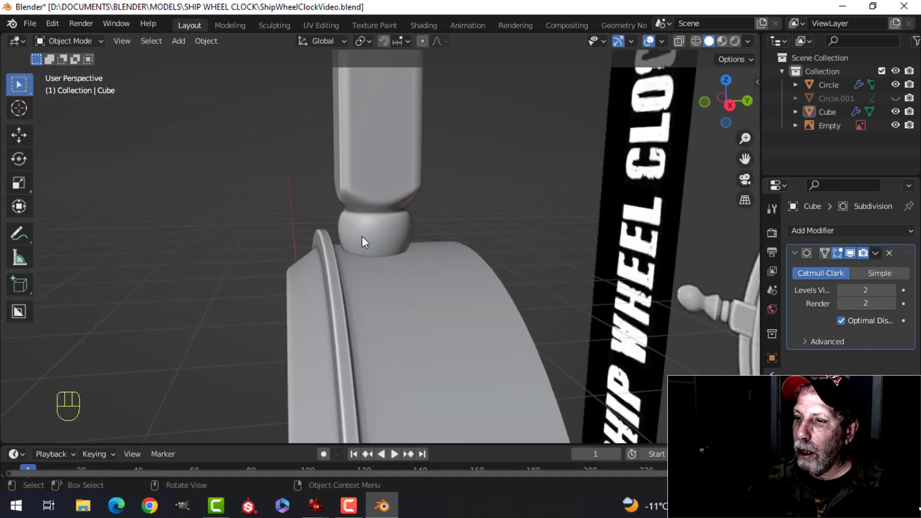
left_click_drag(399, 244, 446, 256)
middle_click(368, 260)
middle_click(371, 257)
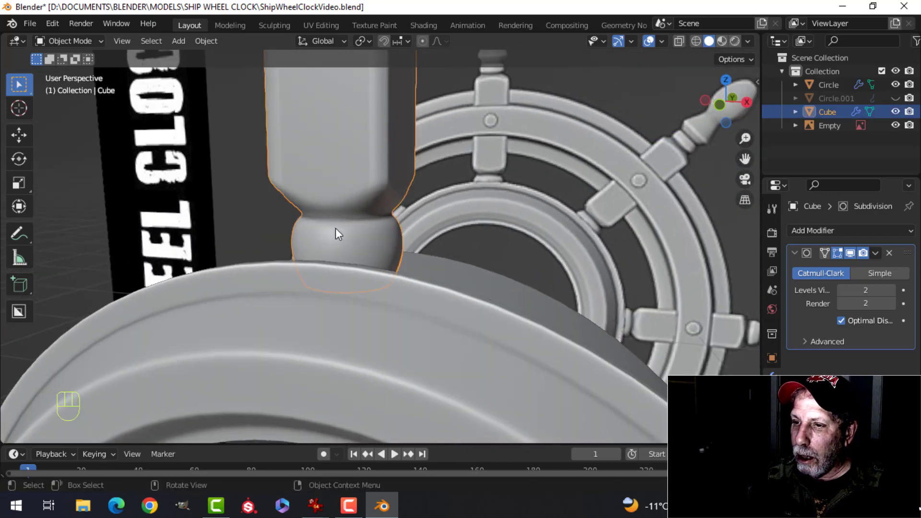
Step: Move the collar's edge loop to round off the spoke's base in front view
key("Tab")
middle_click(375, 233)
middle_click(389, 232)
key("alt+a")
middle_click(392, 234)
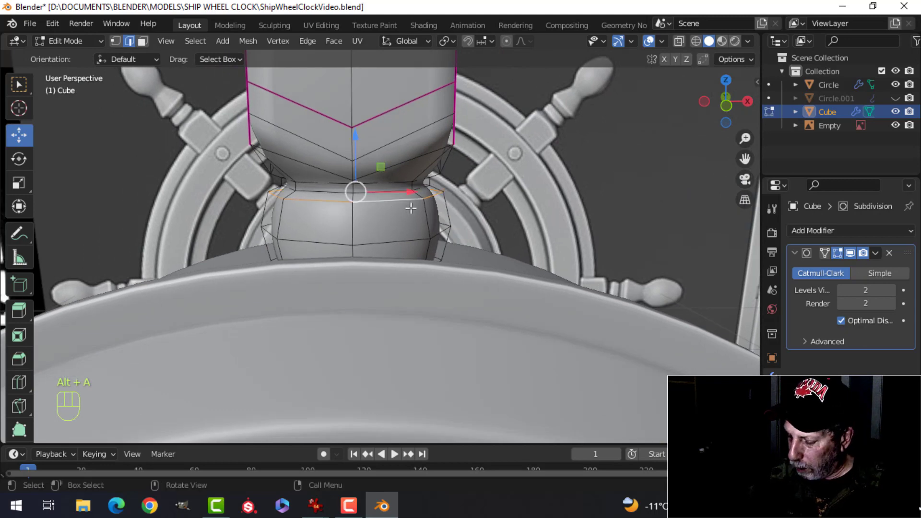
key("KP_1")
middle_click(414, 234)
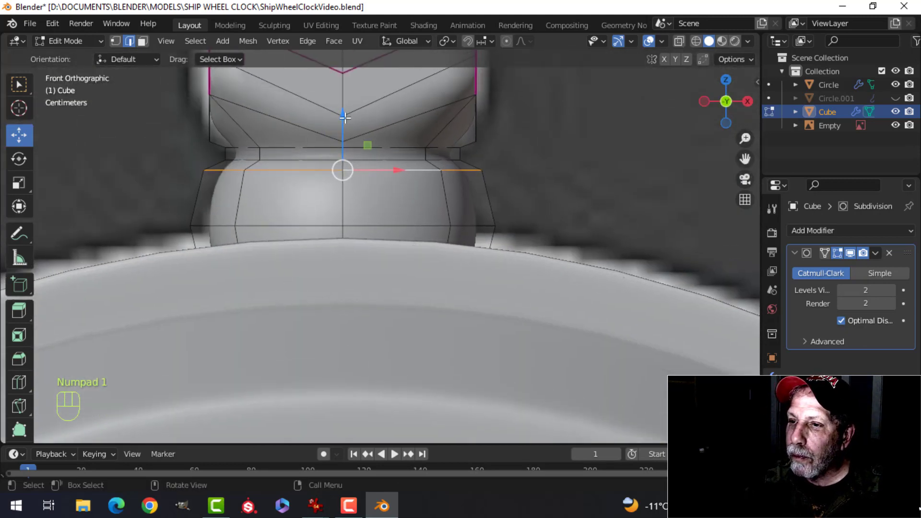
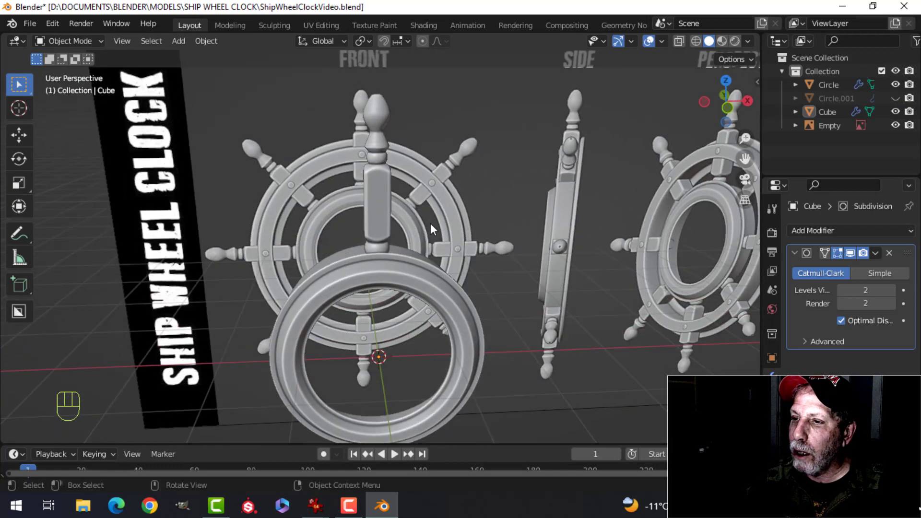
Step: Select the spoke shaft's upper and lower end loops while orbiting around the shaft
left_click_drag(448, 224, 421, 227)
left_click_drag(442, 215, 461, 218)
middle_click(427, 189)
key("Tab")
key("alt+a")
left_click(415, 173)
left_click(394, 167)
left_click_drag(393, 182, 419, 185)
left_click_drag(418, 185, 389, 167)
left_click(406, 180)
middle_click(419, 210)
key("alt+a")
left_click_drag(396, 150, 435, 169)
left_click_drag(463, 203, 446, 167)
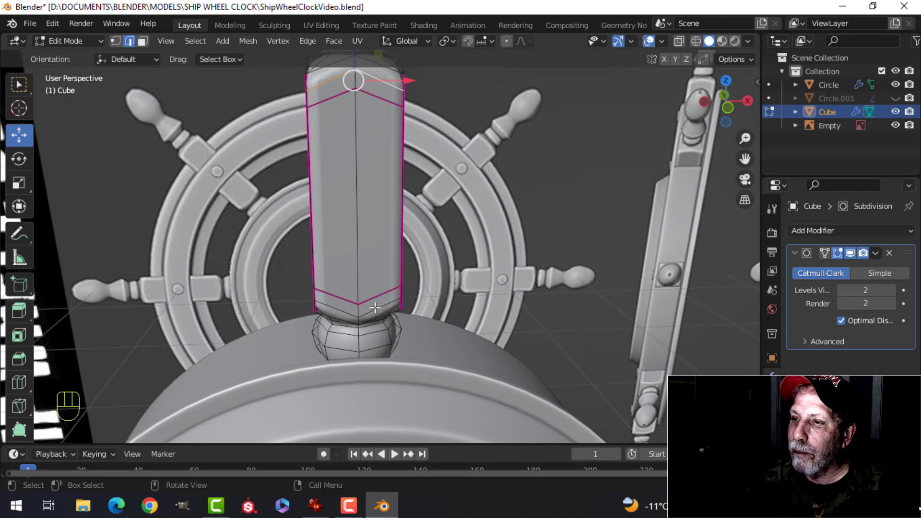
key("alt+a")
left_click_drag(378, 294, 475, 252)
left_click_drag(492, 244, 493, 271)
middle_click(494, 266)
Step: Scale the shaft loops along global Z to stretch the spoke taller
key("s")
key("z")
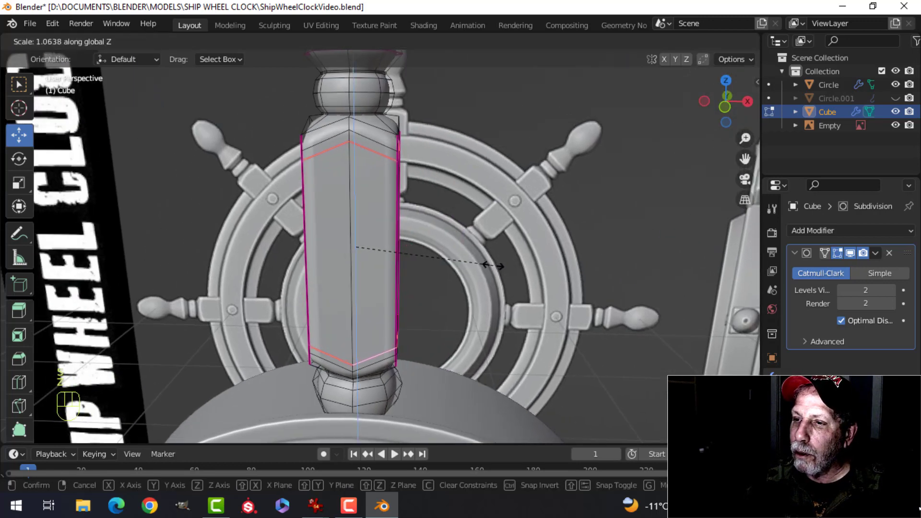
left_click(498, 266)
key("Tab")
left_click_drag(460, 222, 406, 233)
Step: Add a loop cut near the shaft's top and select its pointed top loop
key("Tab")
left_click(392, 230)
key("alt+a")
left_click(379, 230)
key("ctrl+r")
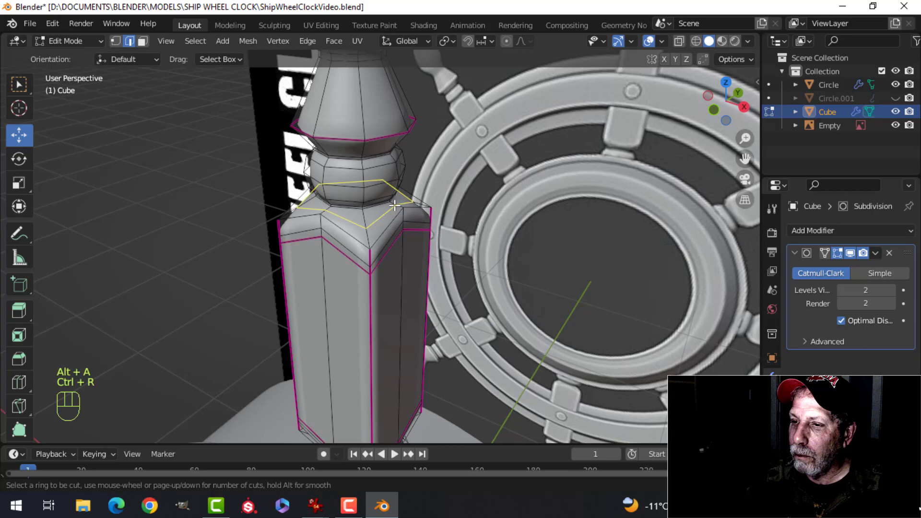
left_click(391, 218)
left_click_drag(431, 272, 447, 201)
middle_click(443, 280)
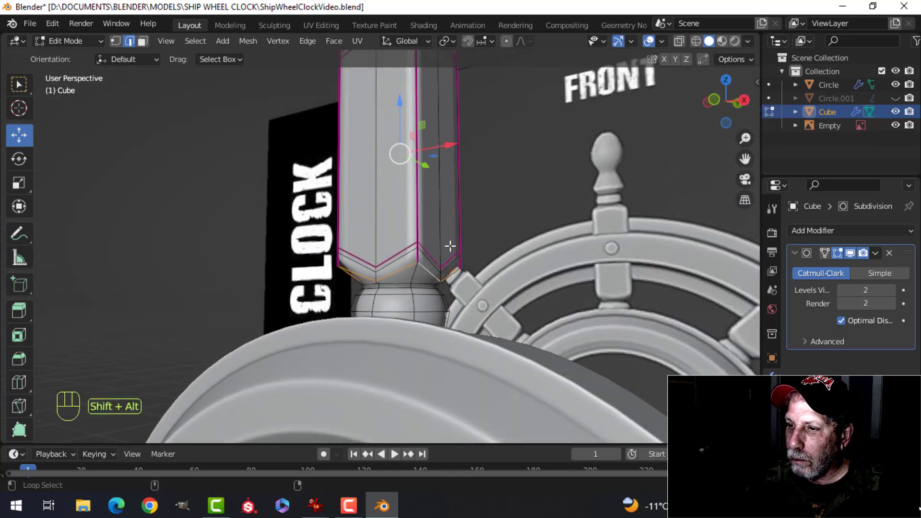
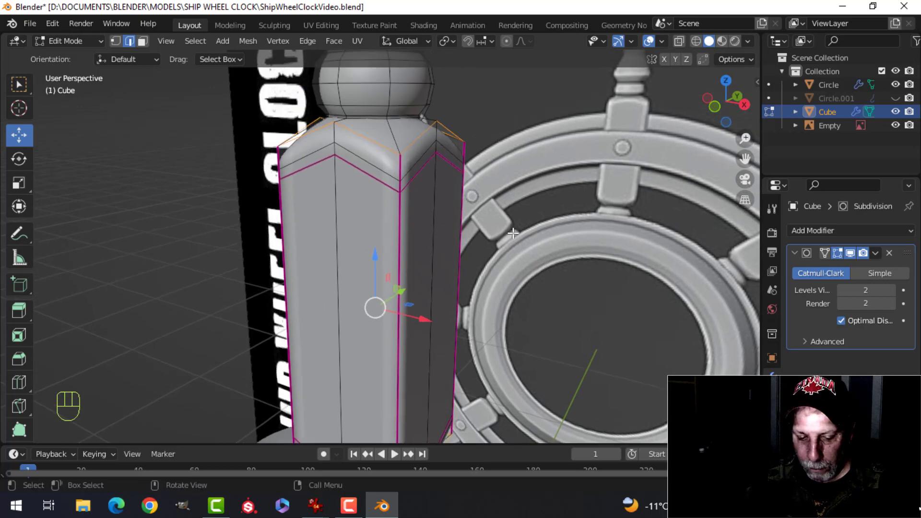
Step: Crease the shaft's pointed top edges to about 0.118
key("shift+e")
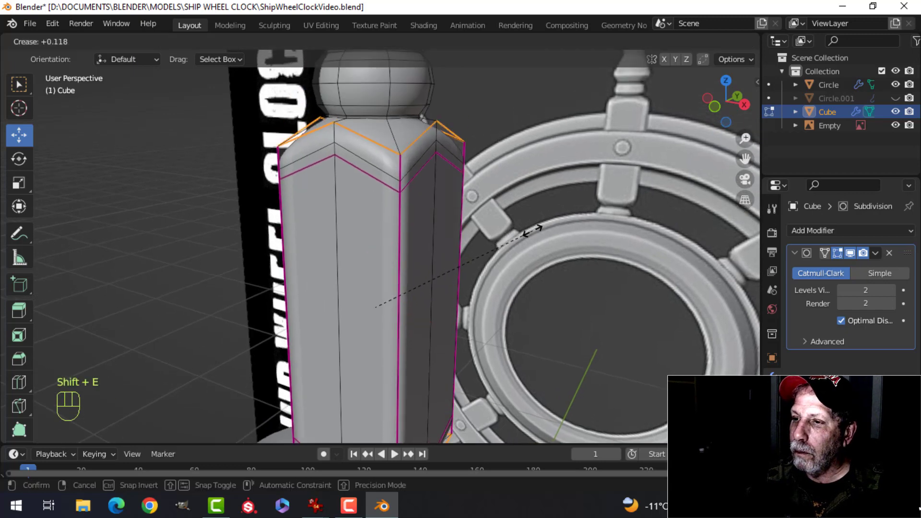
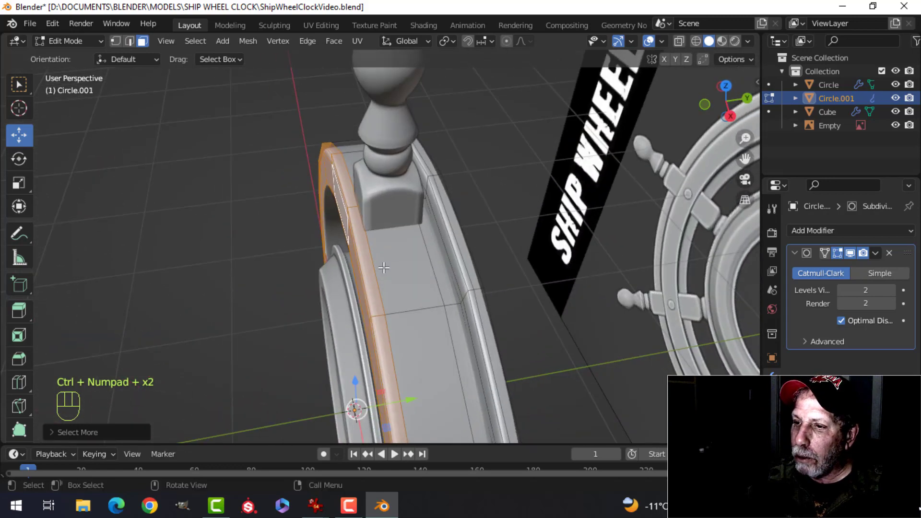
Step: Shift the rim ring's outer faces along the wheel's depth and save the file
left_click_drag(399, 244, 395, 249)
left_click_drag(423, 245, 416, 185)
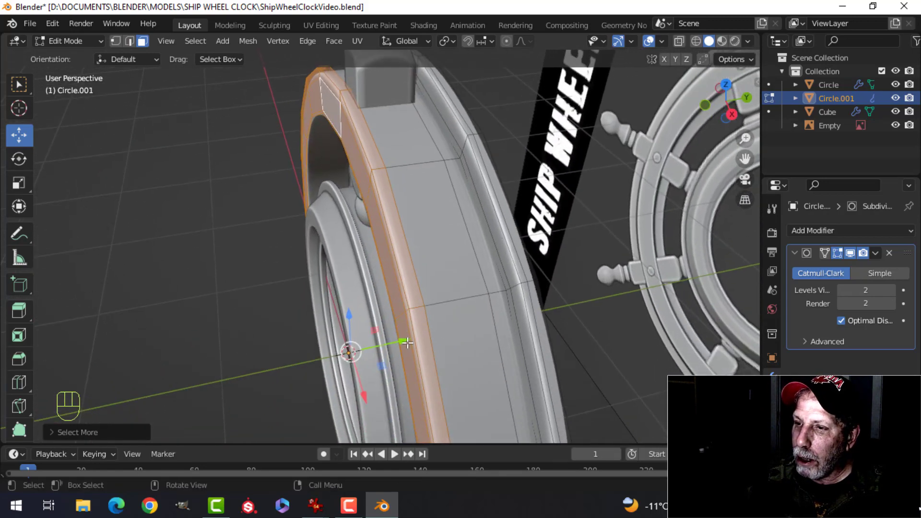
left_click_drag(408, 341, 412, 333)
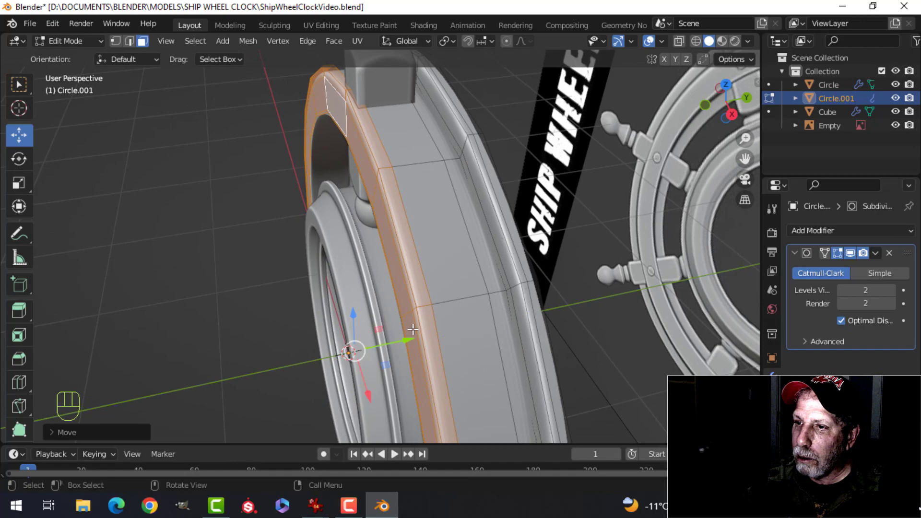
key("Tab")
left_click_drag(417, 275, 468, 223)
key("alt+a")
left_click_drag(397, 228, 438, 239)
key("ctrl+s")
Step: Hide the reference image empty and select the spoke handle cube in front view
middle_click(455, 321)
middle_click(458, 290)
left_click(438, 180)
key("Tab")
key("a")
key("shift+s")
key("Tab")
key("KP_1")
left_click(557, 196)
Step: From front view, duplicate the spoke handle rotated 180° on Y and join both into one object
key("h")
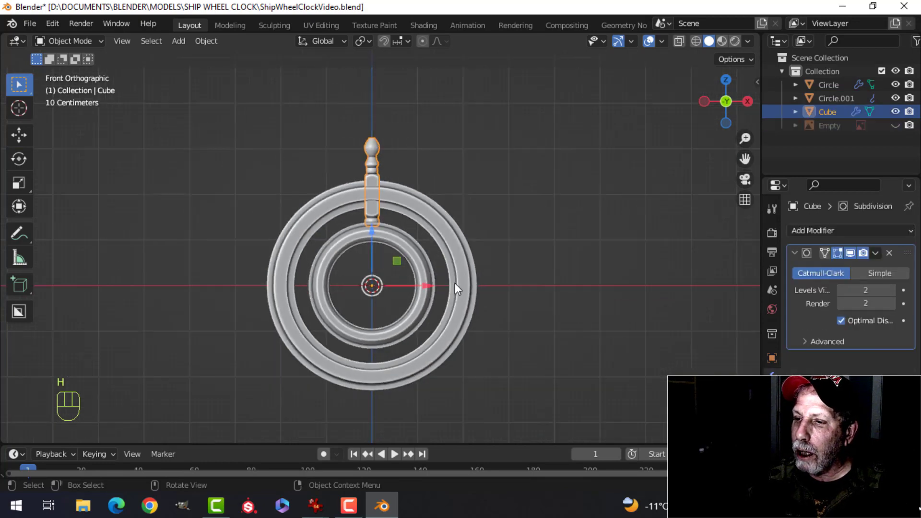
left_click_drag(473, 301, 442, 265)
left_click_drag(418, 279, 435, 296)
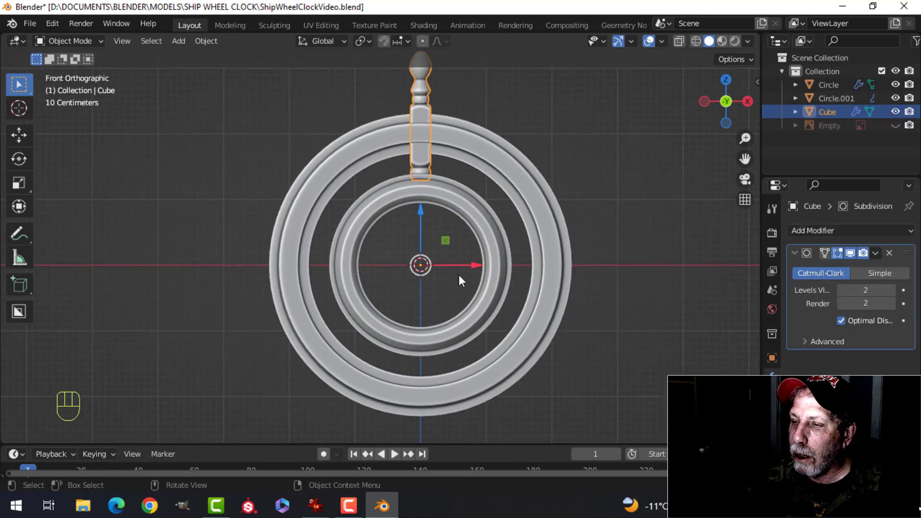
left_click_drag(460, 285, 435, 297)
key("shift+d")
left_click(617, 258)
key("r")
key("y")
key("1")
key("8")
key("0")
left_click(617, 258)
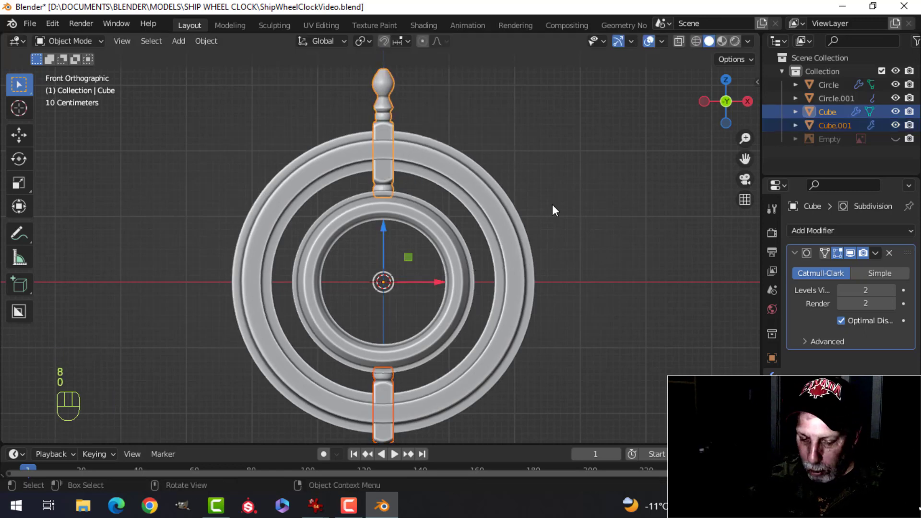
key("ctrl+j")
Step: Duplicate the handle pair rotated 90° on Y and join, giving four spoke handles
left_click_drag(576, 248, 497, 284)
left_click_drag(502, 268, 519, 233)
key("KP_1")
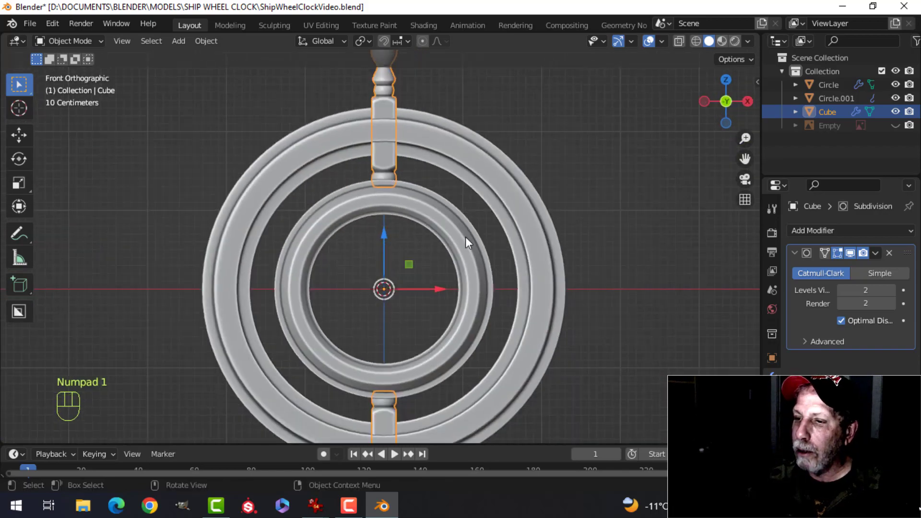
left_click(503, 253)
key("shift+d")
left_click(506, 248)
key("r")
key("y")
key("9")
key("0")
left_click(507, 248)
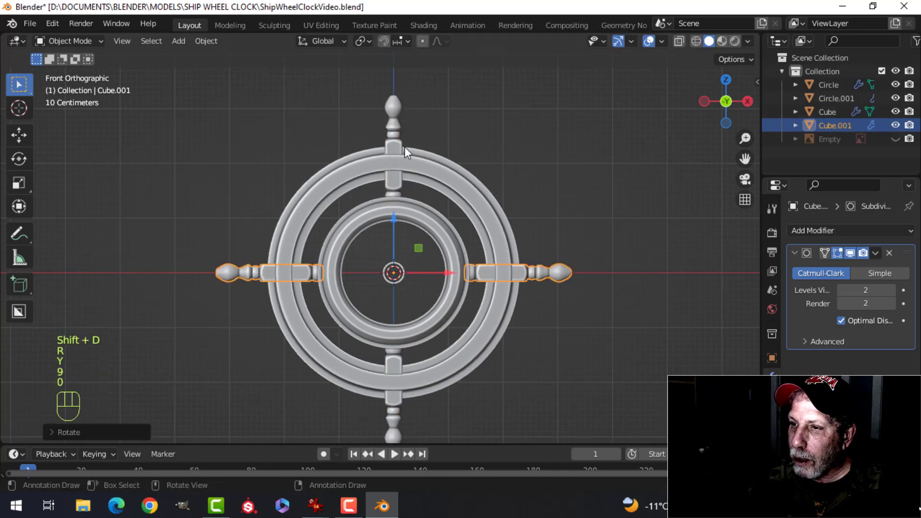
left_click(402, 145)
key("ctrl+j")
Step: Duplicate the four handles rotated 45° on Y and join, making eight spokes as one object
key("shift+d")
key("r")
key("y")
key("4")
key("5")
left_click(470, 146)
left_click_drag(396, 128, 406, 130)
key("ctrl+j")
Step: Inspect the wheel from several angles, then select the inner ring Circle and enter its edit mode
key("alt+a")
left_click_drag(487, 216, 516, 239)
left_click_drag(510, 235, 490, 204)
left_click_drag(499, 207, 573, 217)
left_click_drag(398, 212, 431, 234)
middle_click(432, 246)
left_click_drag(379, 207, 386, 228)
left_click(349, 202)
key("Tab")
middle_click(368, 197)
key("alt+a")
key("2")
left_click_drag(443, 208, 415, 226)
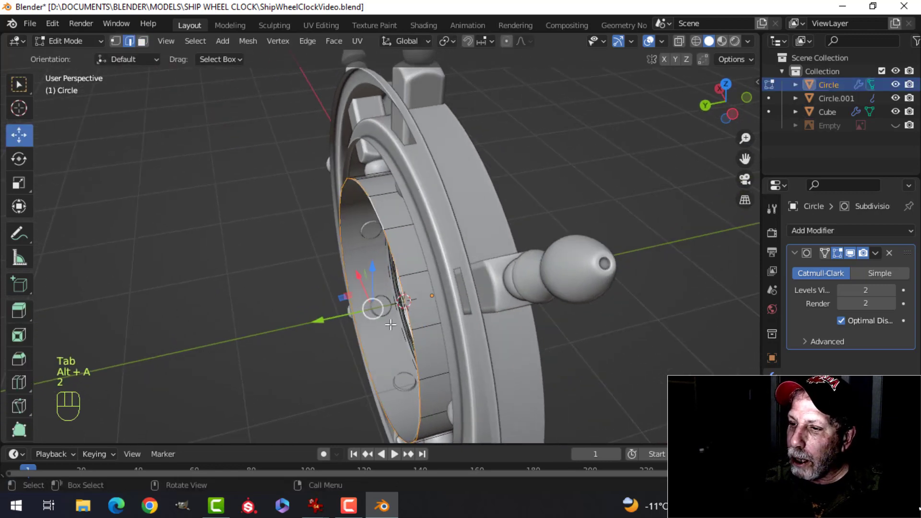
Step: Switch on header snapping while an edge loop on the inner ring's front rim is selected
left_click_drag(409, 292, 392, 267)
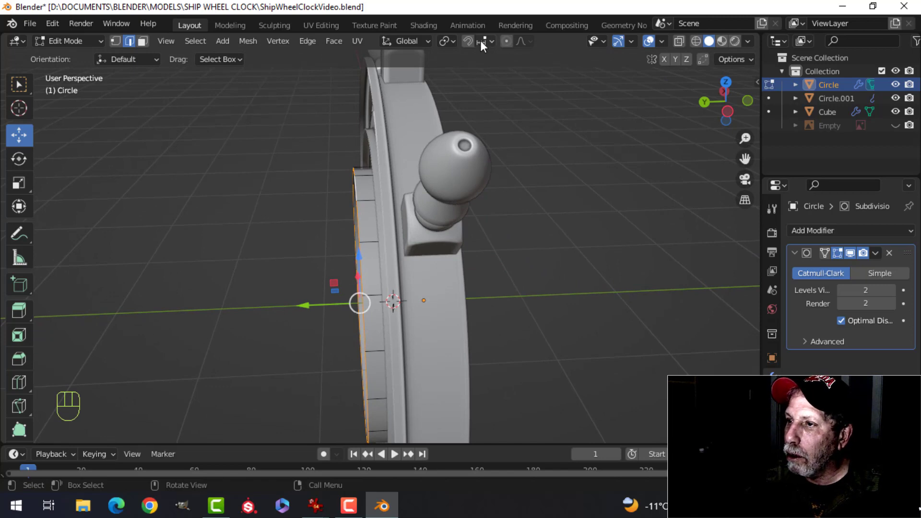
left_click(477, 42)
left_click_drag(488, 44, 472, 45)
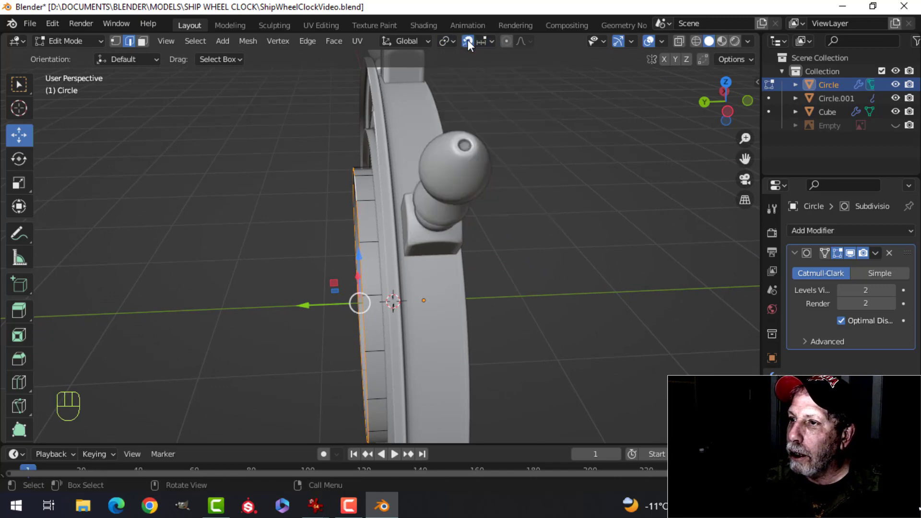
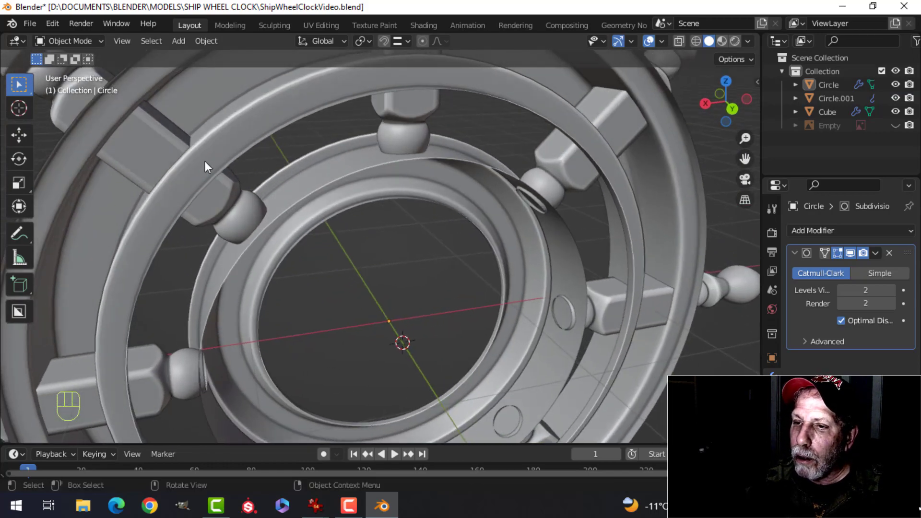
left_click_drag(481, 235, 335, 258)
left_click_drag(356, 254, 556, 207)
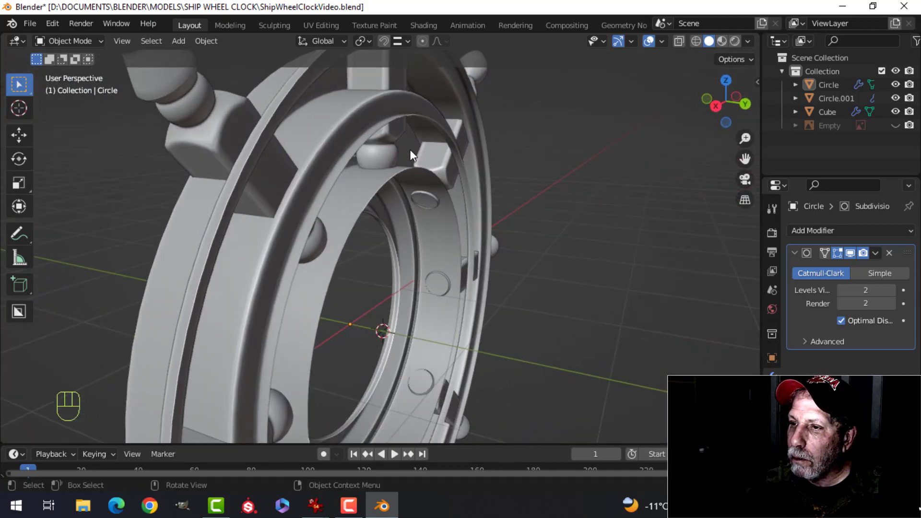
left_click(380, 125)
left_click_drag(345, 207, 487, 171)
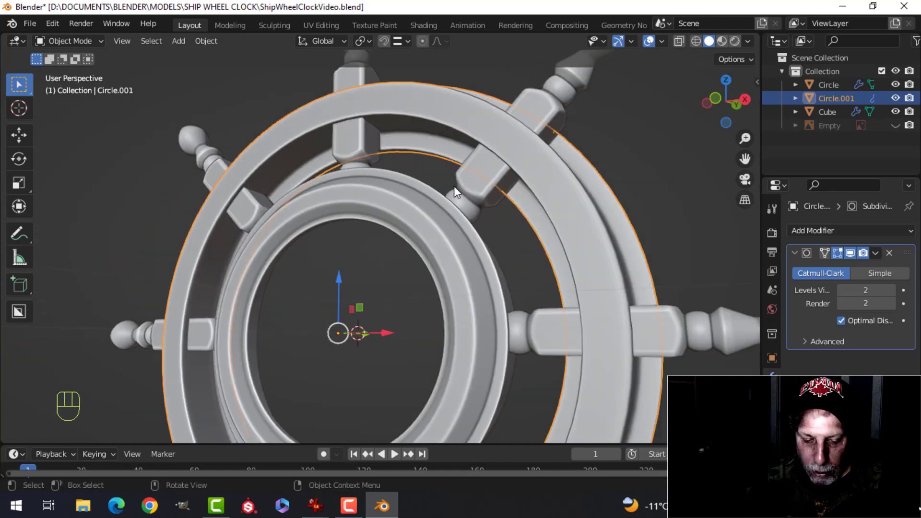
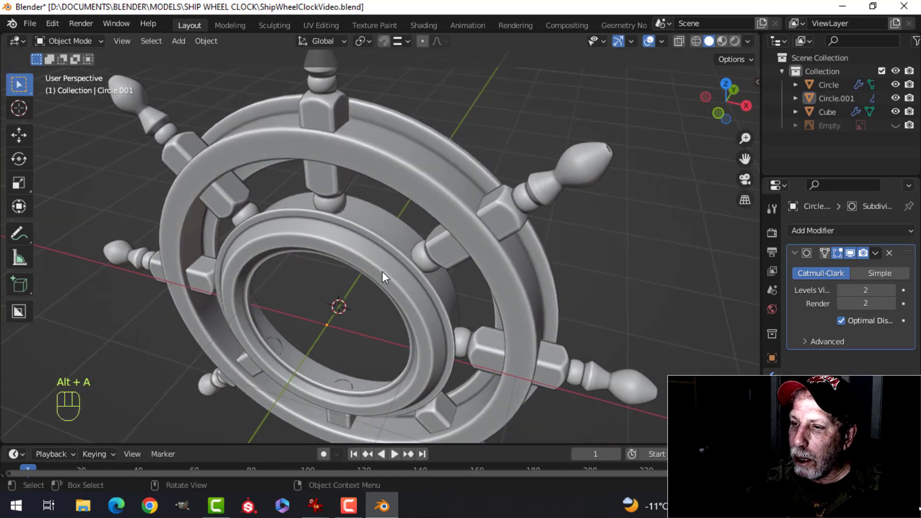
left_click_drag(388, 256, 393, 238)
middle_click(390, 249)
key("Tab")
middle_click(380, 250)
left_click_drag(379, 263, 361, 262)
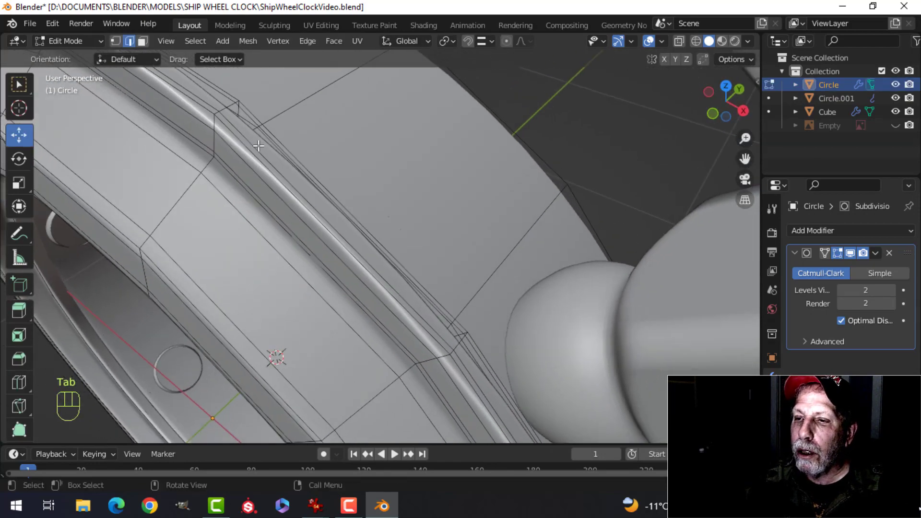
left_click_drag(242, 131, 318, 138)
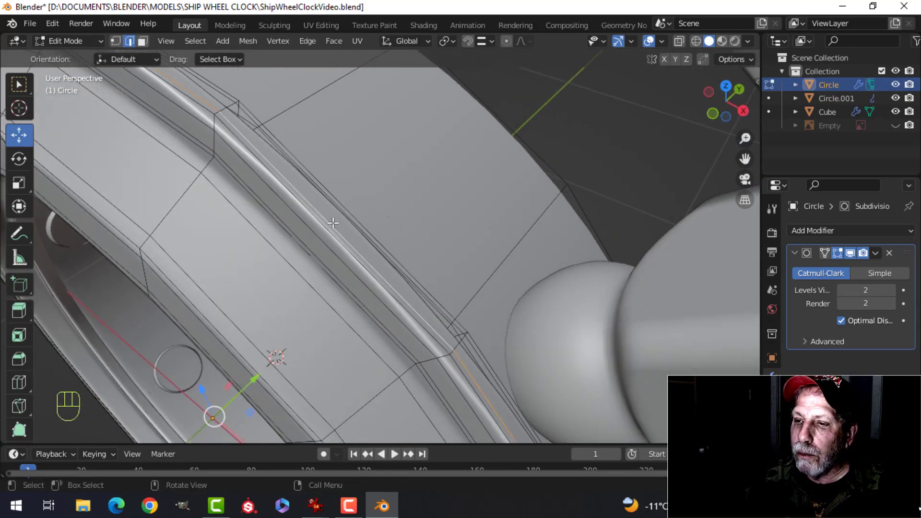
middle_click(337, 221)
left_click_drag(305, 327, 308, 323)
key("Tab")
left_click_drag(360, 251, 379, 232)
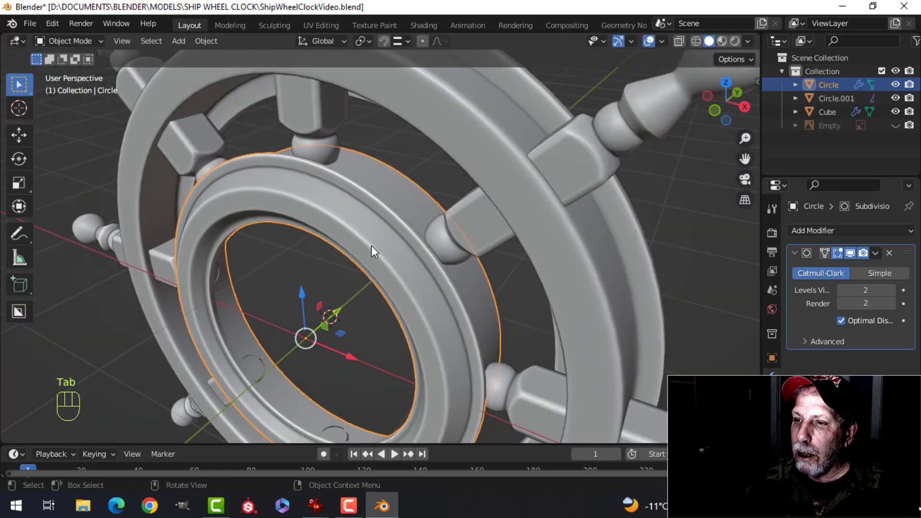
key("alt+a")
left_click_drag(374, 264, 396, 245)
key("ctrl+s")
middle_click(412, 279)
left_click_drag(418, 264, 442, 274)
middle_click(449, 257)
middle_click(451, 277)
middle_click(456, 292)
key("KP_1")
middle_click(396, 211)
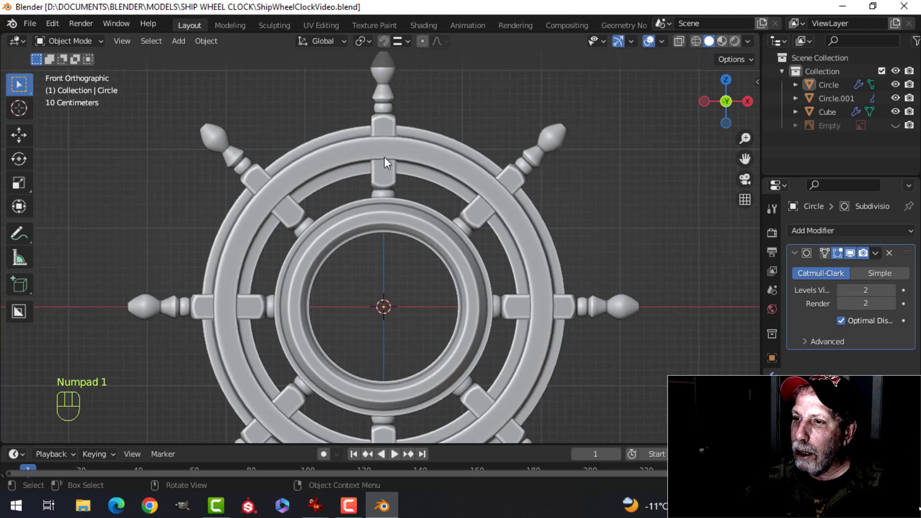
Step: At the top spoke joint of the outer ring, add a circle mesh as its own object Circle.002
key("Tab")
key("Tab")
key("Tab")
left_click_drag(412, 184, 397, 208)
key("alt+a")
left_click(376, 129)
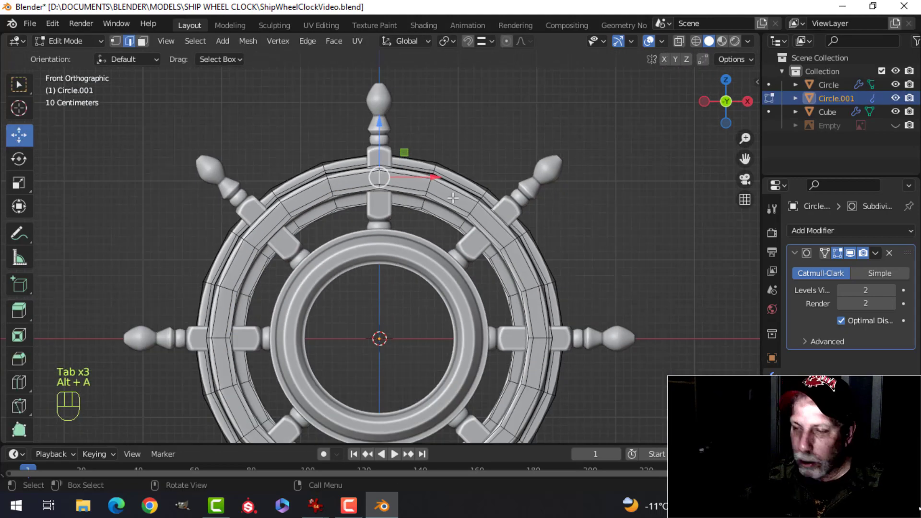
key("shift+s")
key("Tab")
key("shift+a")
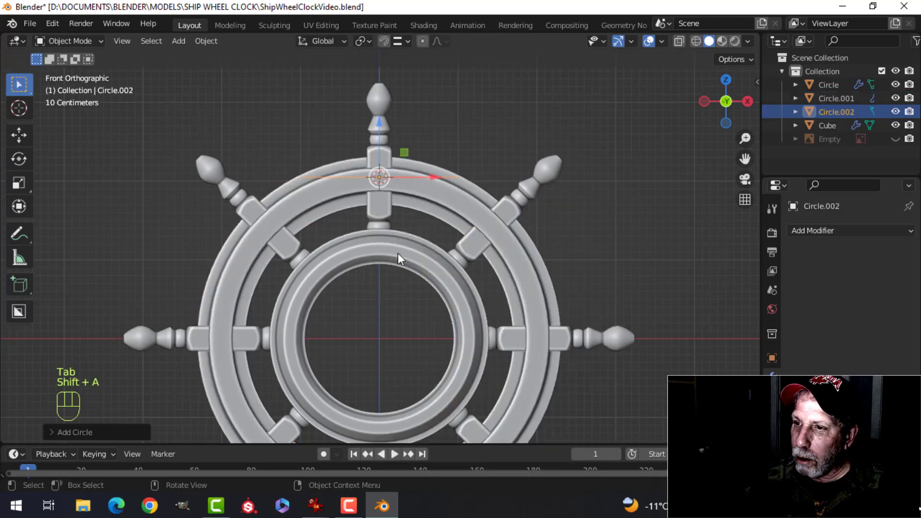
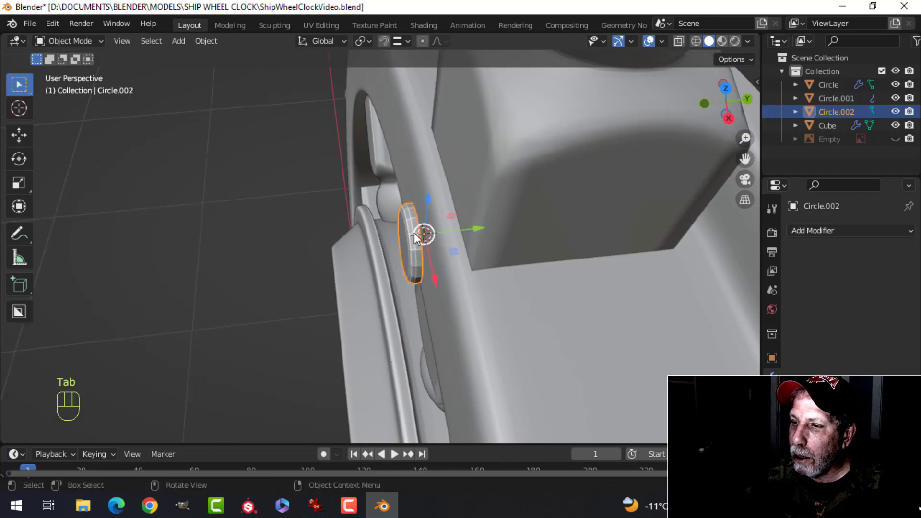
Step: Edit Circle.002 so the bolt disc rests flat on the ring at the top spoke joint
right_click(418, 238)
key("Tab")
key("a")
left_click_drag(465, 237, 466, 239)
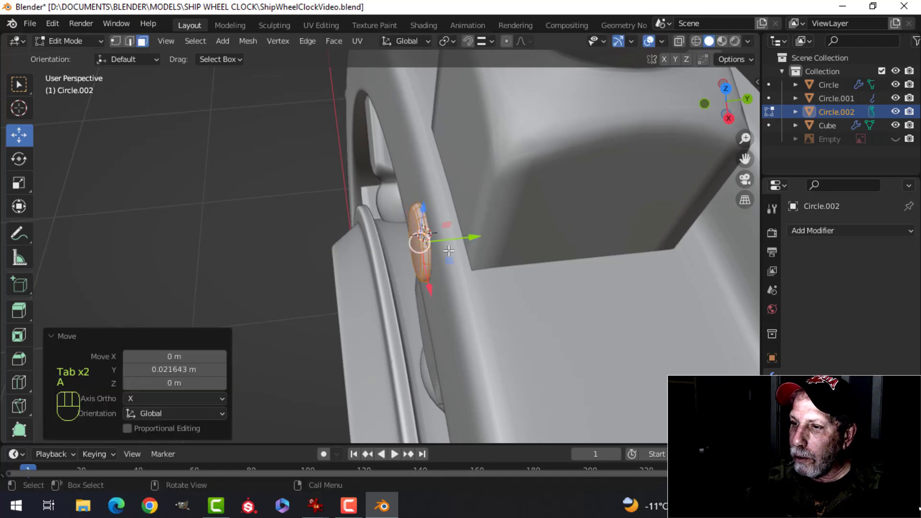
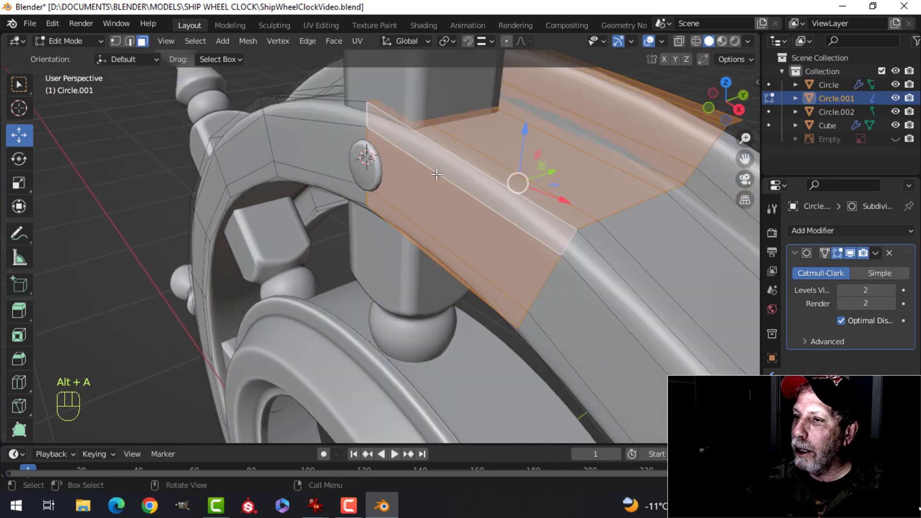
key("alt+a")
key("2")
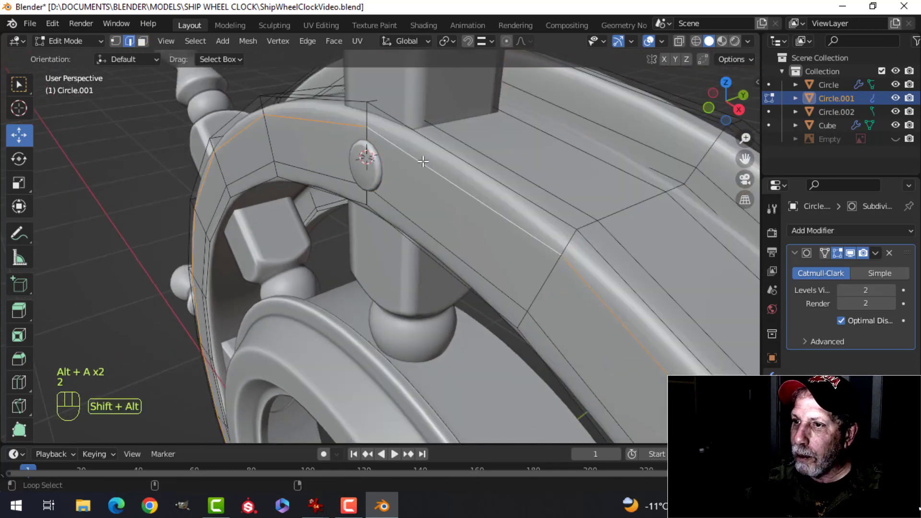
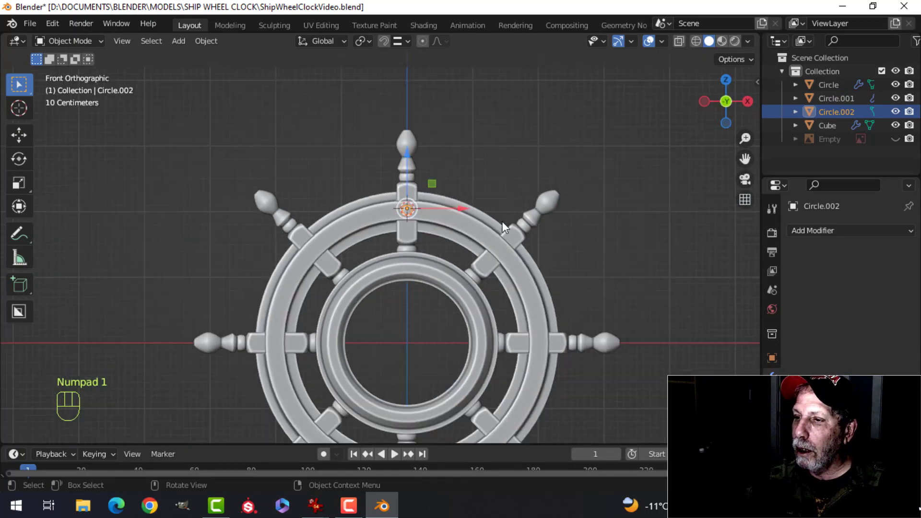
Step: Snap the 3D cursor to the ring centre as pivot and select the top bolt disc
key("alt+a")
left_click_drag(575, 285, 514, 262)
key("Tab")
key("a")
key("shift+s")
key("Tab")
key("alt+a")
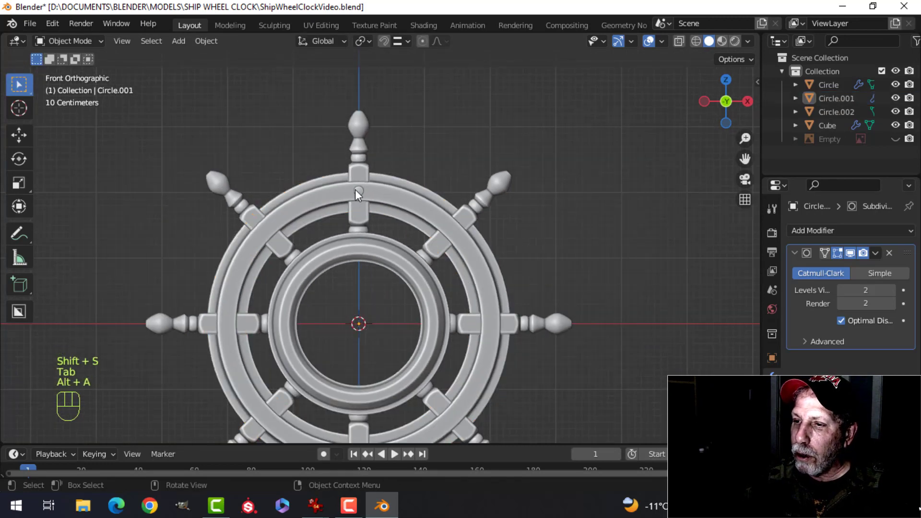
left_click(365, 194)
left_click(467, 256)
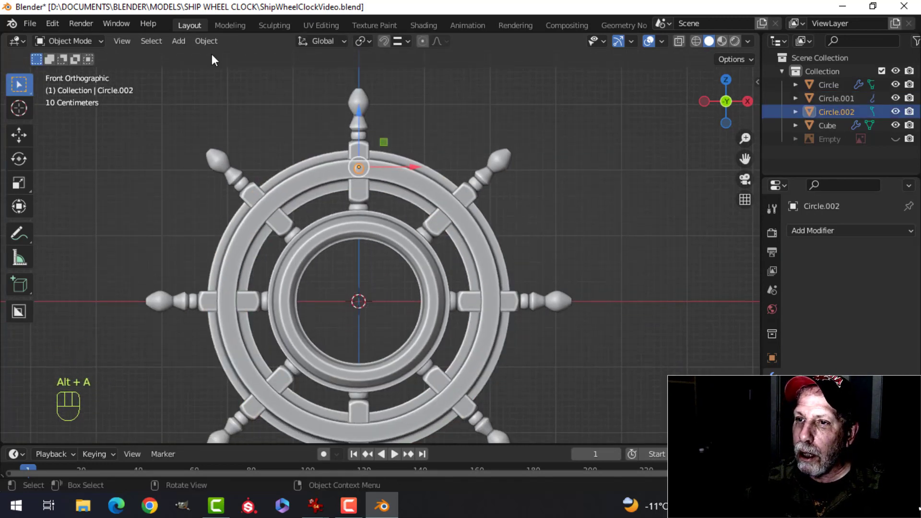
Step: Duplicate the bolt rotated 180° on Y and join the two bolts
left_click_drag(216, 46, 457, 137)
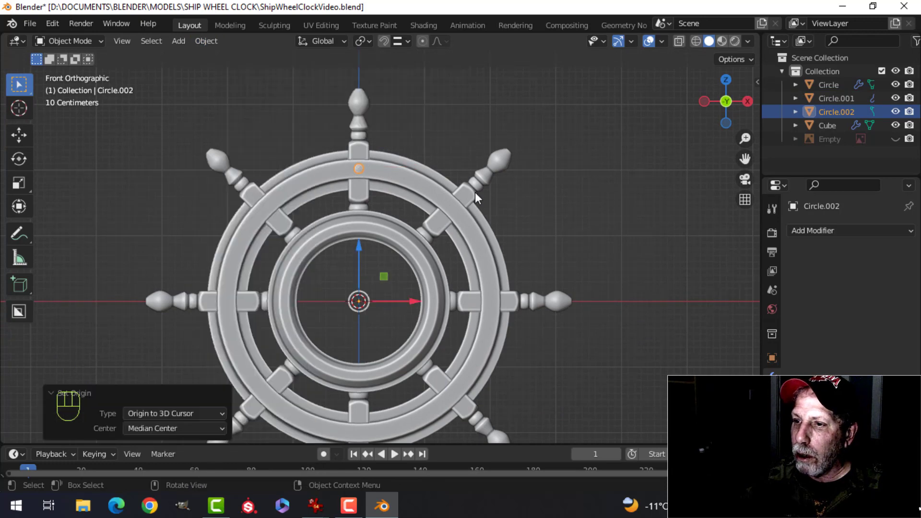
key("shift+d")
left_click(478, 209)
key("r")
key("y")
key("1")
key("8")
key("0")
left_click(478, 210)
left_click(361, 174)
key("ctrl+j")
Step: Duplicate the bolt pair rotated 90° on Y and join, giving four bolts
key("shift+d")
key("r")
key("y")
key("9")
key("0")
left_click(426, 172)
left_click(365, 179)
key("ctrl+j")
Step: Duplicate the four bolts rotated 45° on Y and join all eight into one object
key("shift+d")
key("r")
key("y")
key("4")
key("5")
left_click(401, 177)
left_click(364, 176)
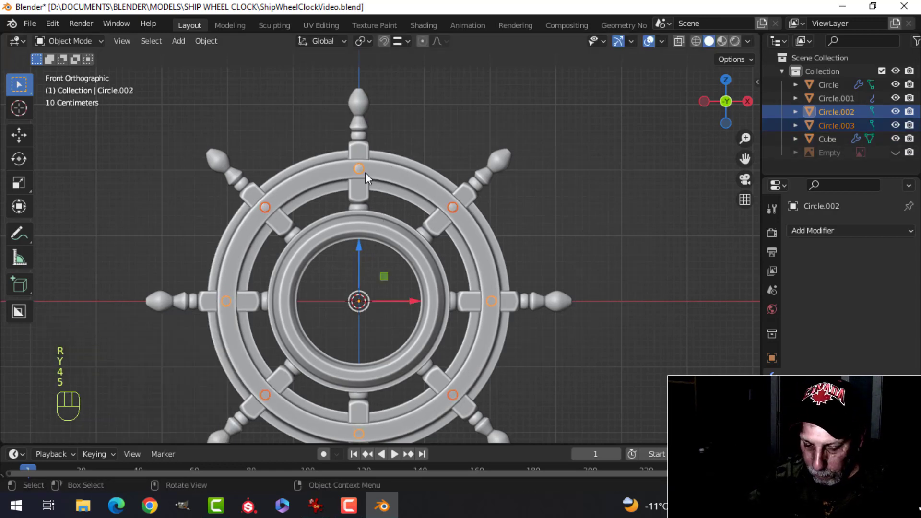
key("ctrl+j")
key("alt+a")
Step: Save the ship wheel file and orbit the model to inspect the bolt discs at the spoke joints
left_click(660, 48)
left_click(657, 48)
left_click_drag(663, 45, 491, 227)
left_click_drag(409, 240, 475, 262)
key("ctrl+s")
middle_click(489, 251)
left_click_drag(482, 243, 541, 276)
left_click_drag(406, 233, 412, 278)
left_click_drag(417, 270, 329, 229)
left_click_drag(526, 248, 487, 199)
left_click_drag(524, 228, 486, 275)
left_click_drag(524, 274, 633, 279)
left_click_drag(615, 273, 568, 250)
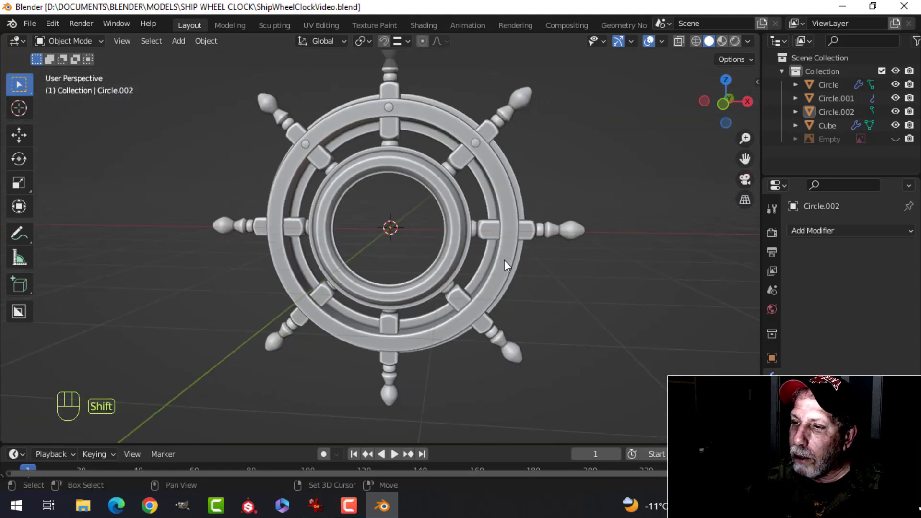